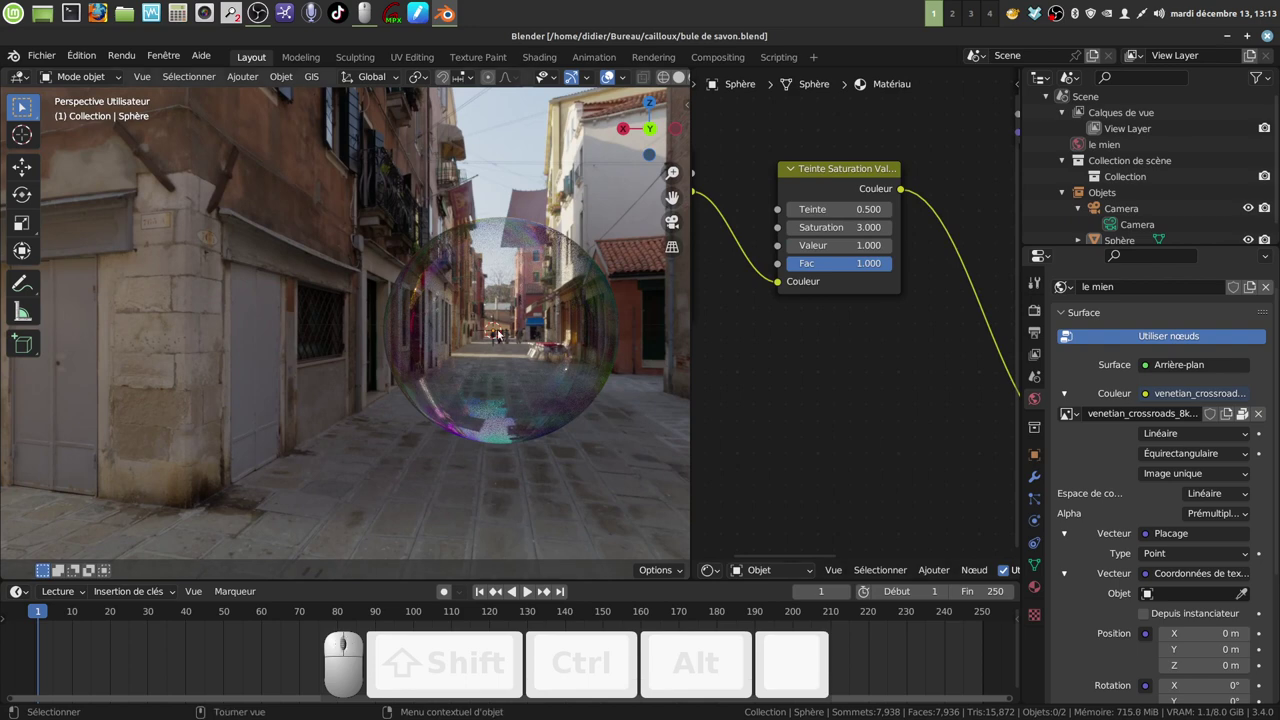
Review the finished bubble's node tree and orbit the street scene one last time
scroll(down, 3)
middle_click(832, 387)
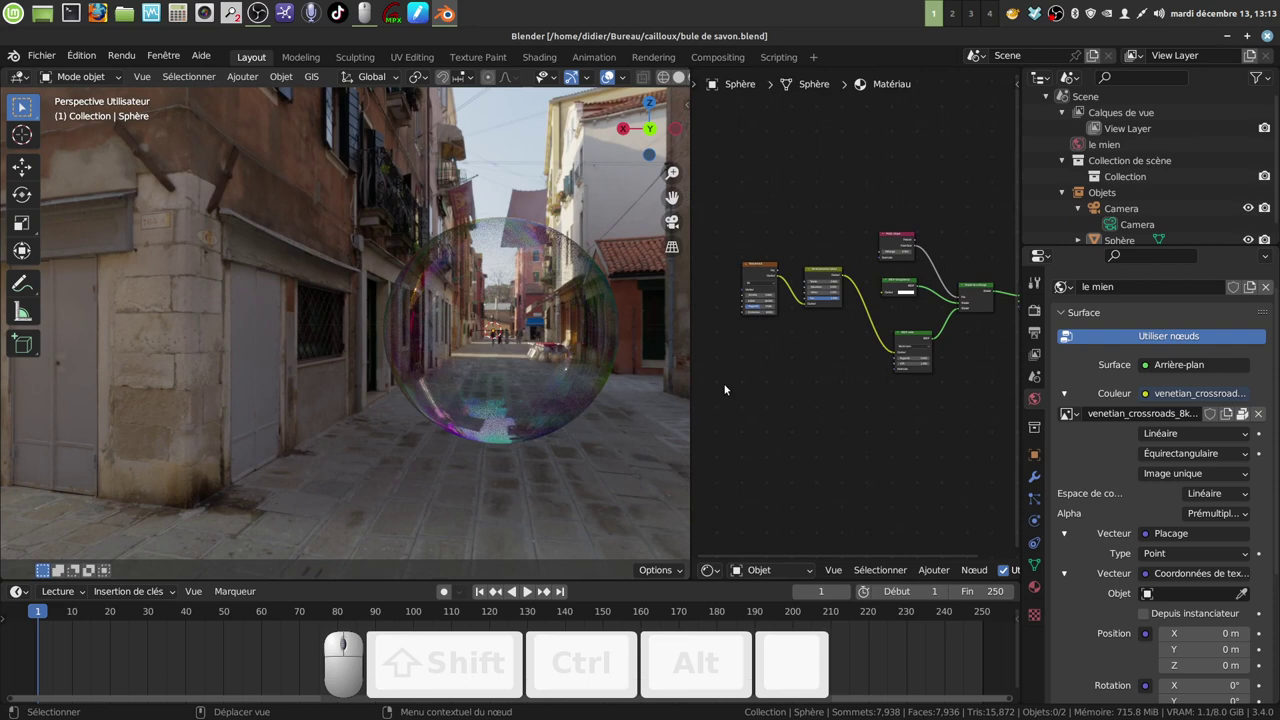
middle_click(776, 374)
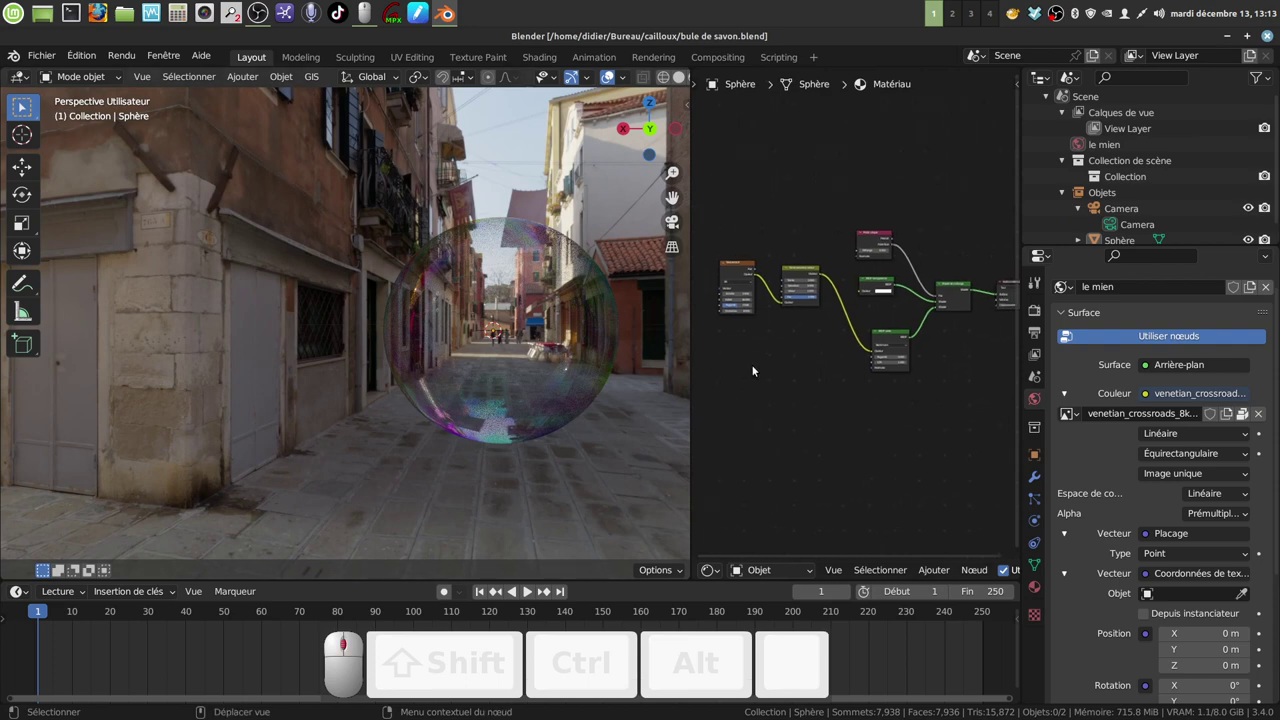
scroll(down, 3)
middle_click(774, 364)
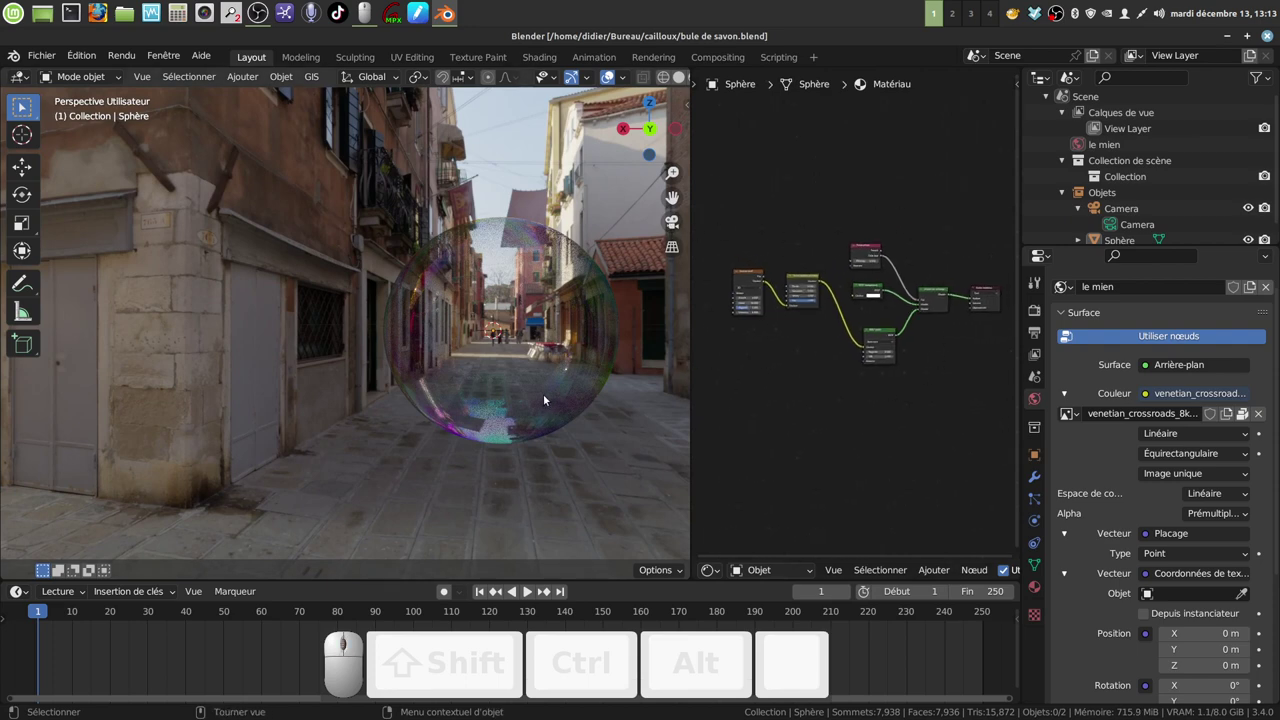
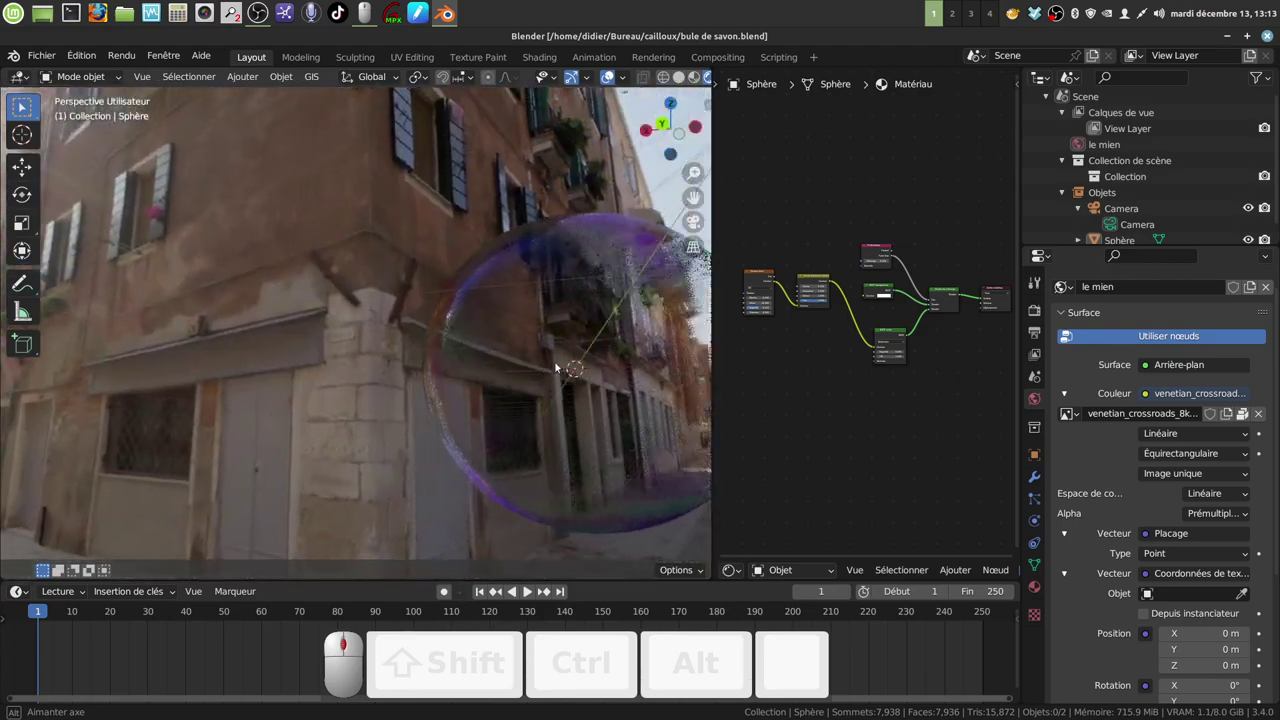
scroll(down, 3)
middle_click(600, 393)
scroll(up, 3)
drag(574, 417, 881, 453)
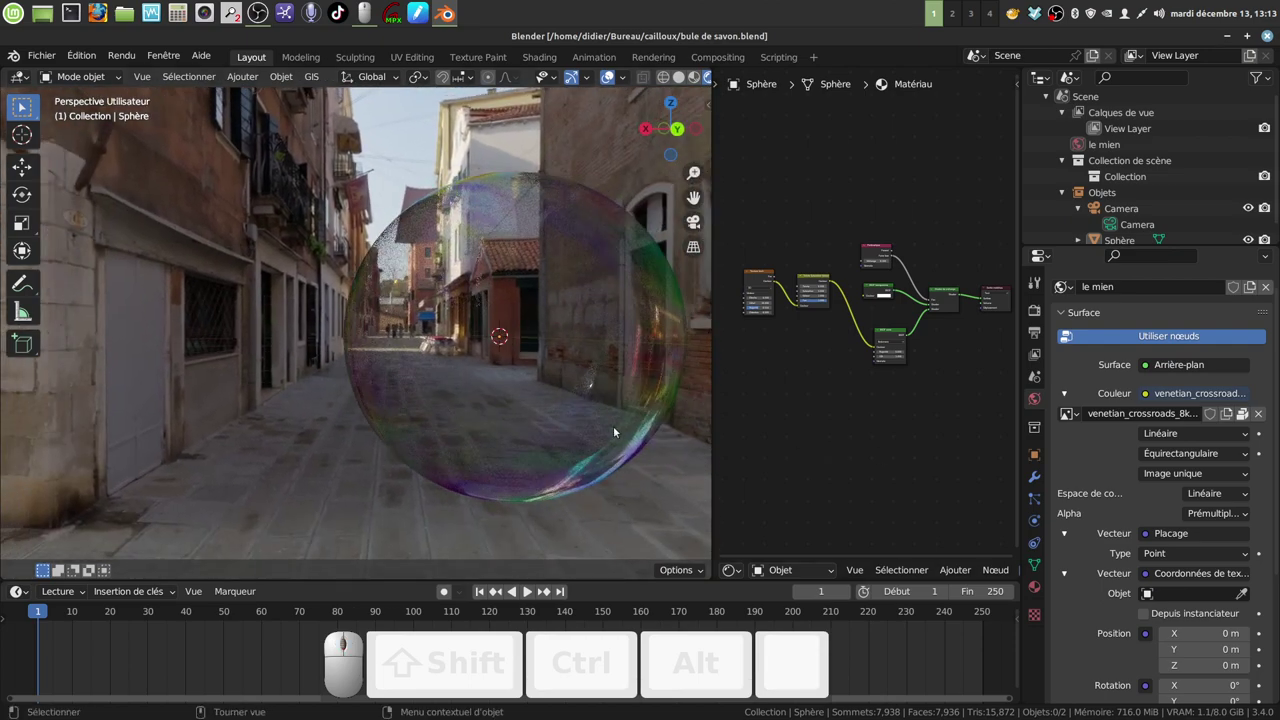
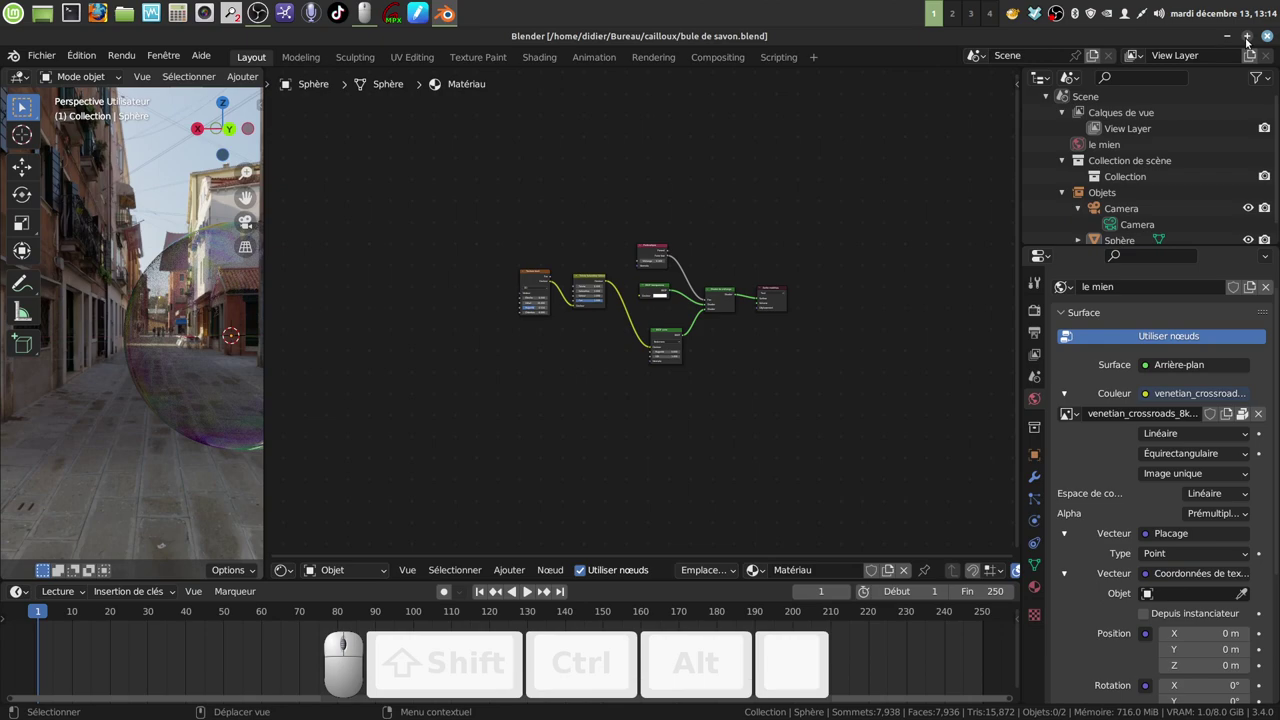
Un-maximize the bubble scene's window and launch a fresh Blender instance from the taskbar
double_click(1248, 40)
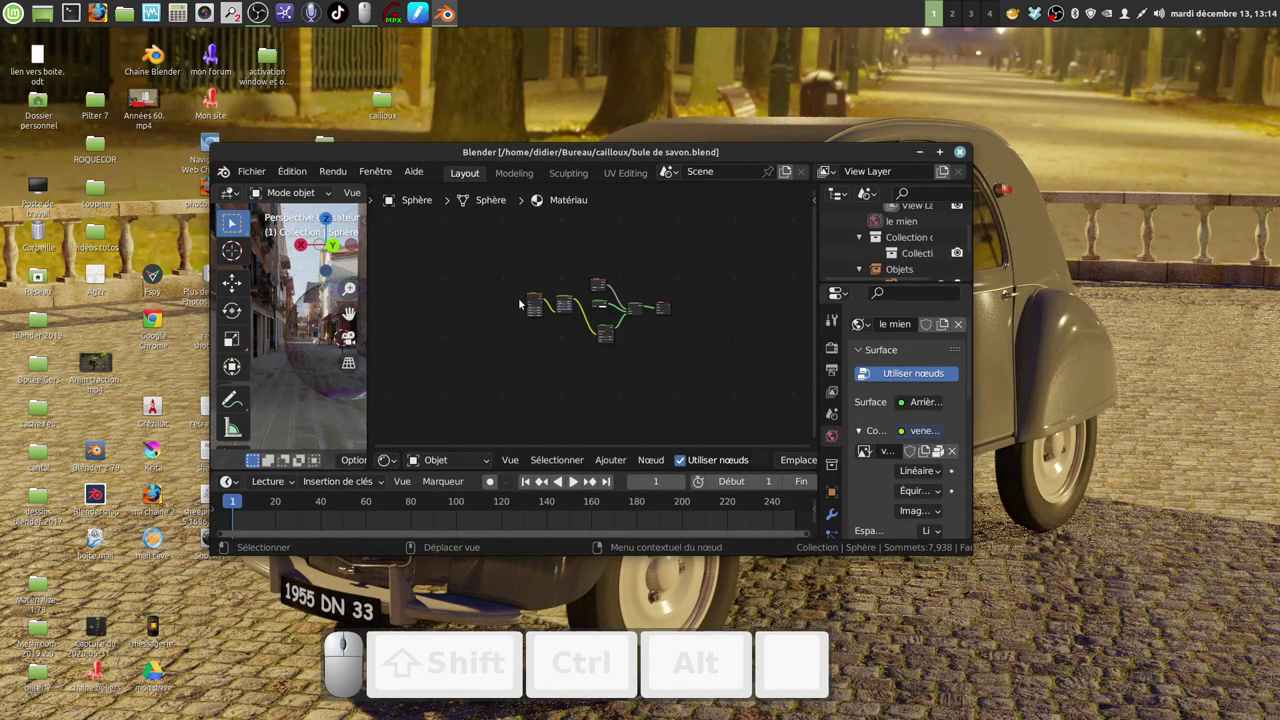
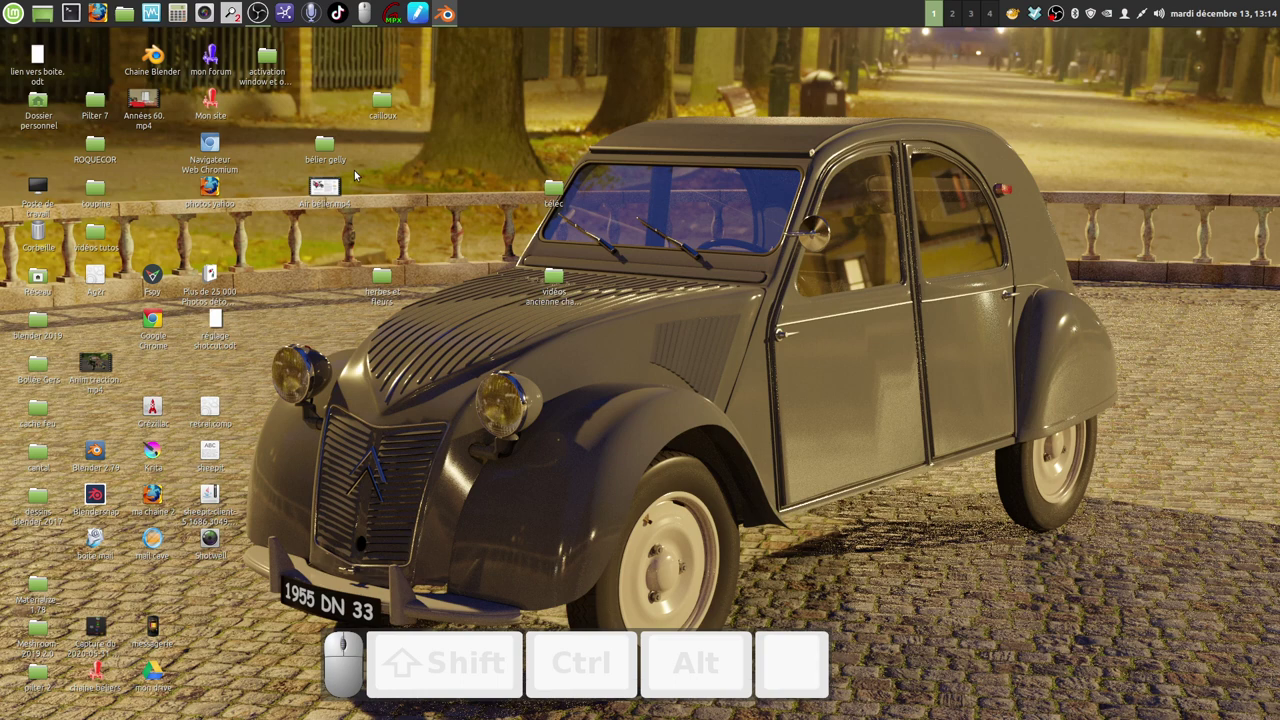
click(136, 174)
click(101, 494)
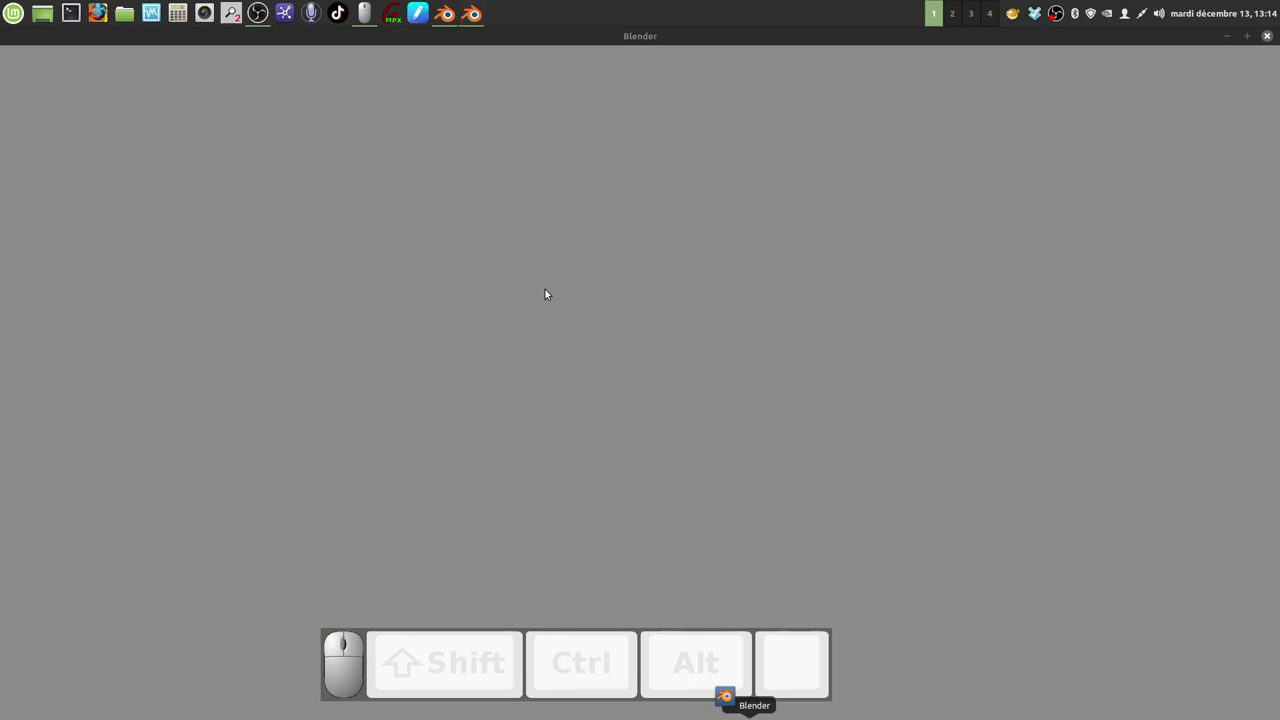
Add a UV sphere at the origin of the empty scene via Add > Mesh
click(344, 197)
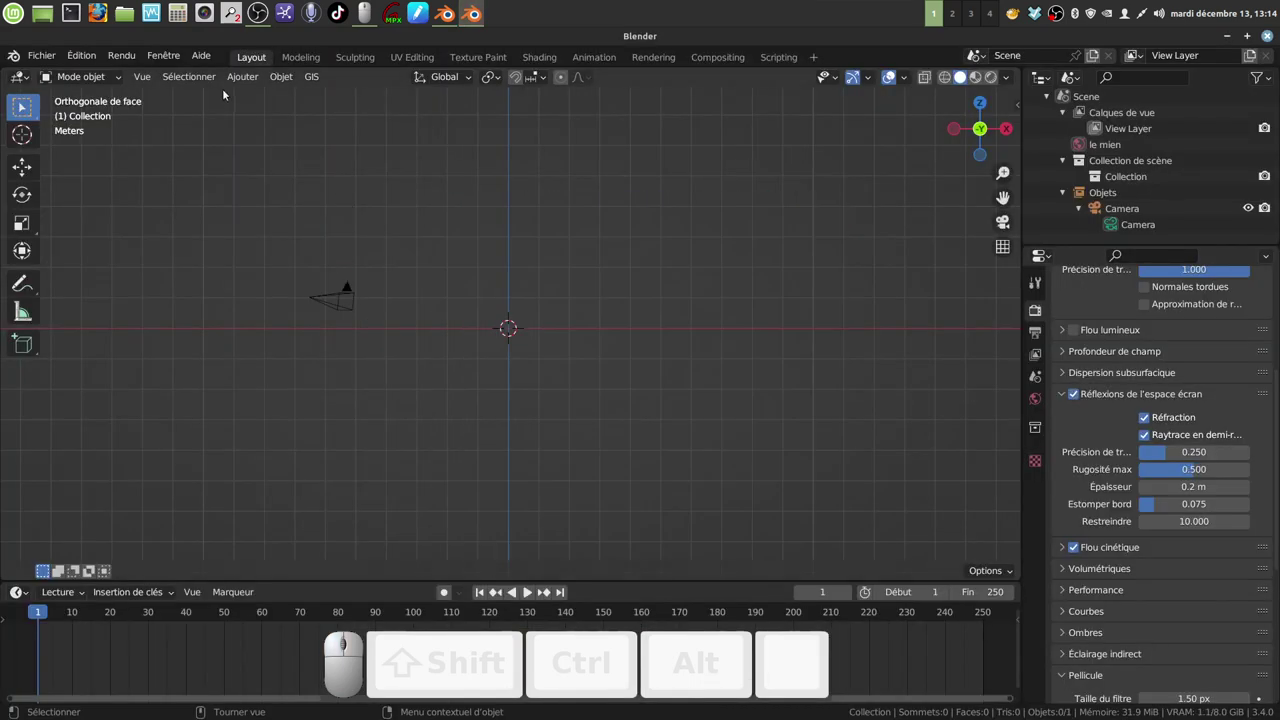
click(244, 77)
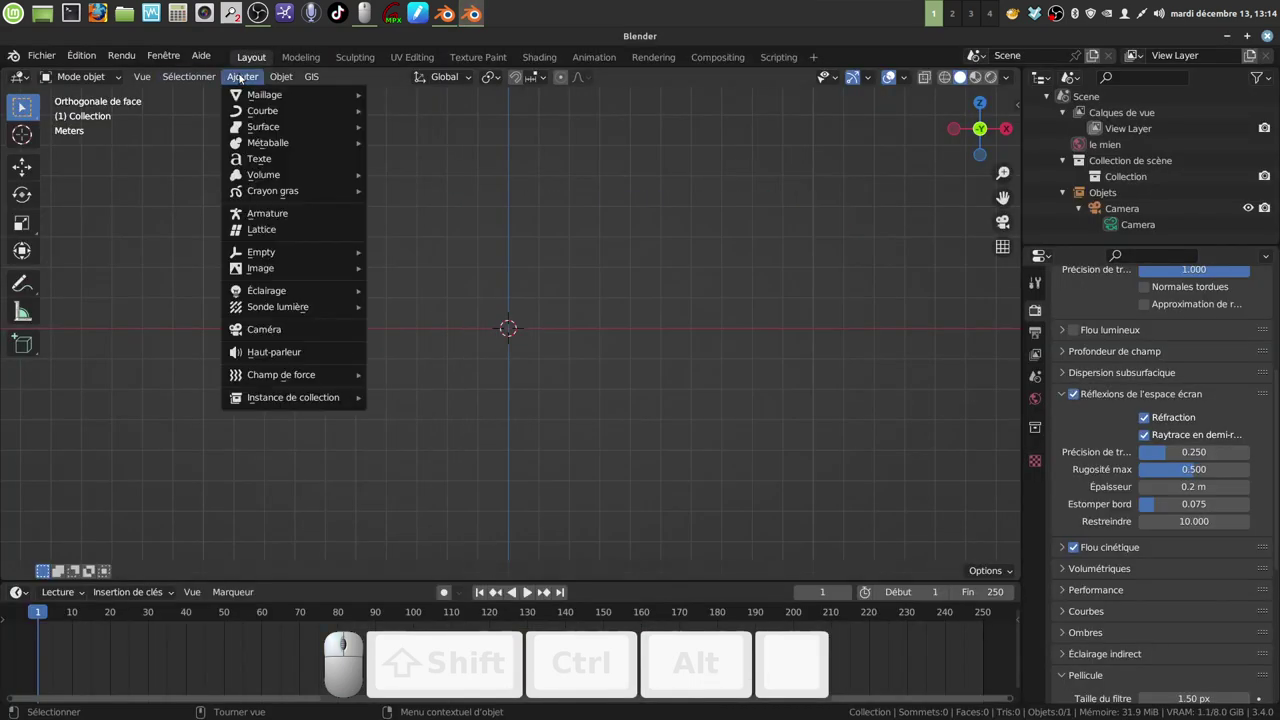
click(850, 292)
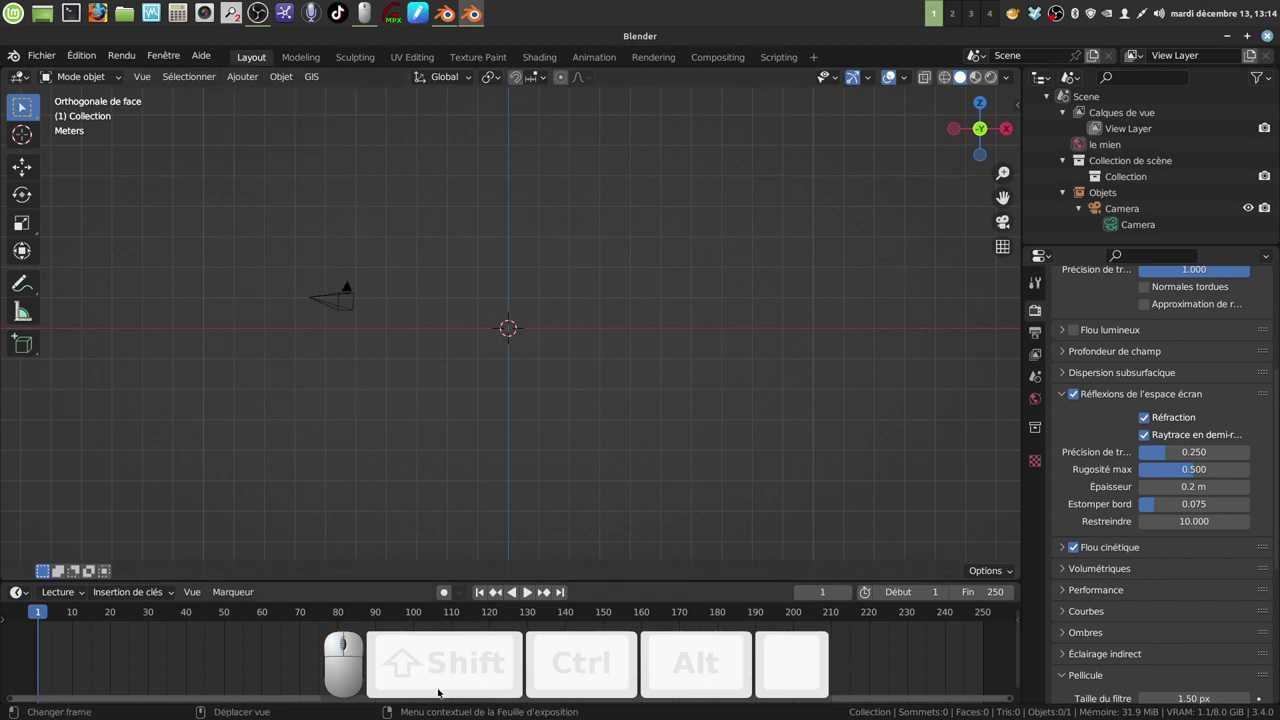
click(242, 79)
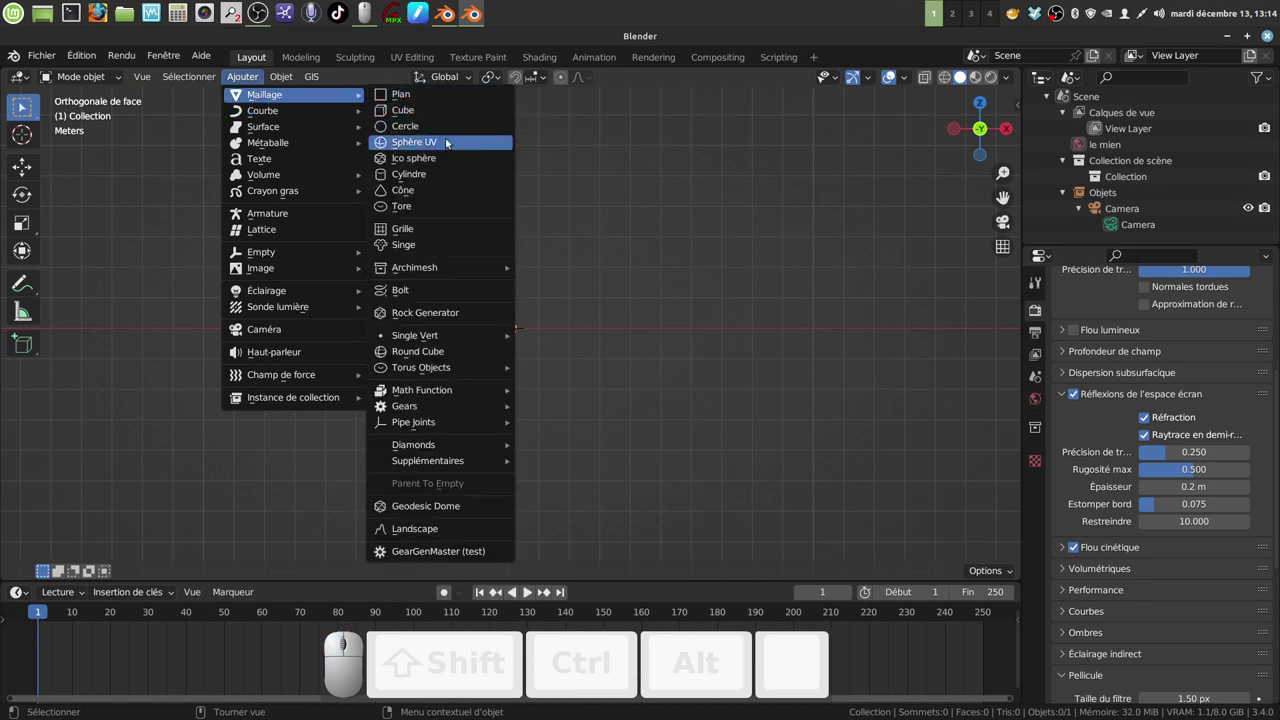
click(439, 144)
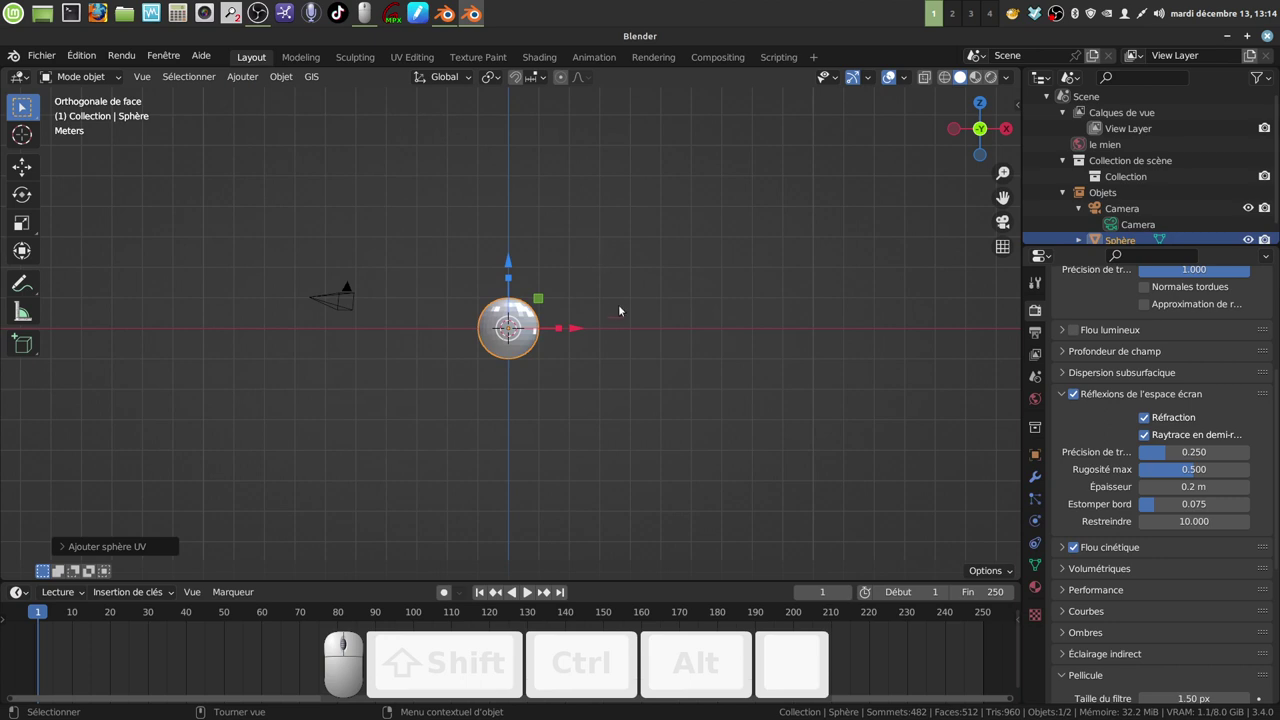
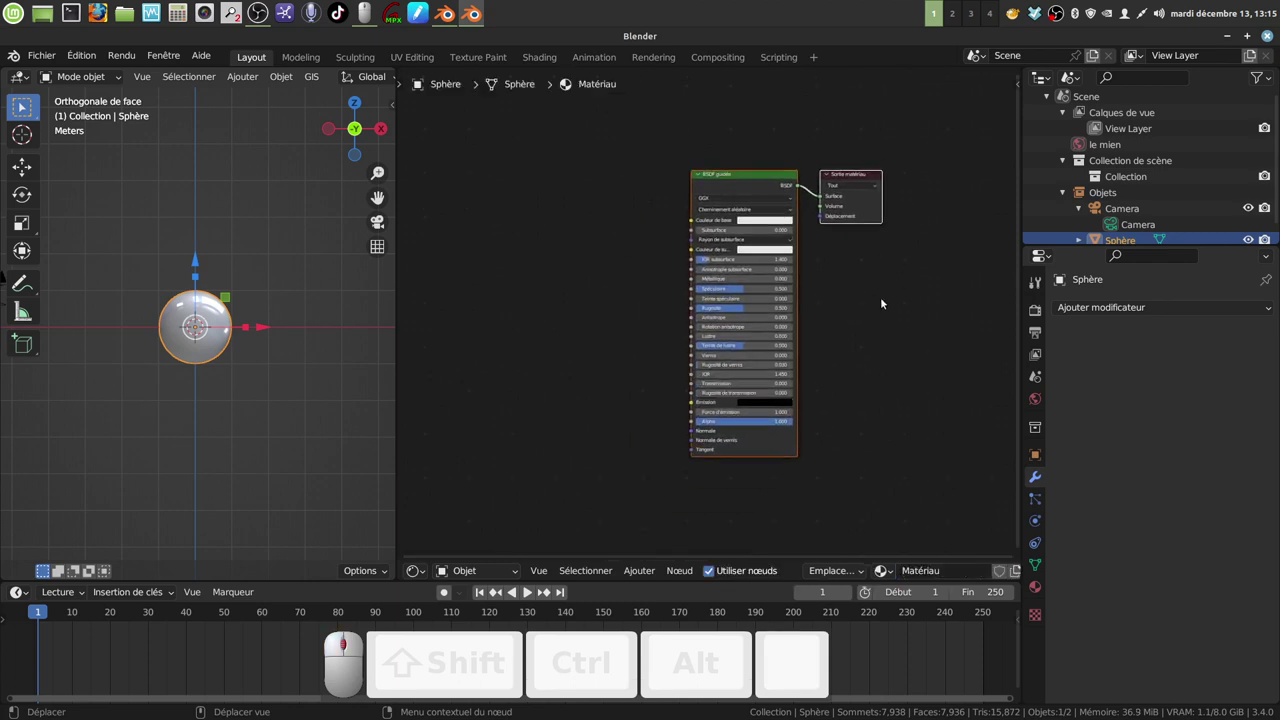
Delete the new material's default Principled BSDF so only the Material Output remains
click(925, 375)
click(778, 446)
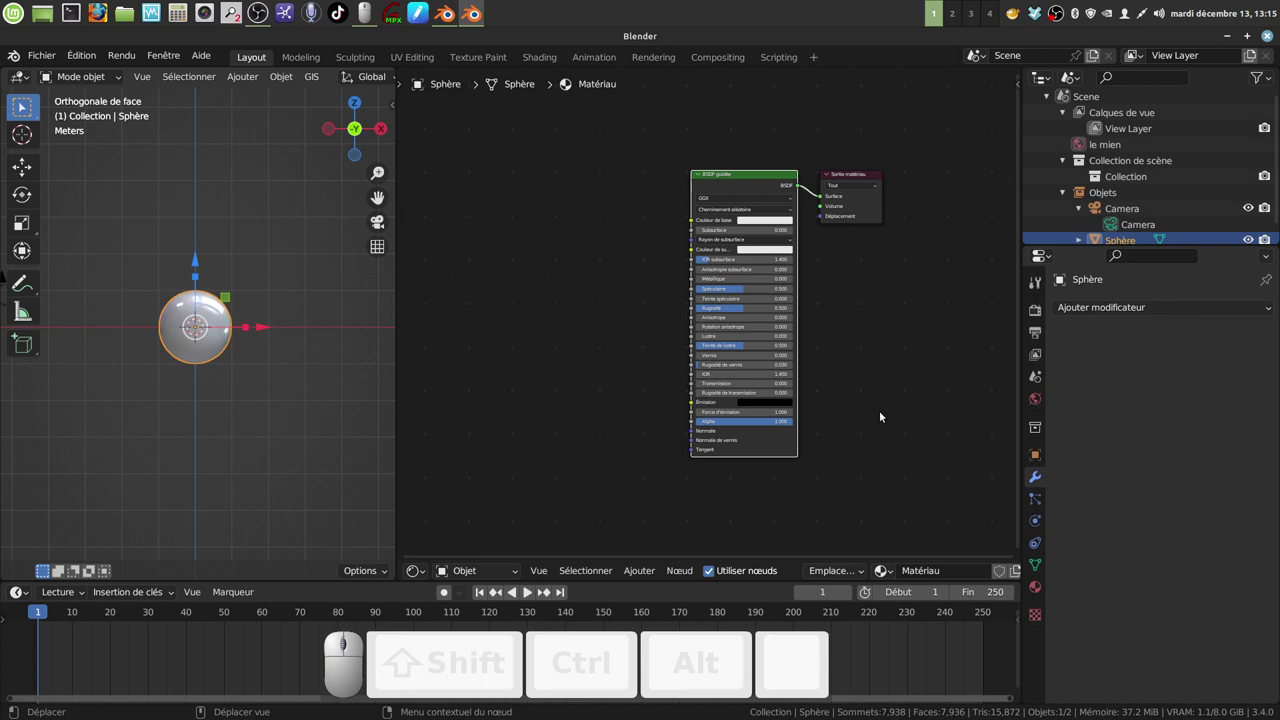
key(x)
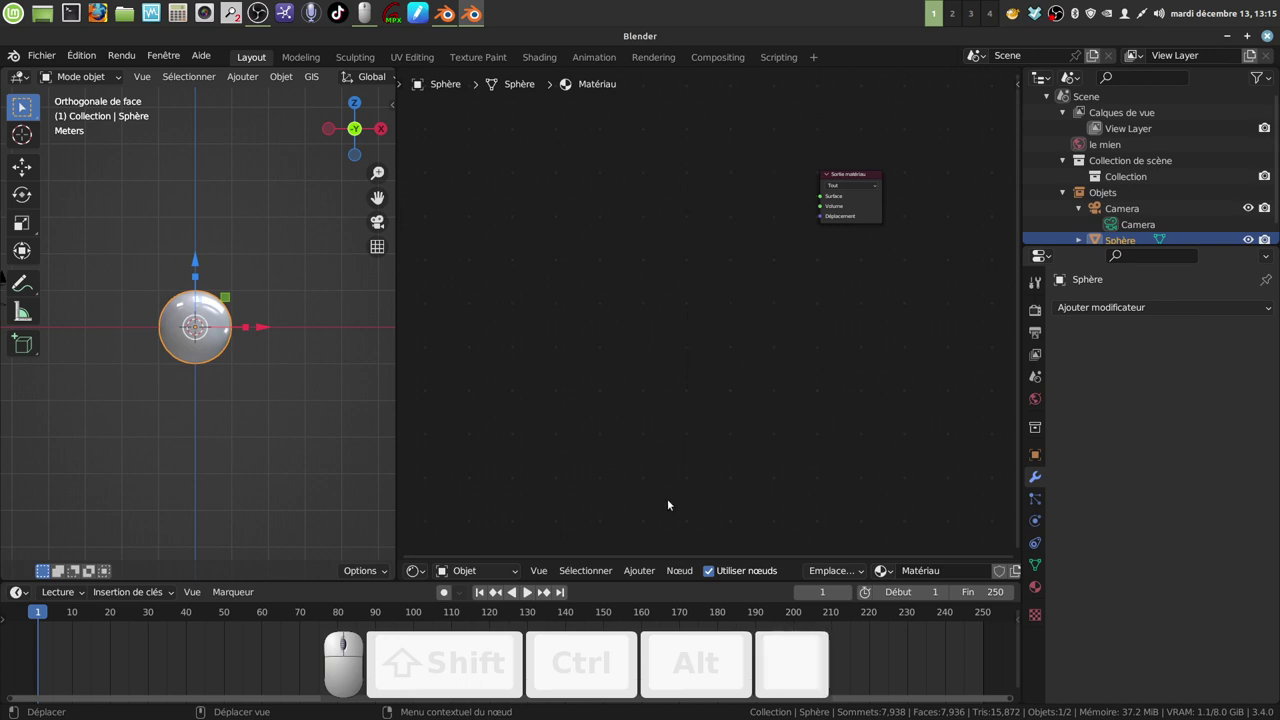
click(650, 571)
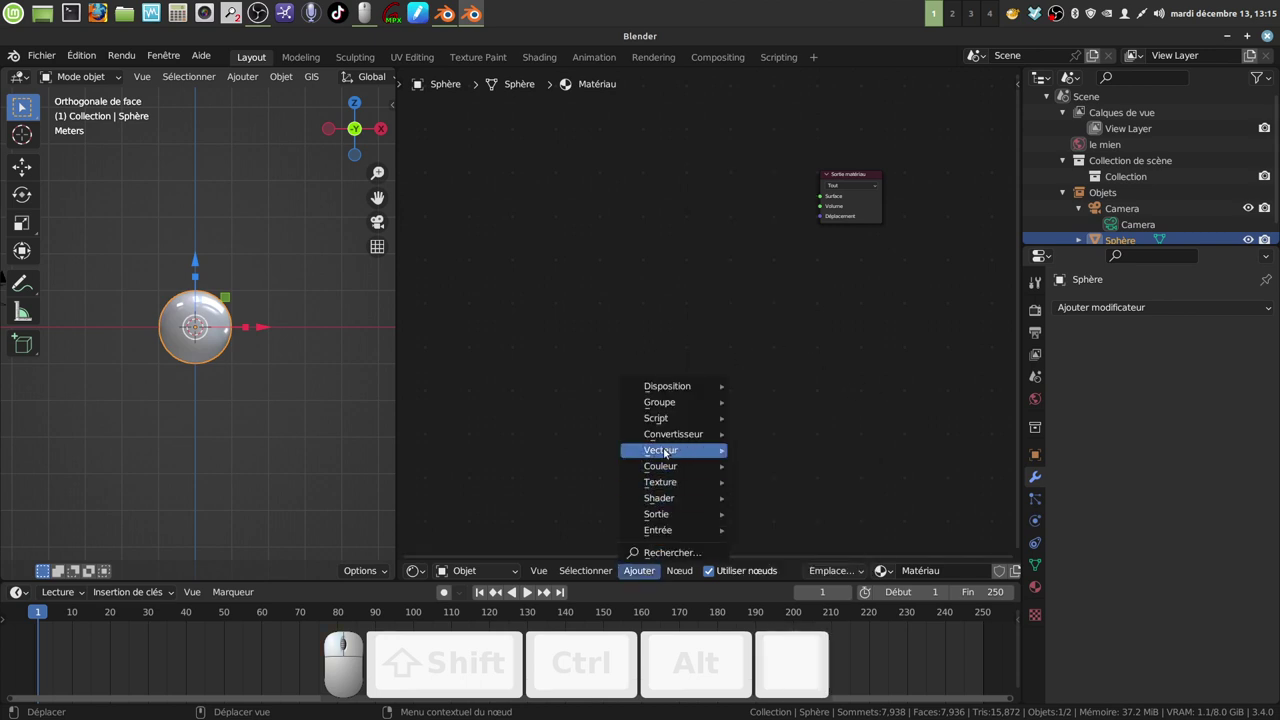
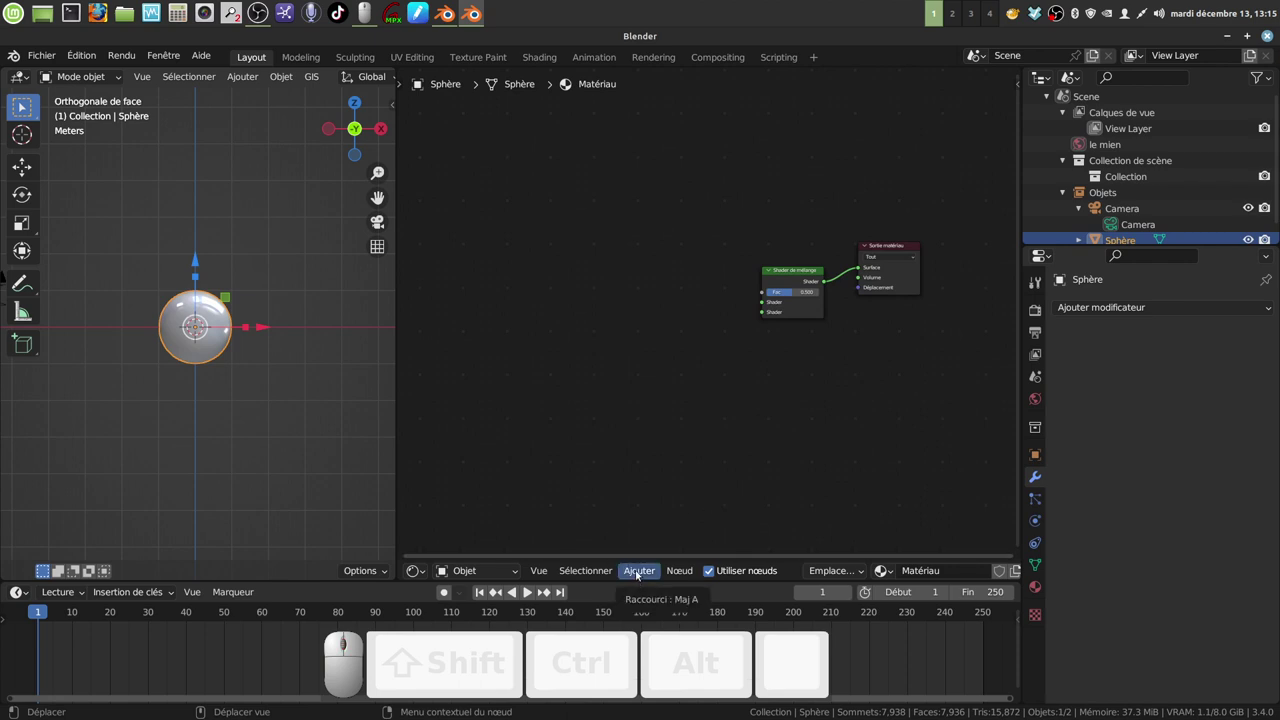
Add a Glass BSDF left of the Mix Shader and a Transparent BSDF for its two shader inputs
click(640, 573)
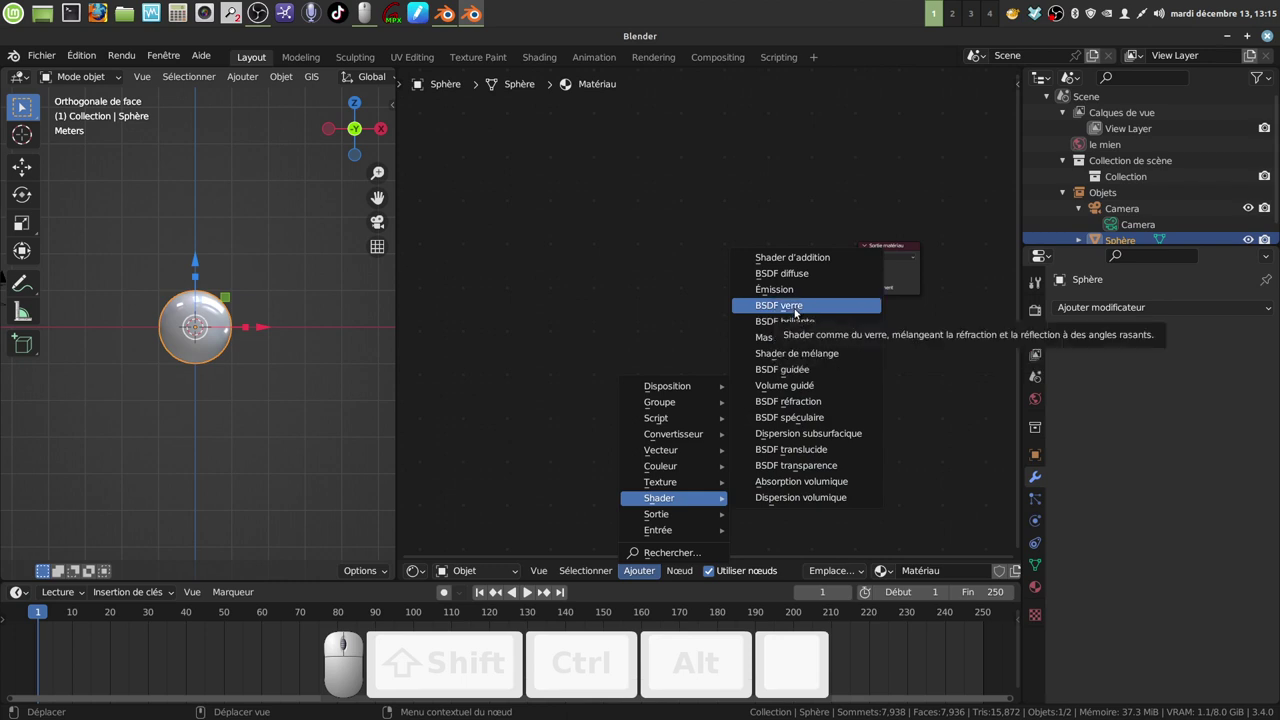
click(796, 312)
click(632, 245)
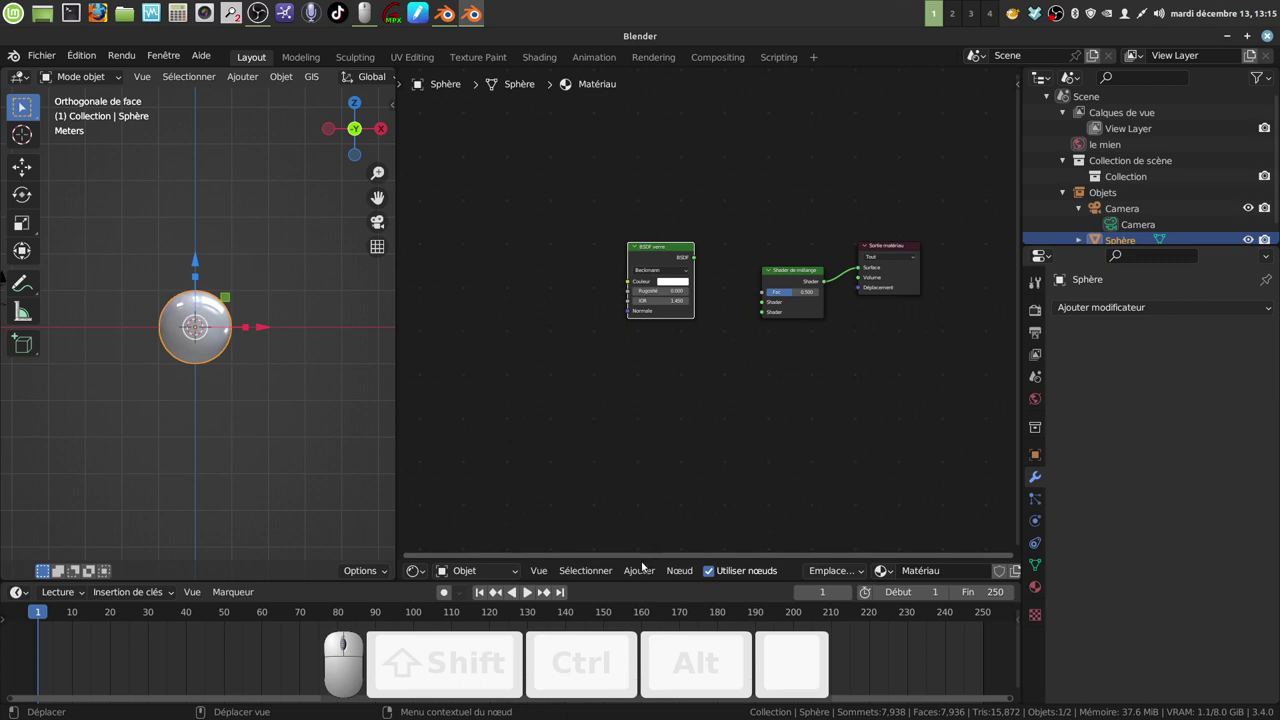
click(643, 578)
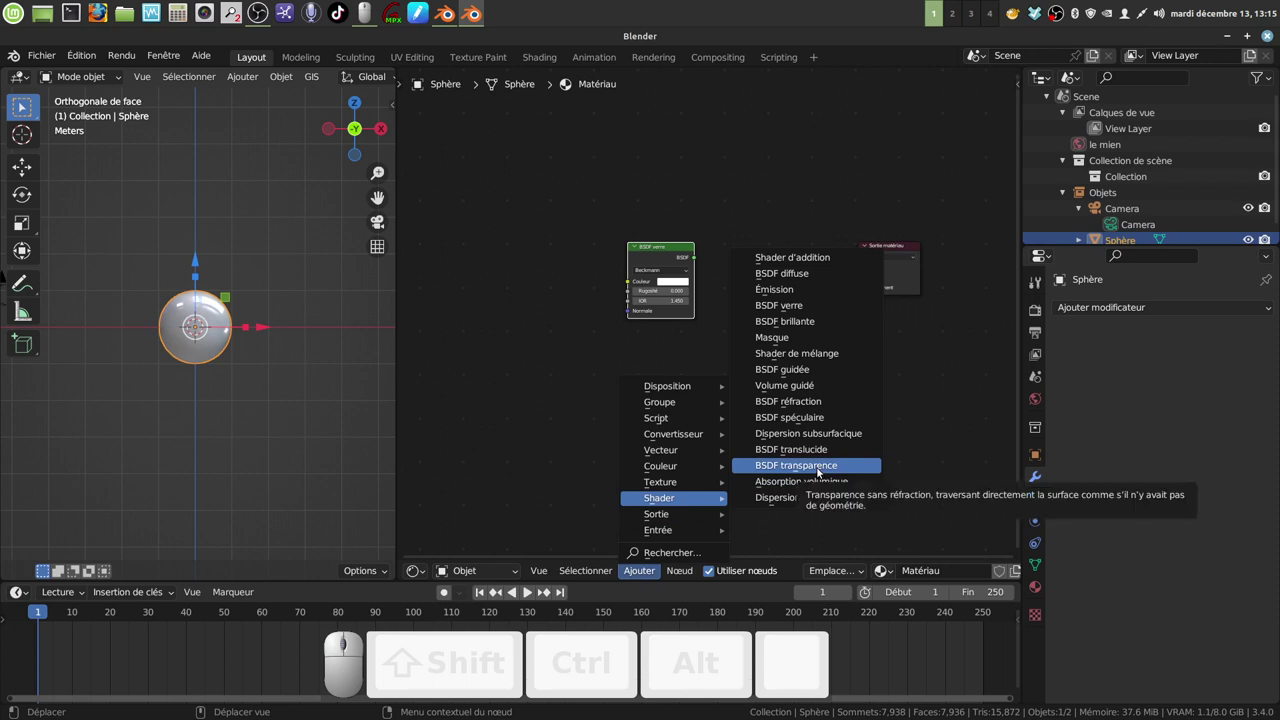
click(822, 471)
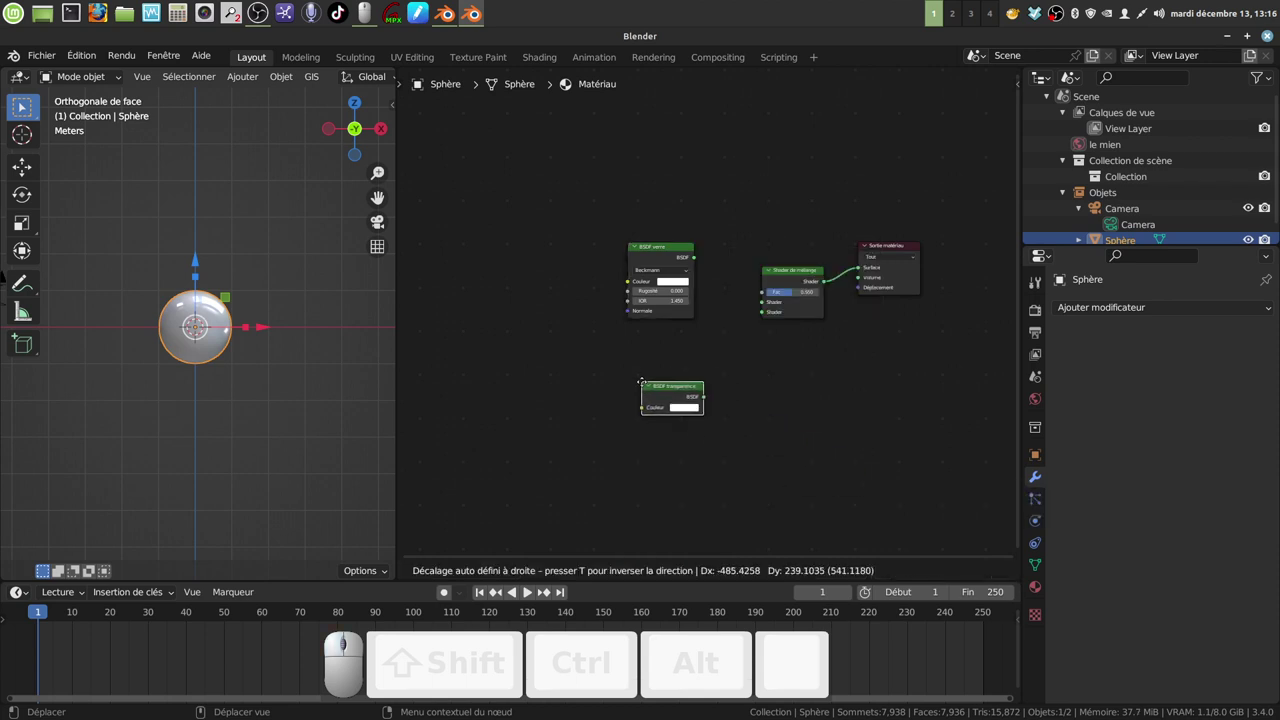
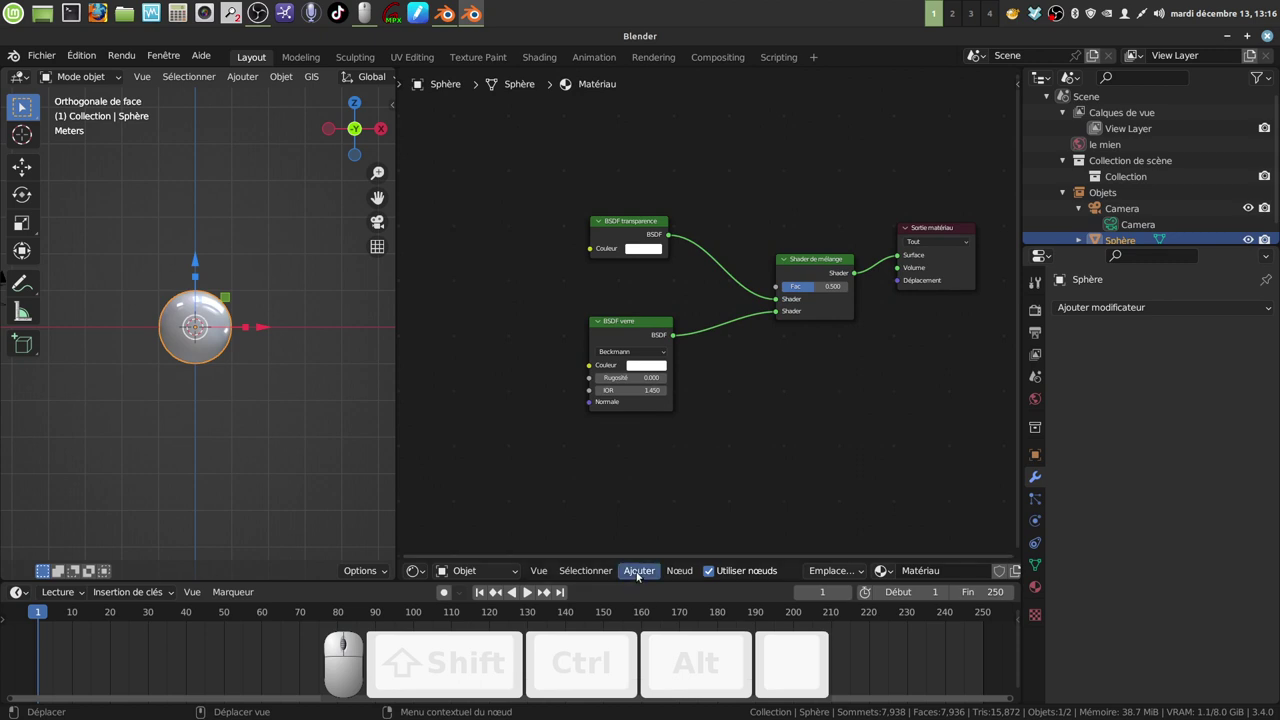
Add a Layer Weight node and wire its Facing output into the Mix Shader's Fac socket
click(641, 575)
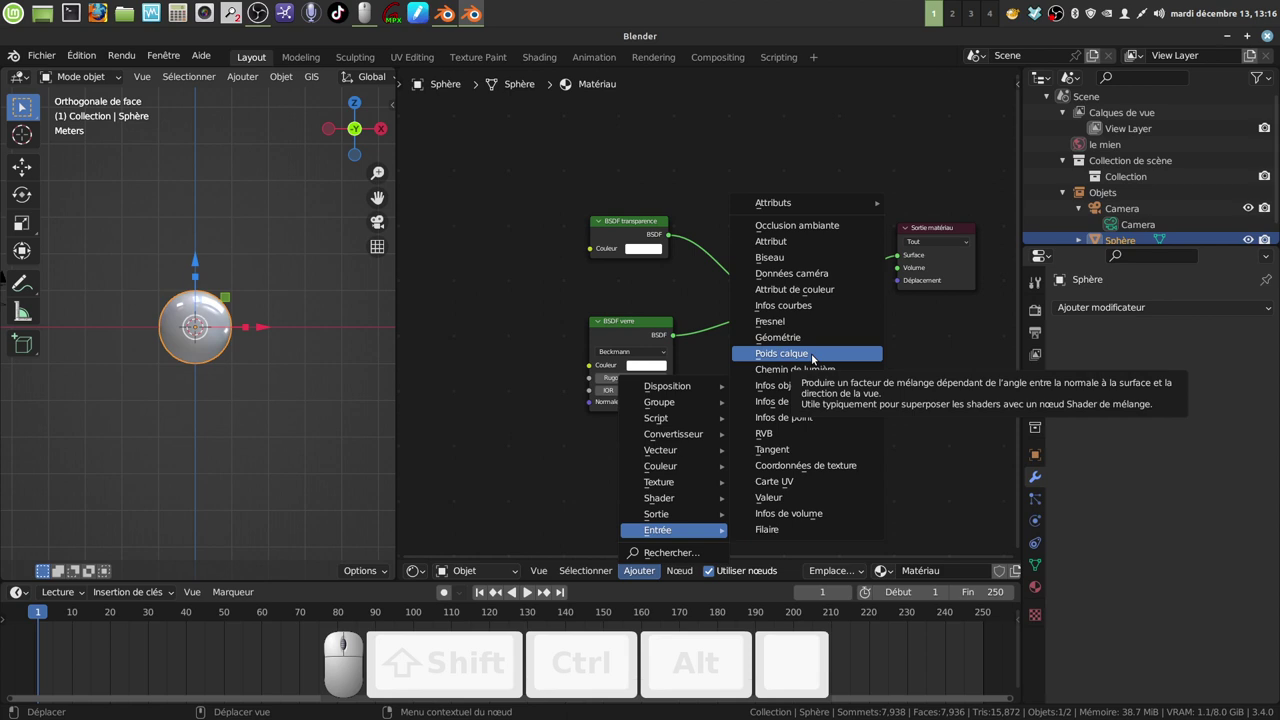
click(816, 357)
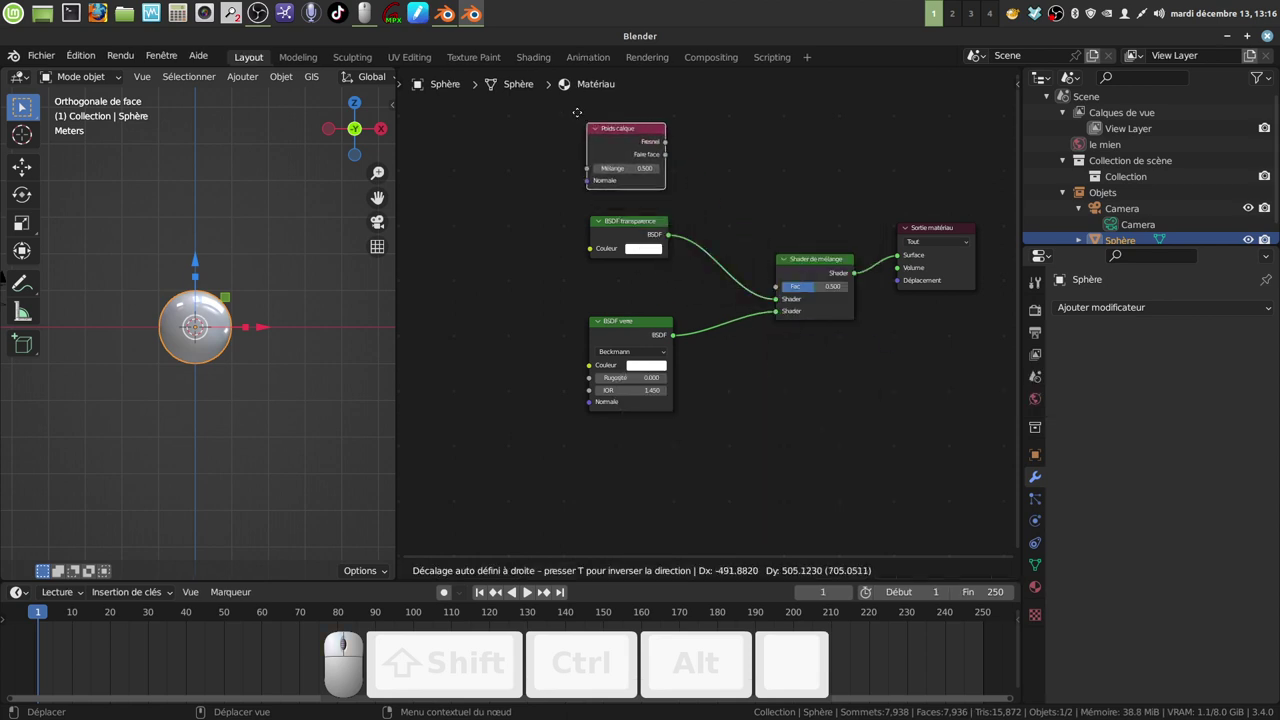
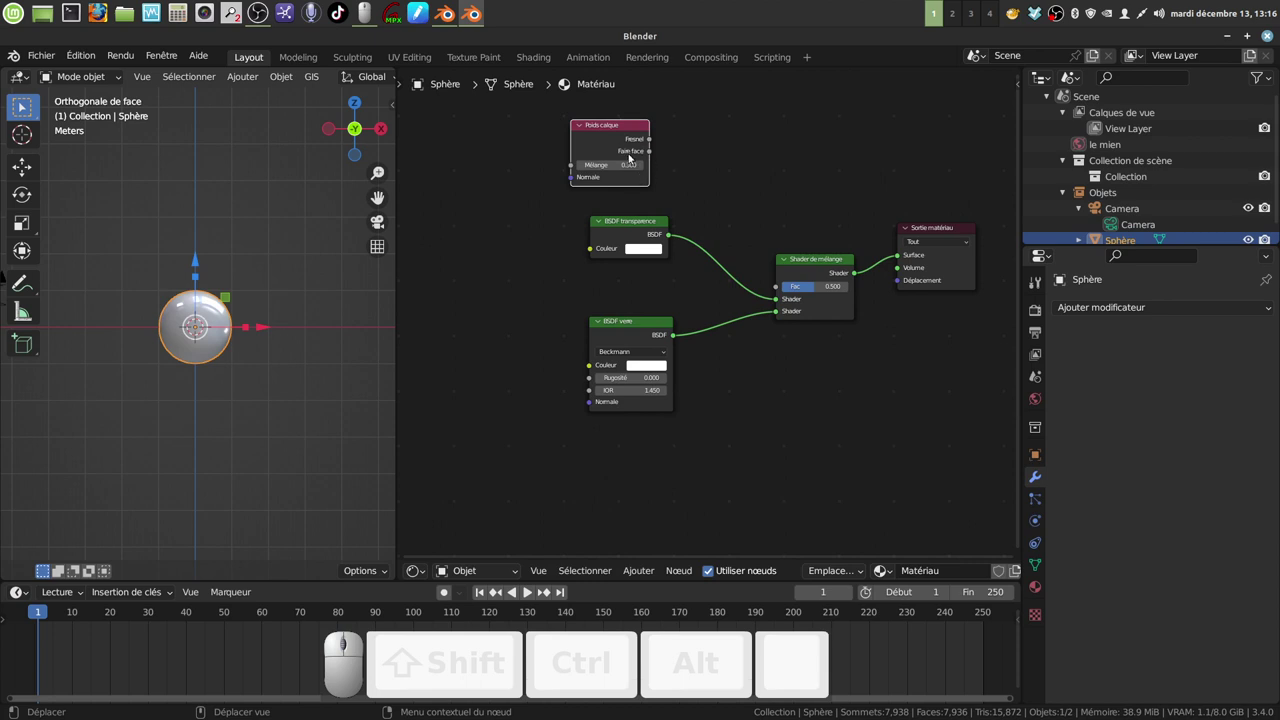
drag(654, 155, 800, 369)
middle_click(800, 369)
scroll(down, 3)
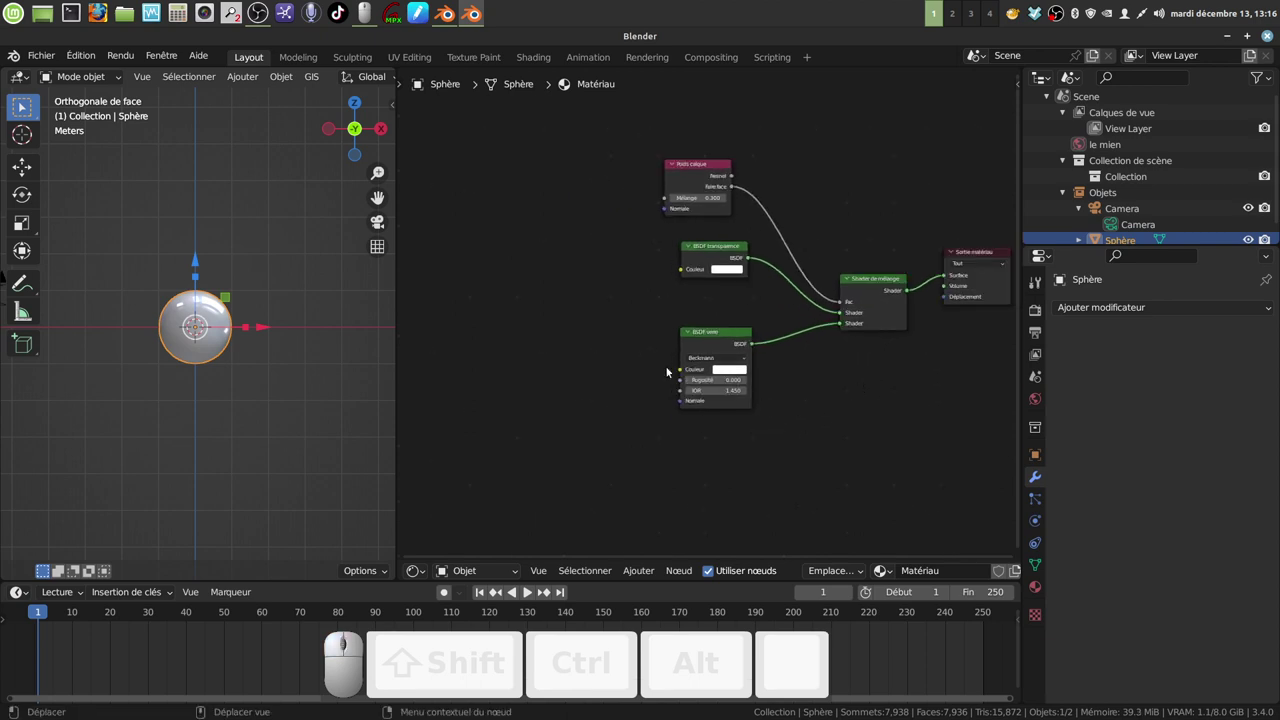
Add a Hue Saturation Value node and feed the Noise Texture colour into it
click(642, 573)
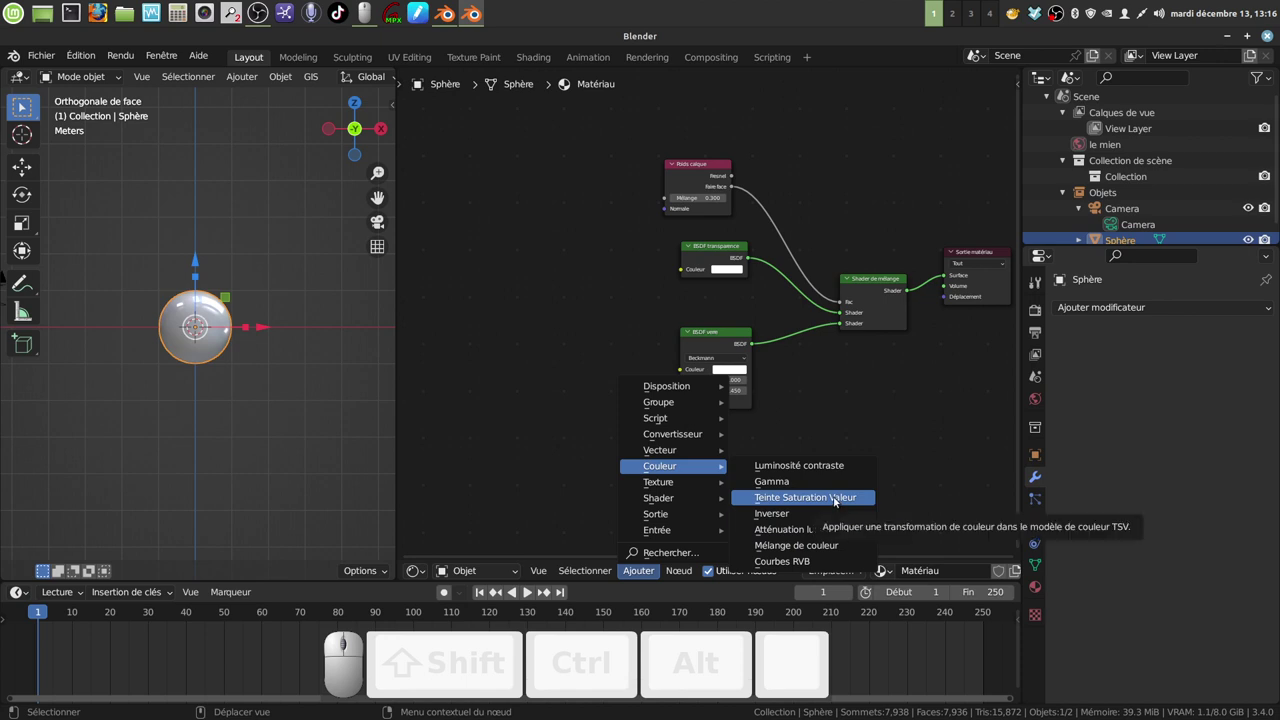
click(836, 501)
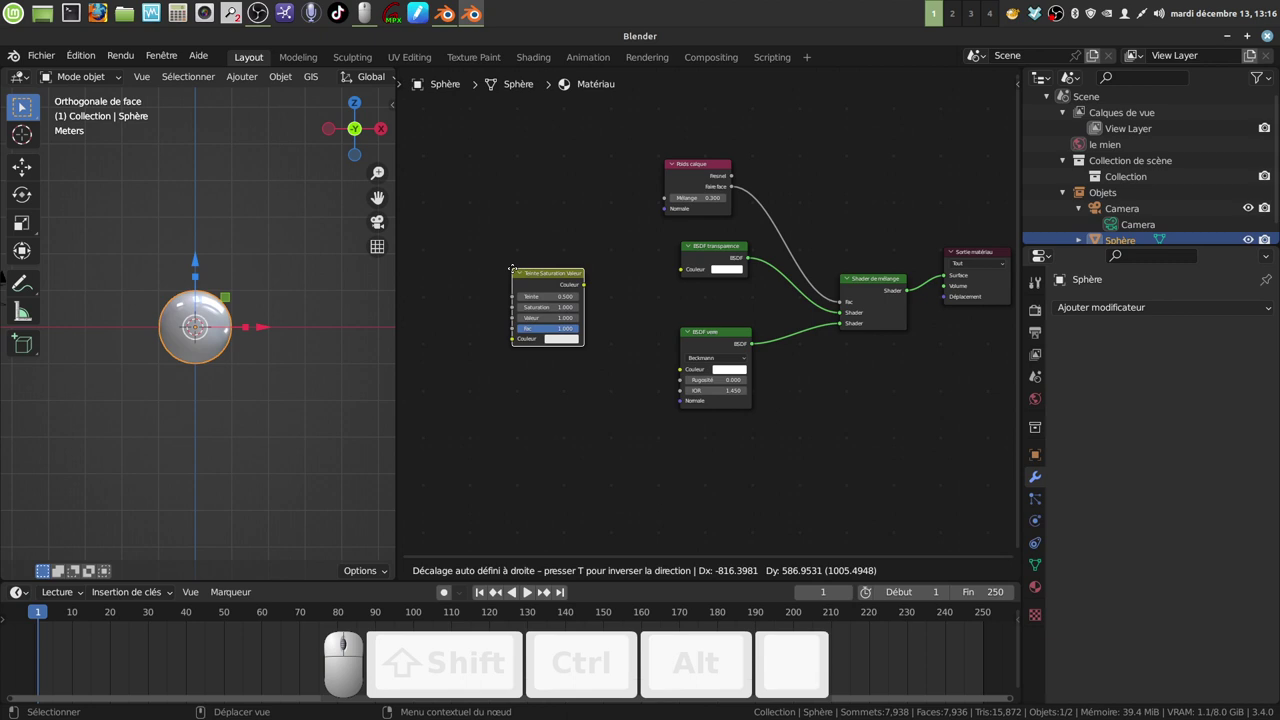
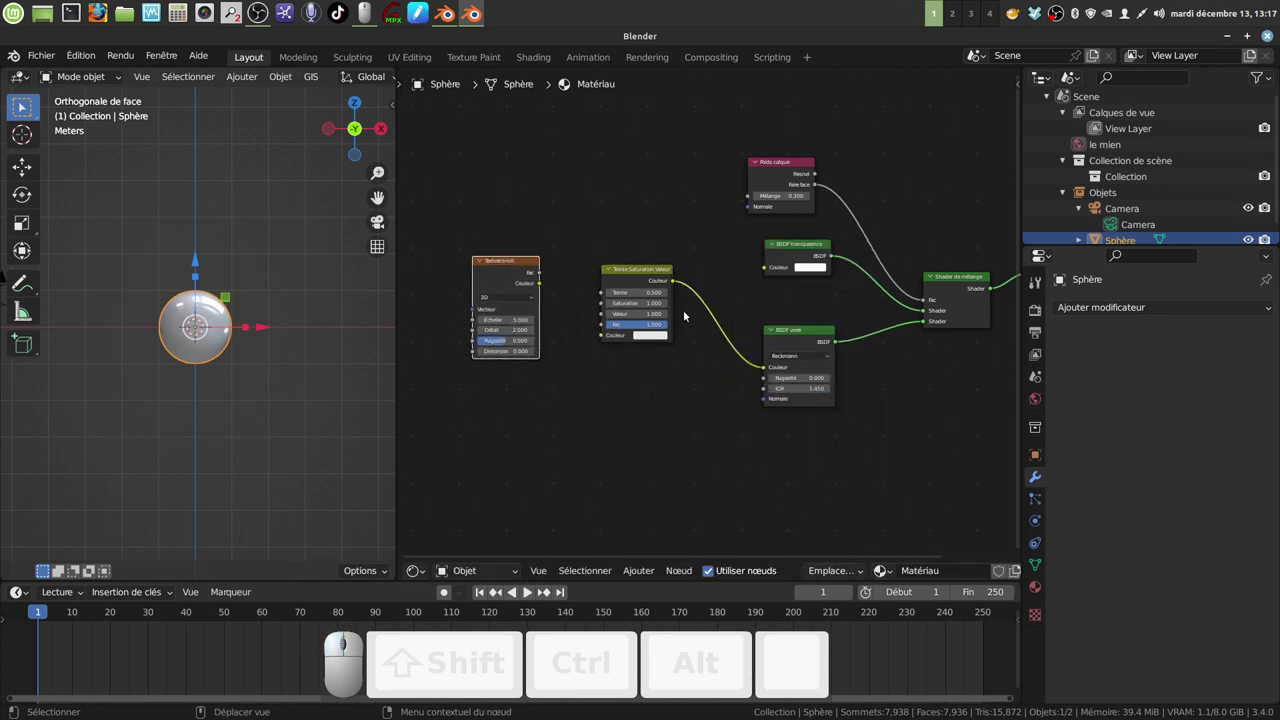
scroll(up, 3)
drag(539, 323, 586, 443)
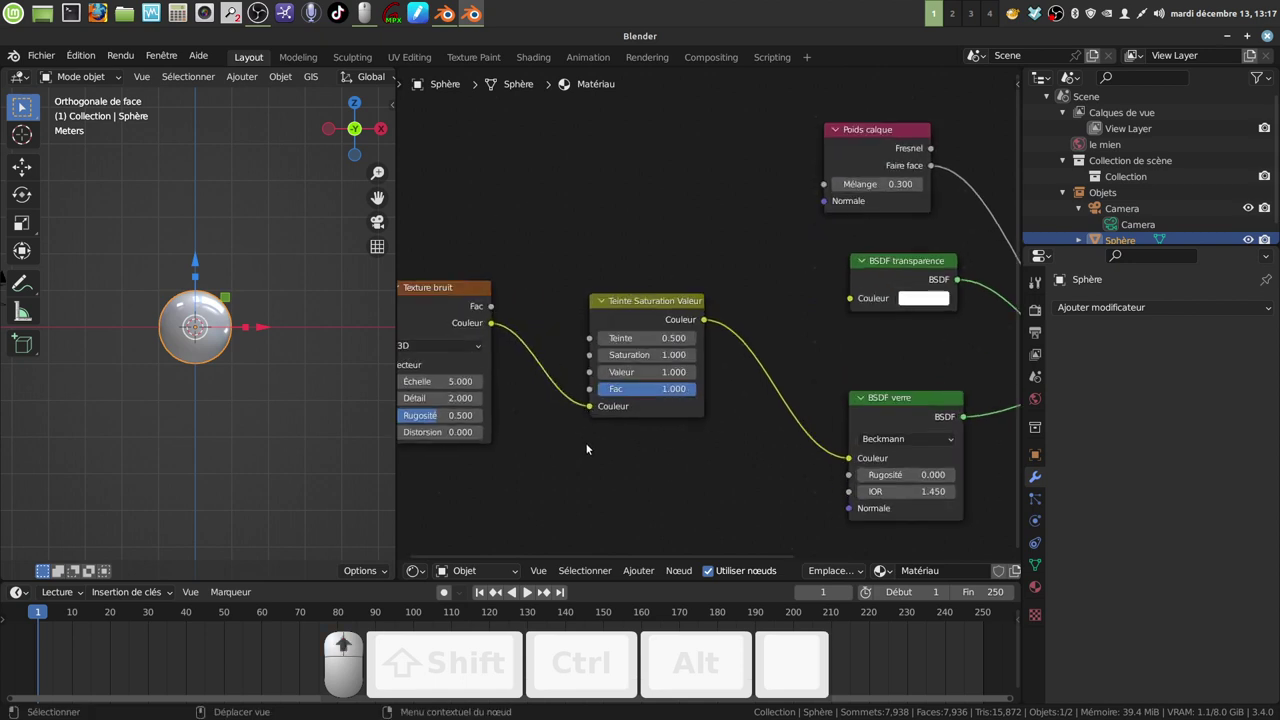
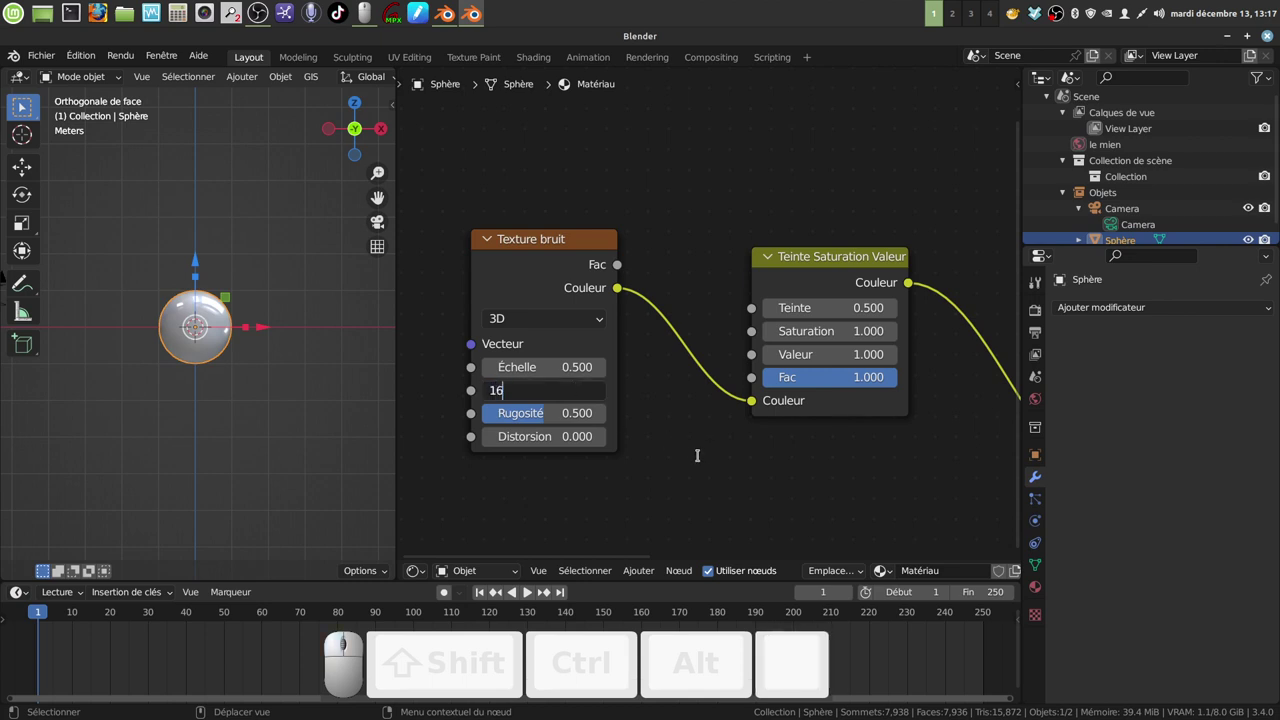
Set the noise detail to 16 and distortion to 8, and the HSV saturation to 3
click(690, 456)
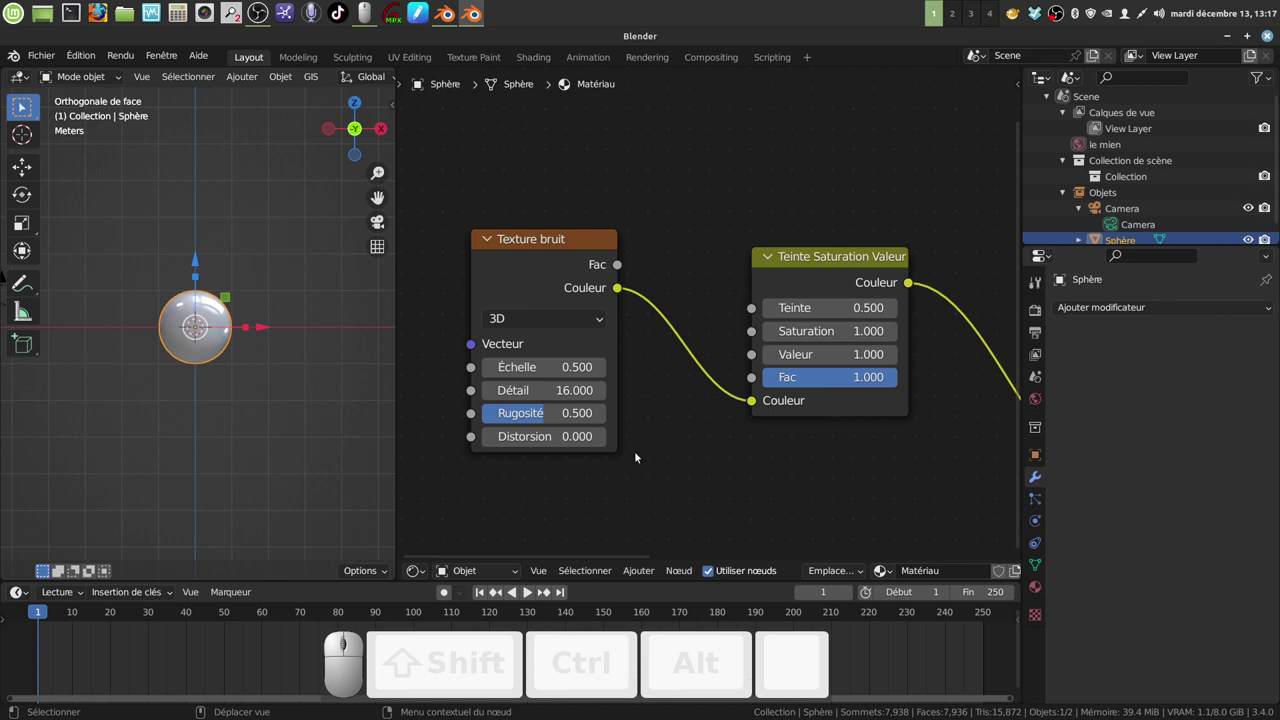
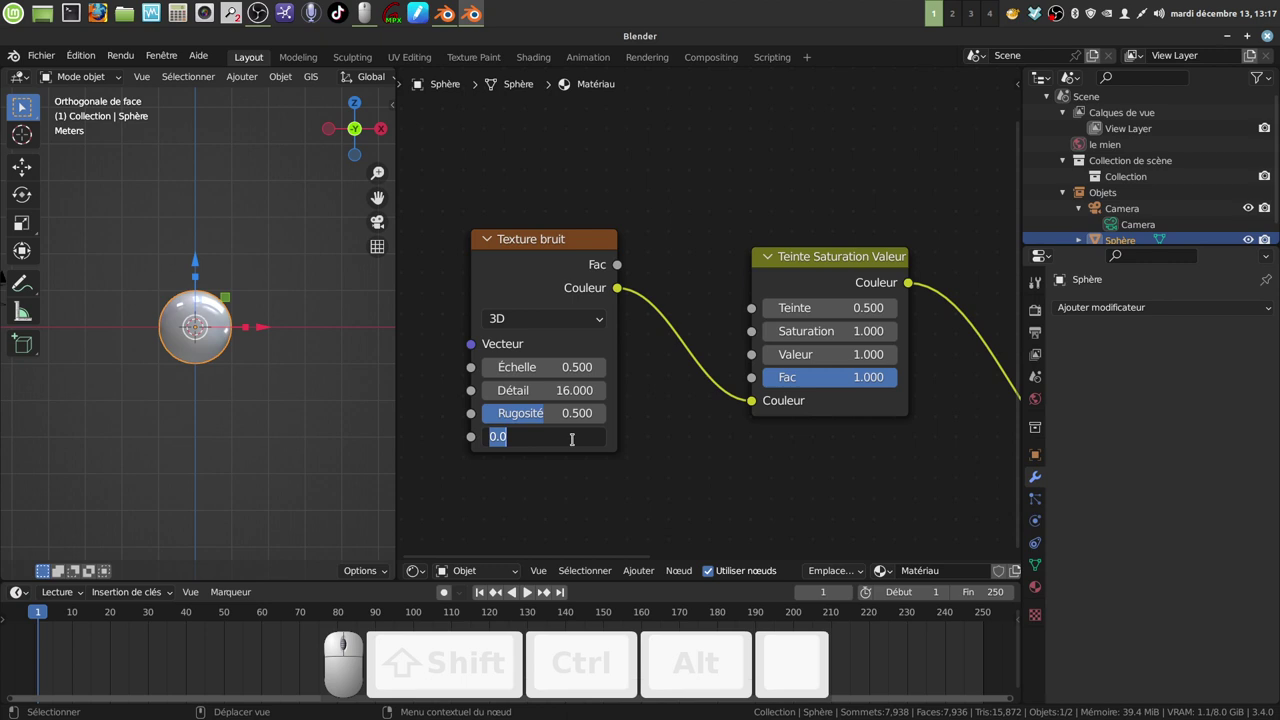
key(BackSpace)
key(BackSpace)
key(KP_8)
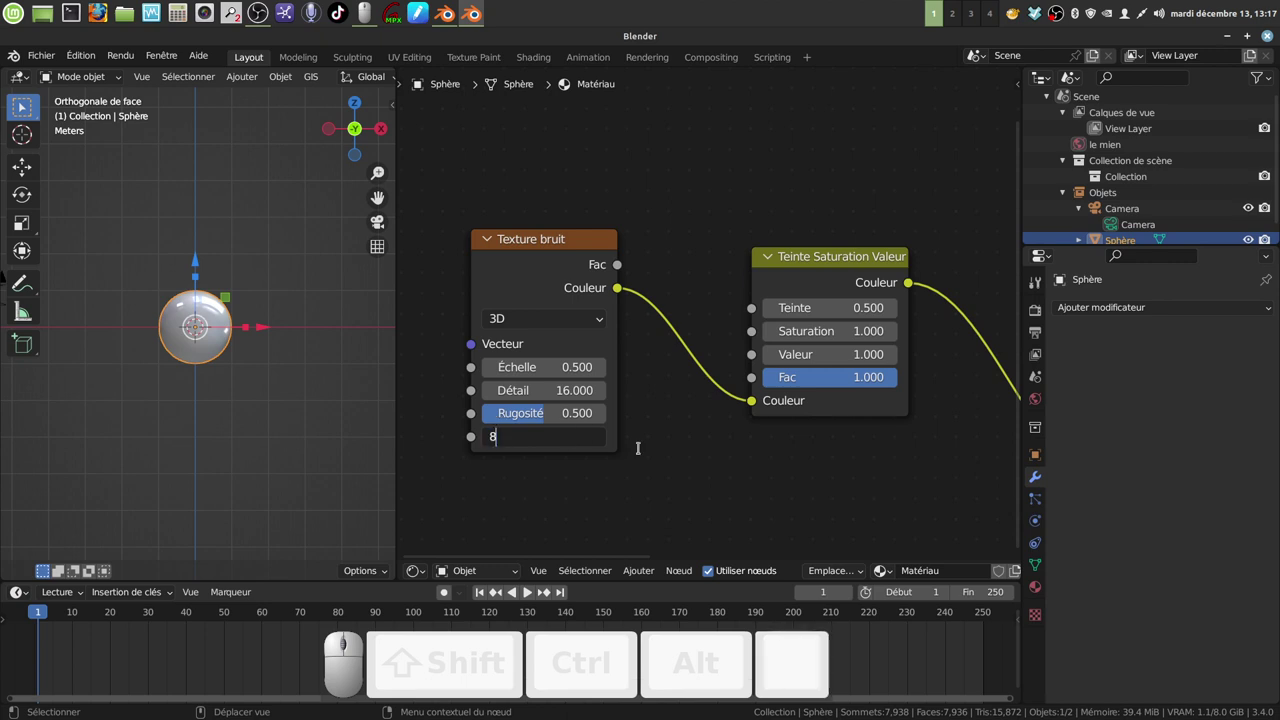
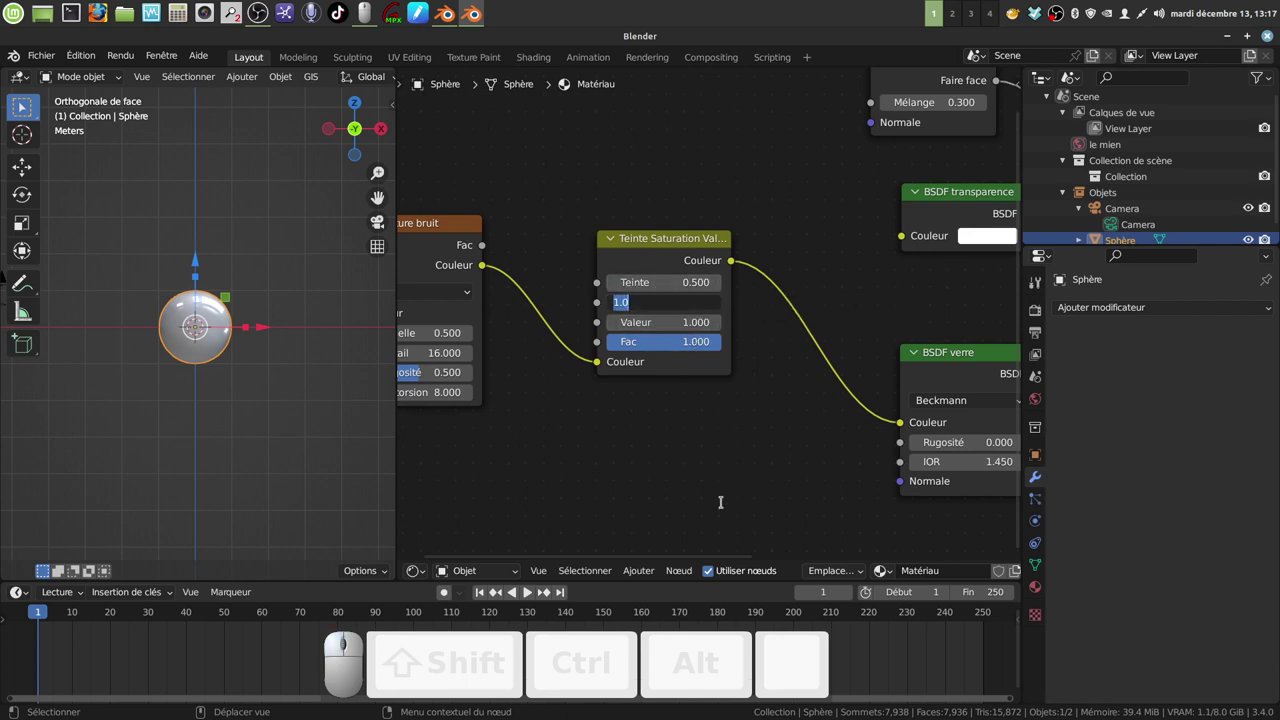
key(BackSpace)
key(BackSpace)
key(KP_3)
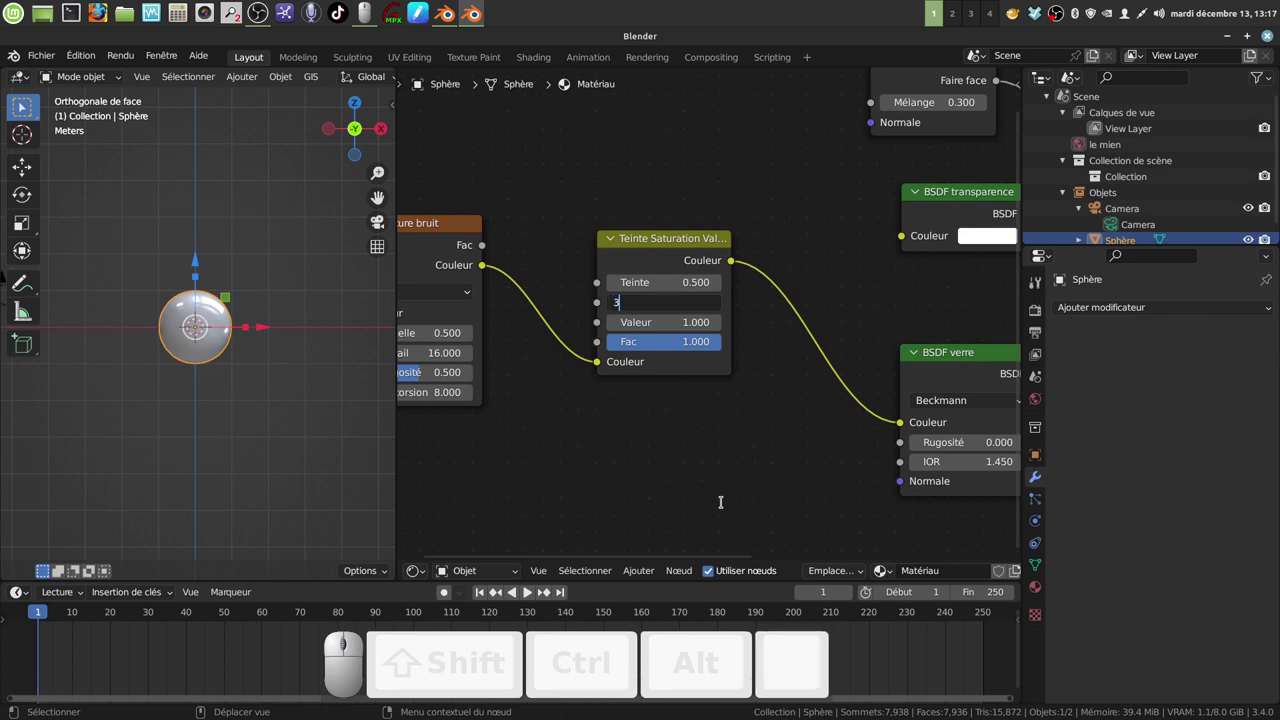
click(722, 506)
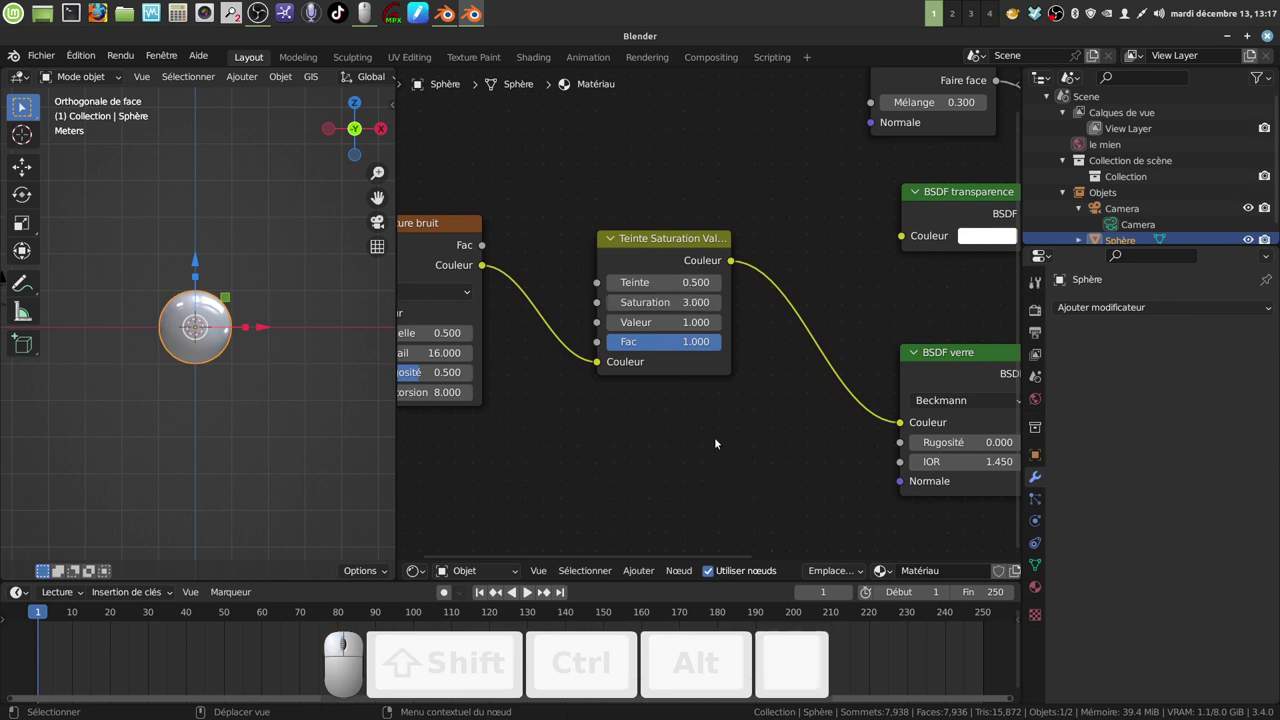
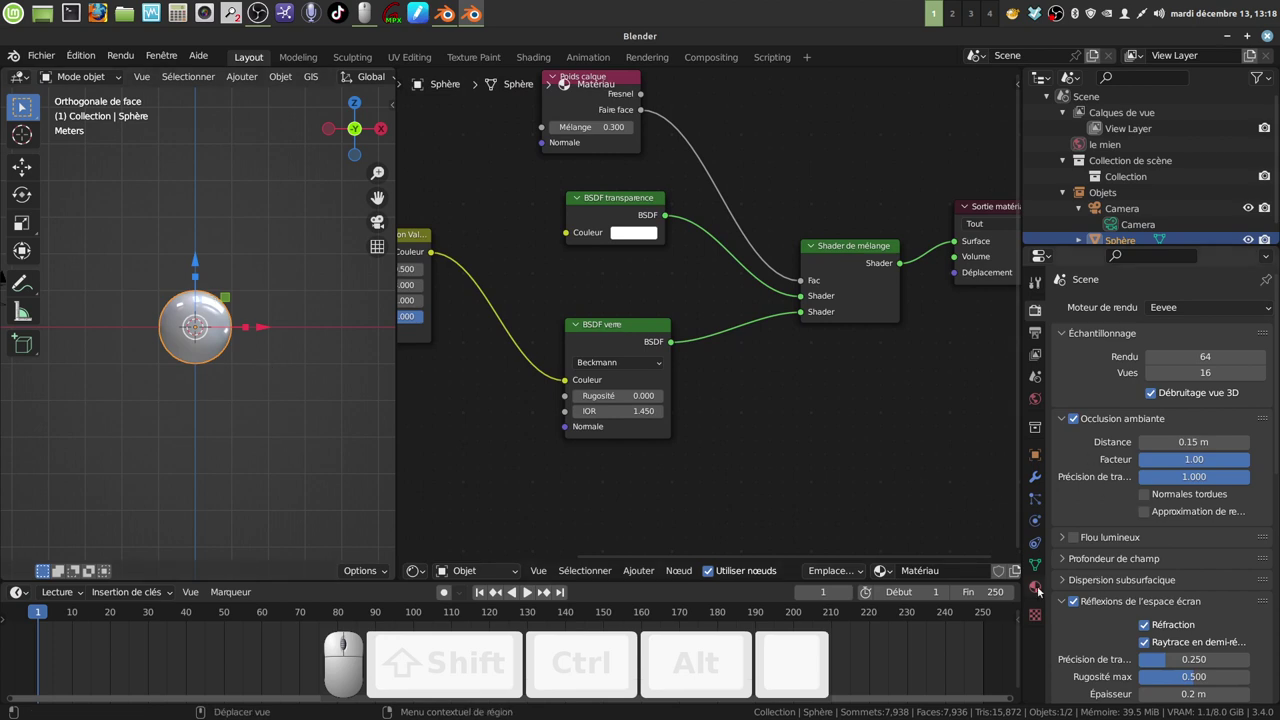
Set the sphere material's Blend Mode to Alpha Hashed in Material Properties
click(1040, 590)
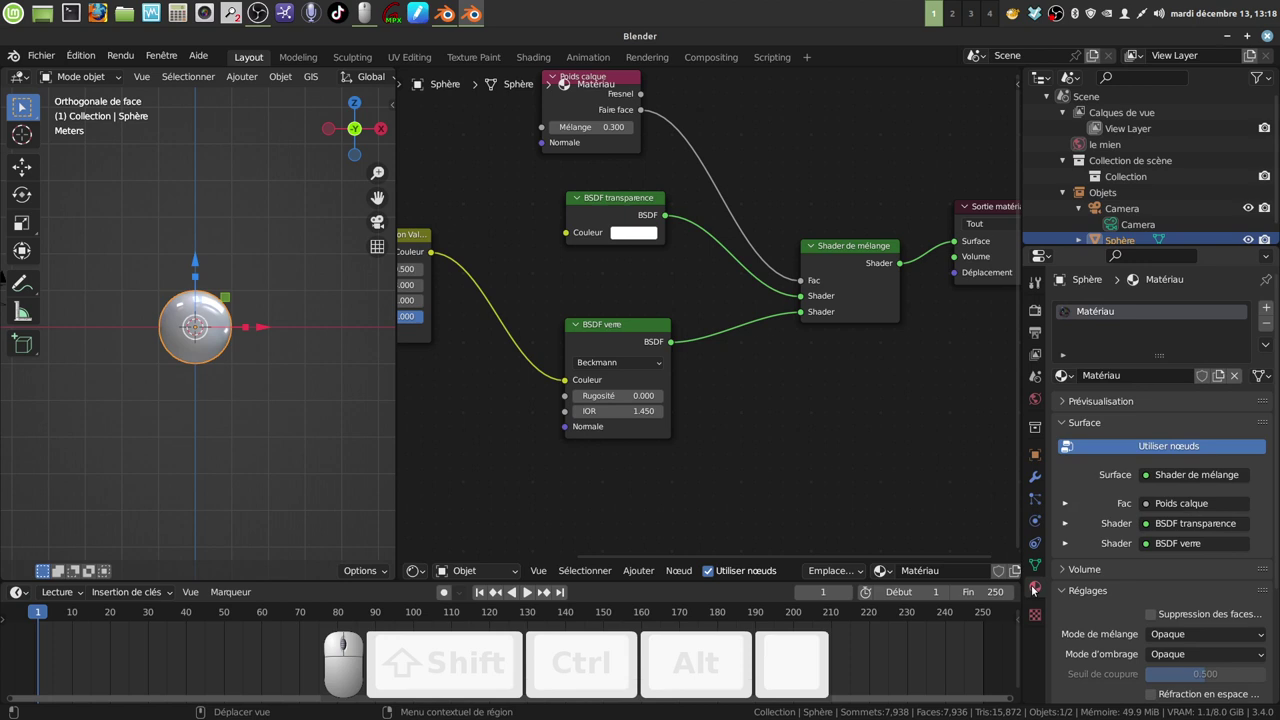
scroll(down, 3)
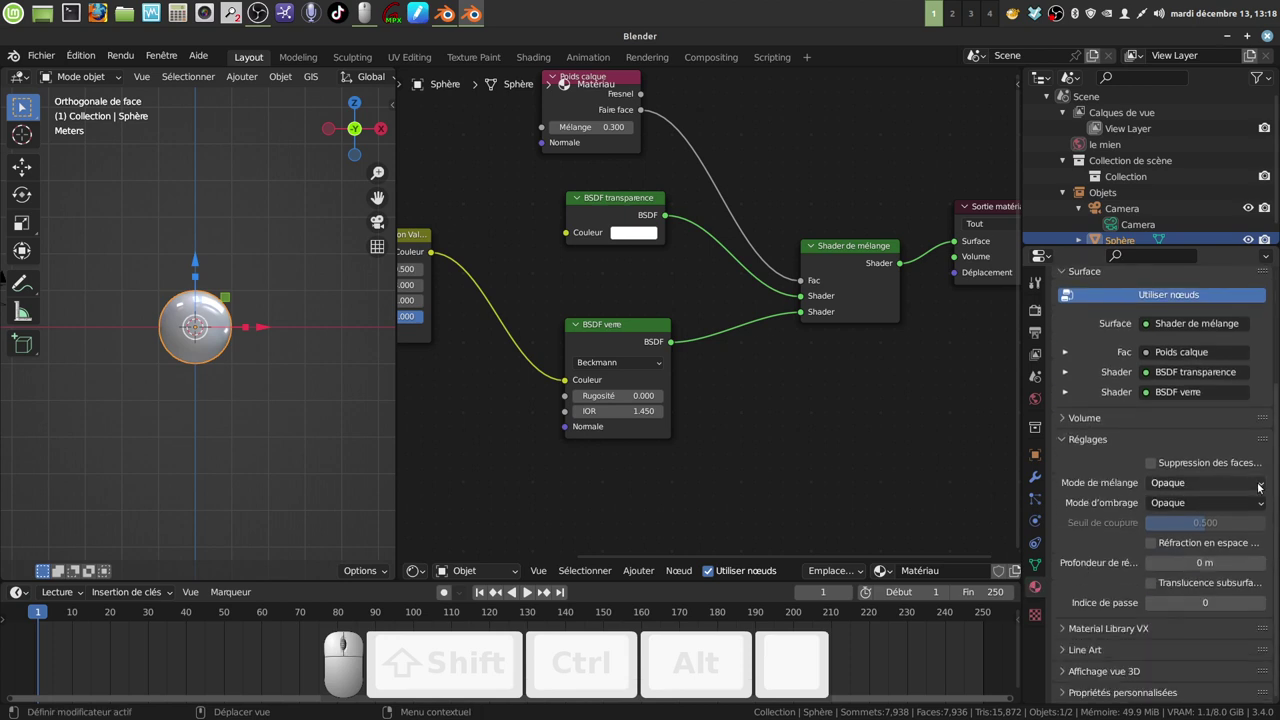
click(1263, 486)
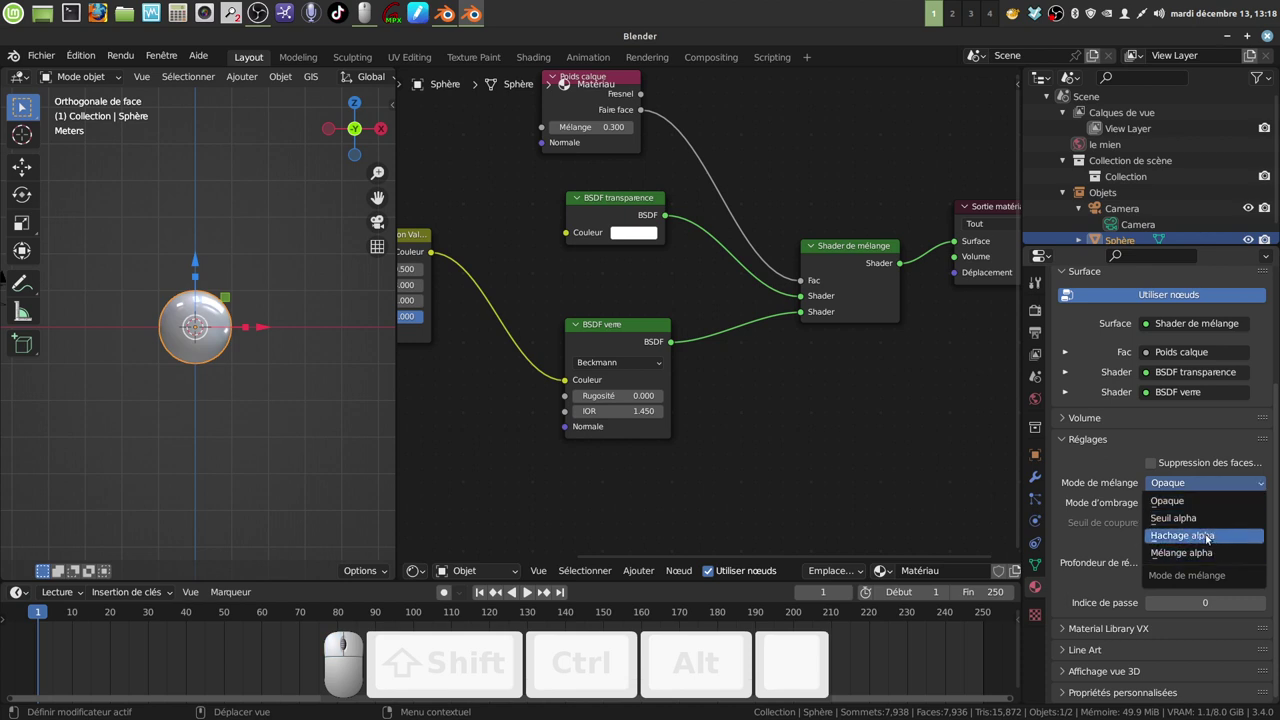
click(1211, 538)
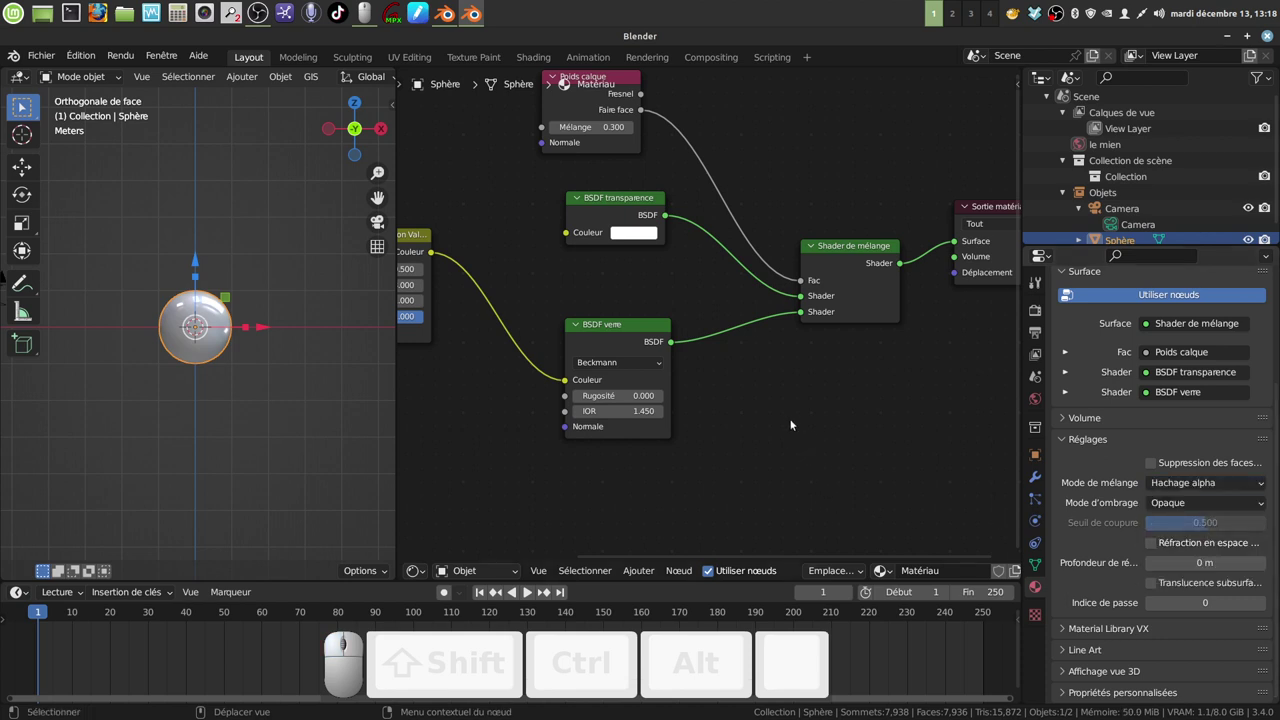
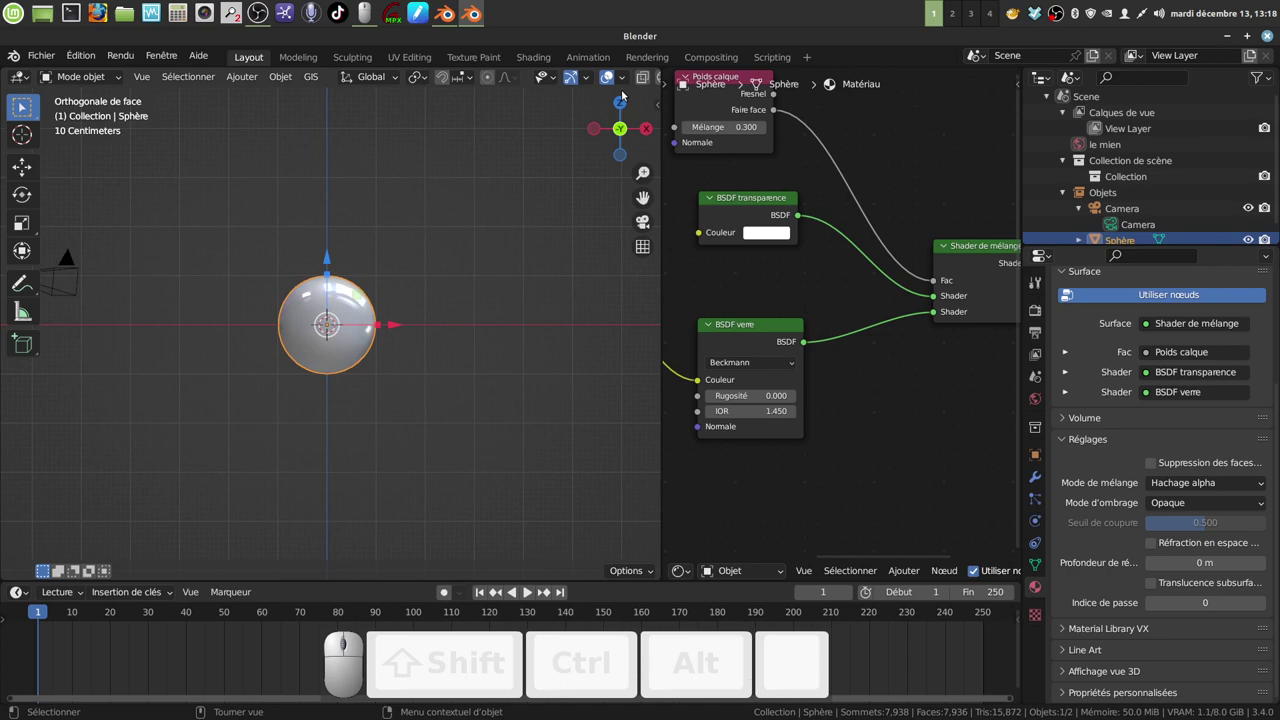
Switch the viewport to Material Preview to see the transparent iridescent bubble
scroll(down, 3)
click(636, 81)
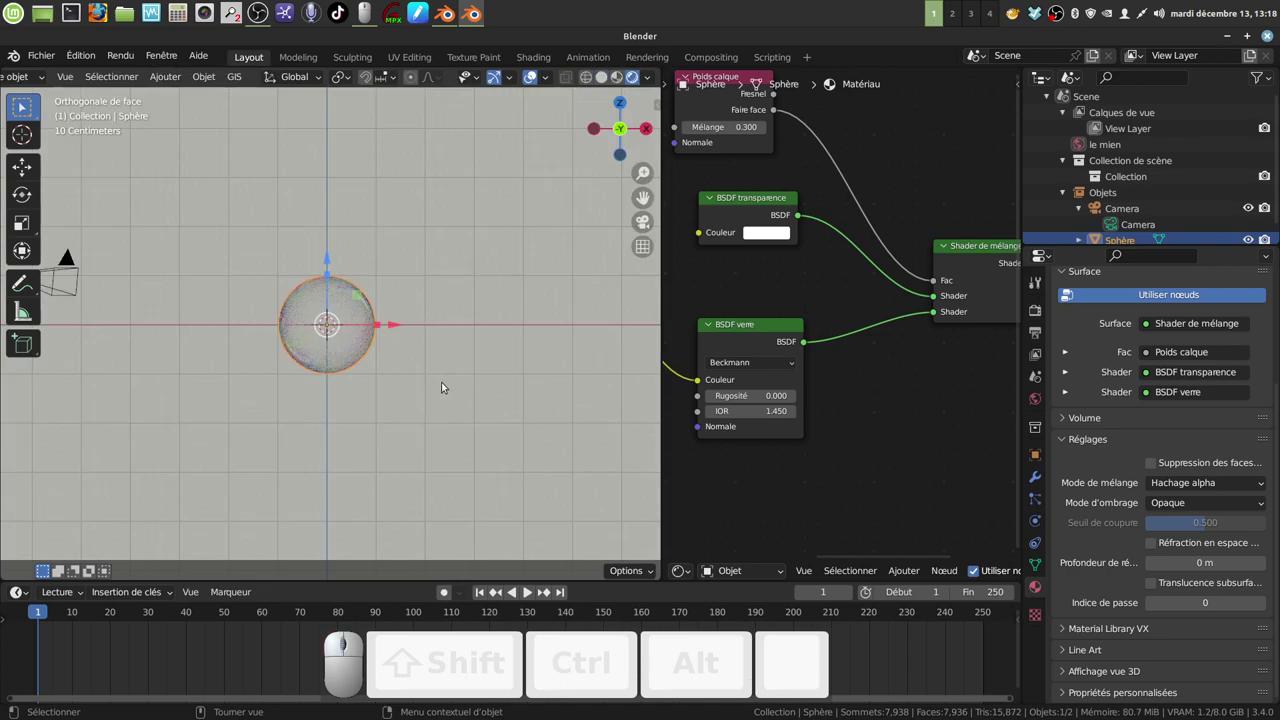
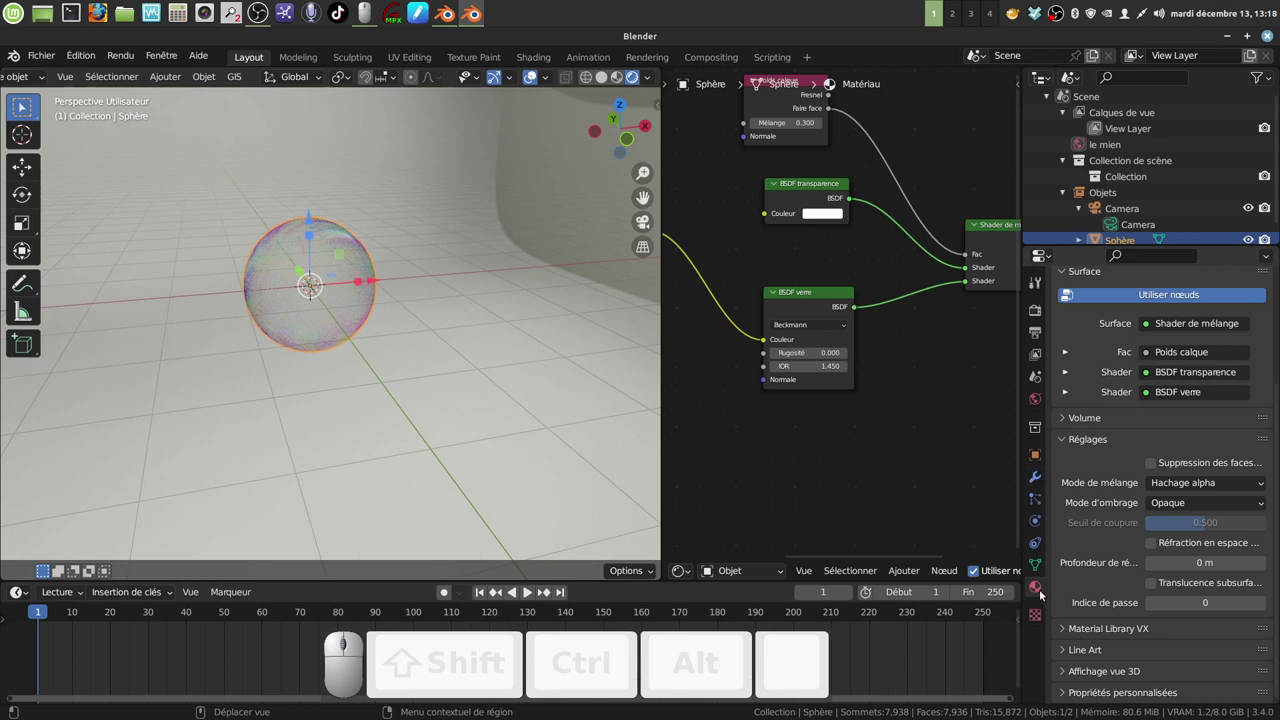
Load piazza_san_marco_8k.hdr from the HDRI folder as the world's environment texture
click(1040, 396)
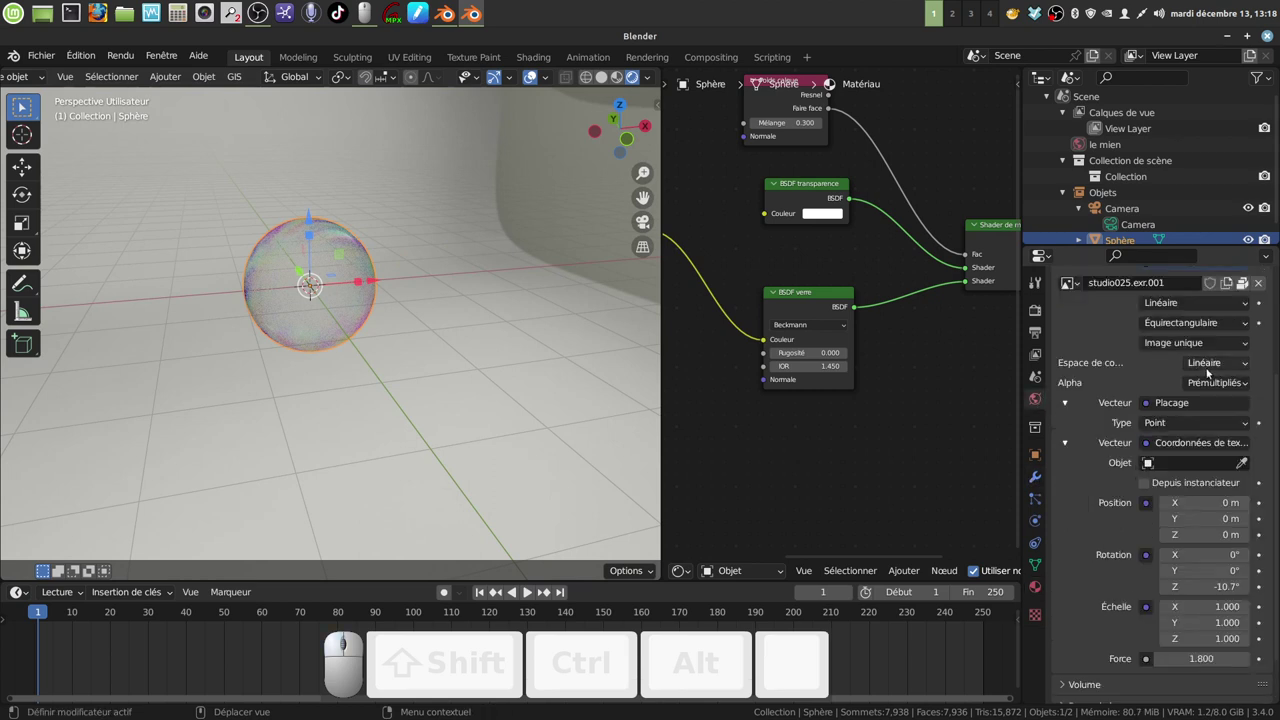
scroll(up, 3)
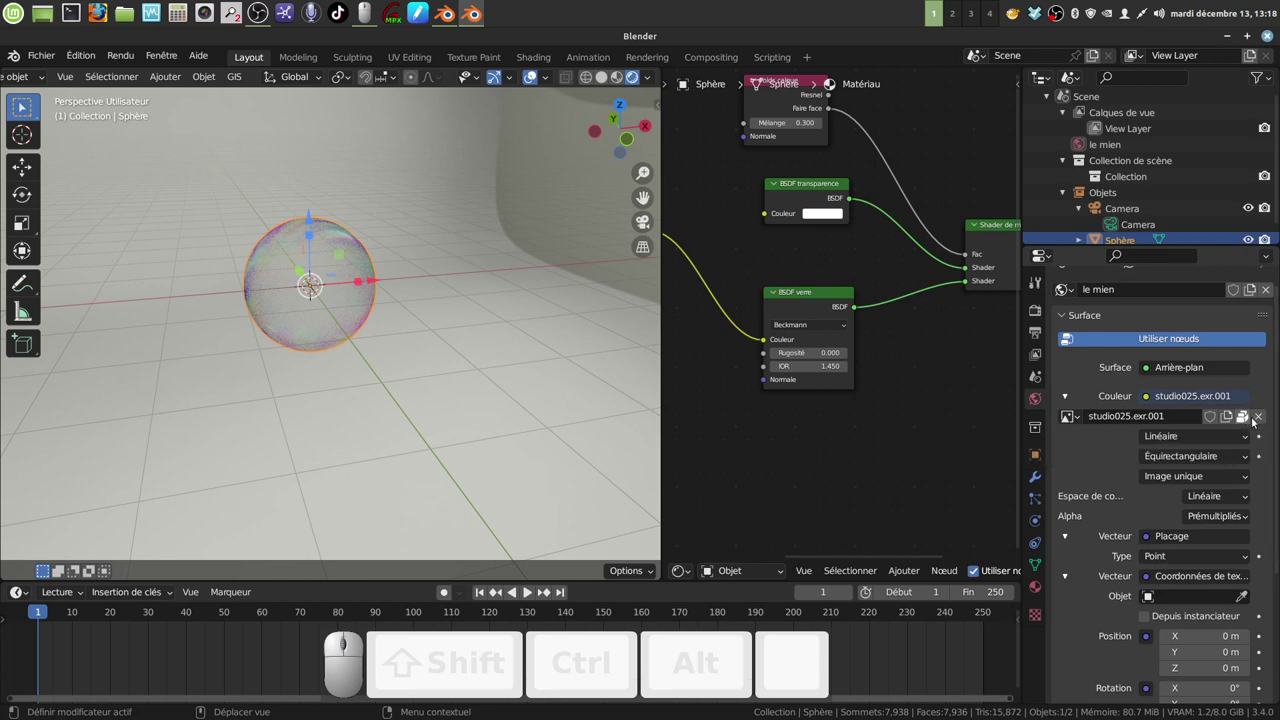
click(1264, 421)
click(1191, 418)
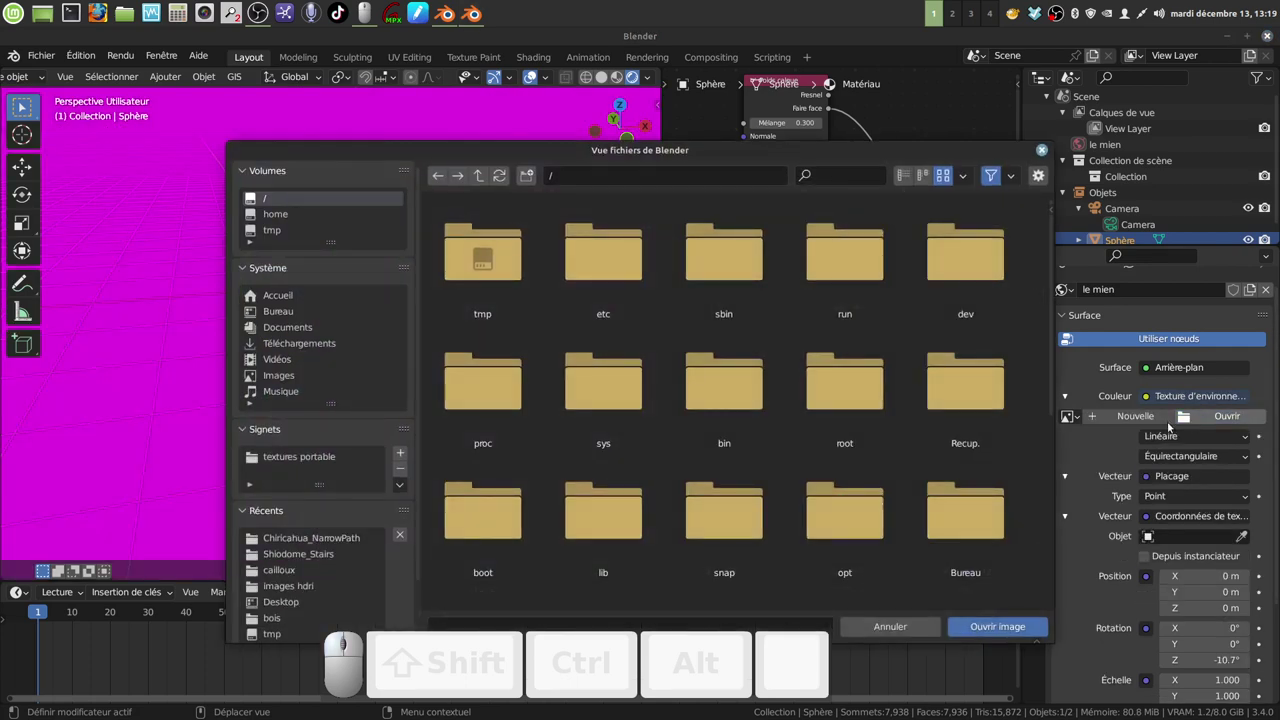
click(331, 589)
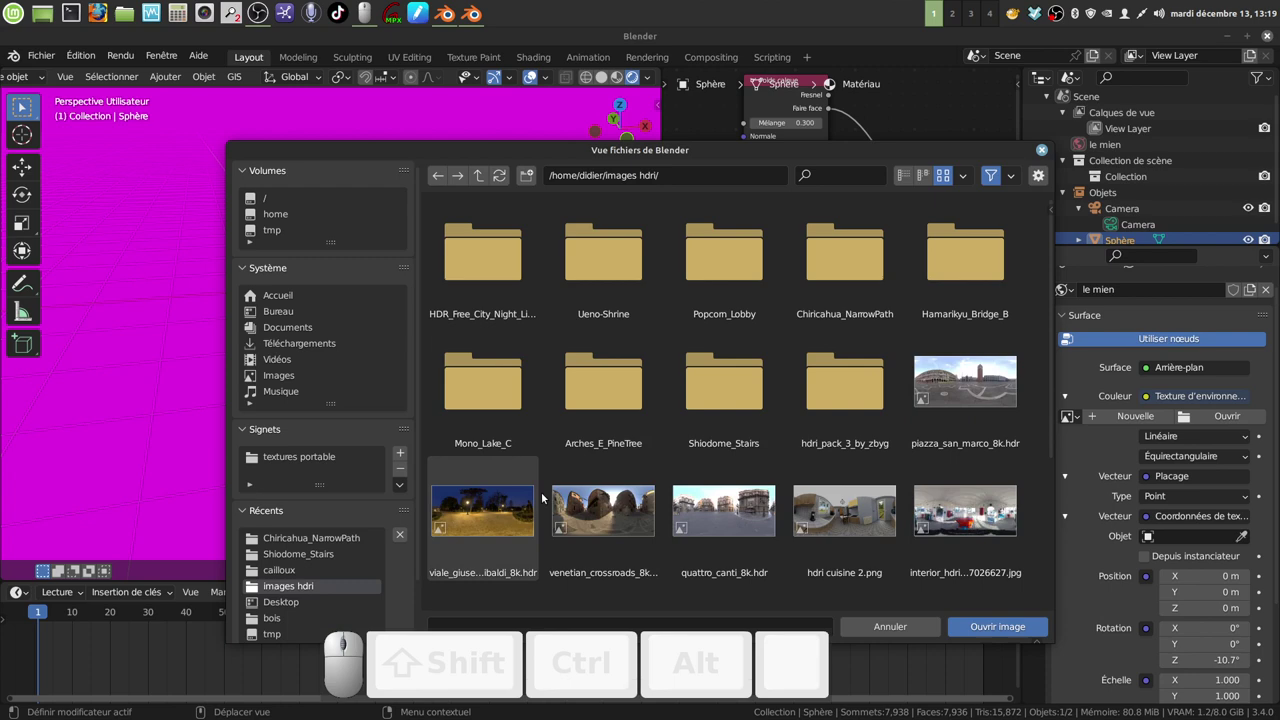
scroll(down, 3)
scroll(up, 3)
scroll(up, 3)
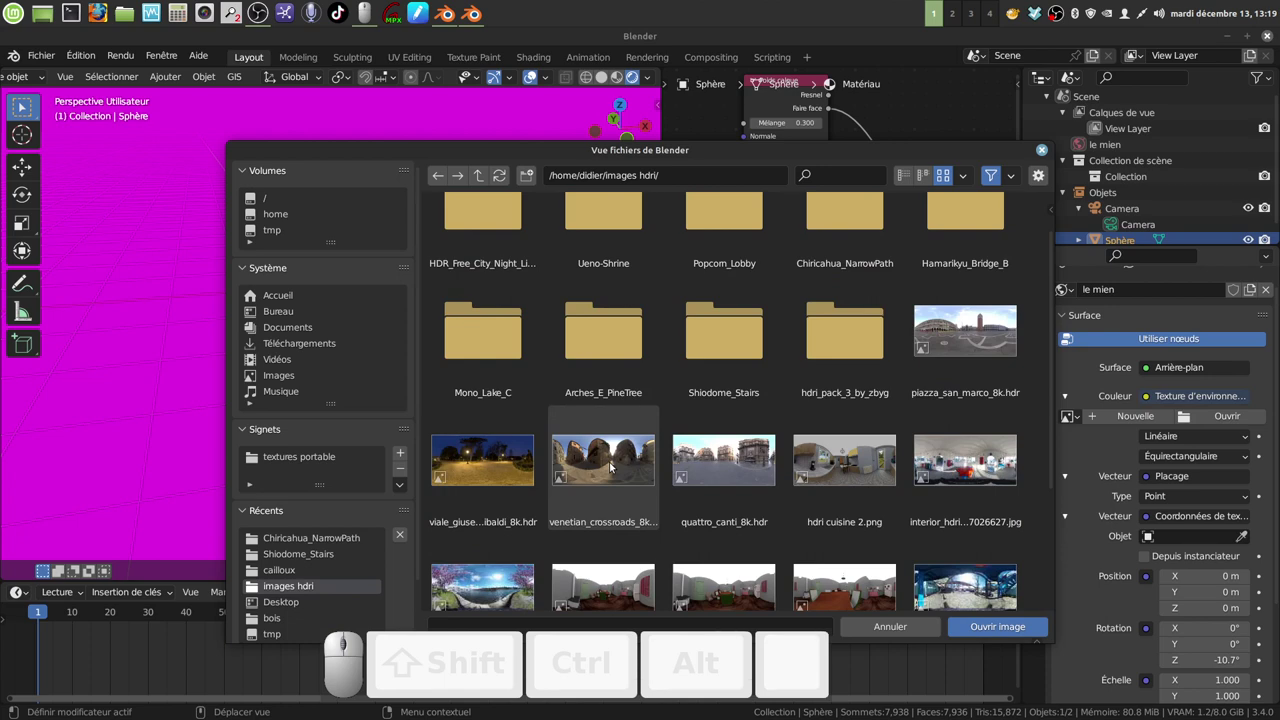
click(979, 341)
click(737, 446)
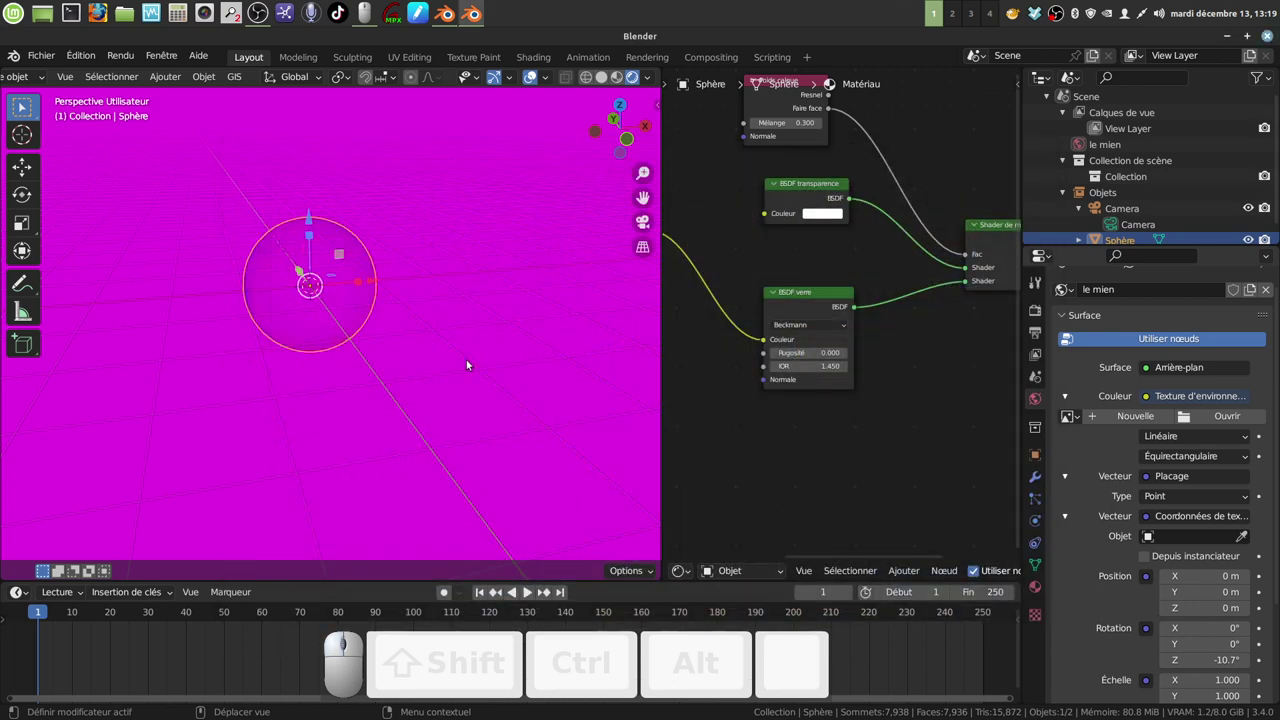
Orbit the view to see the bubble against the Venetian square
drag(509, 380, 618, 349)
scroll(down, 3)
scroll(up, 3)
middle_click(572, 411)
middle_click(422, 409)
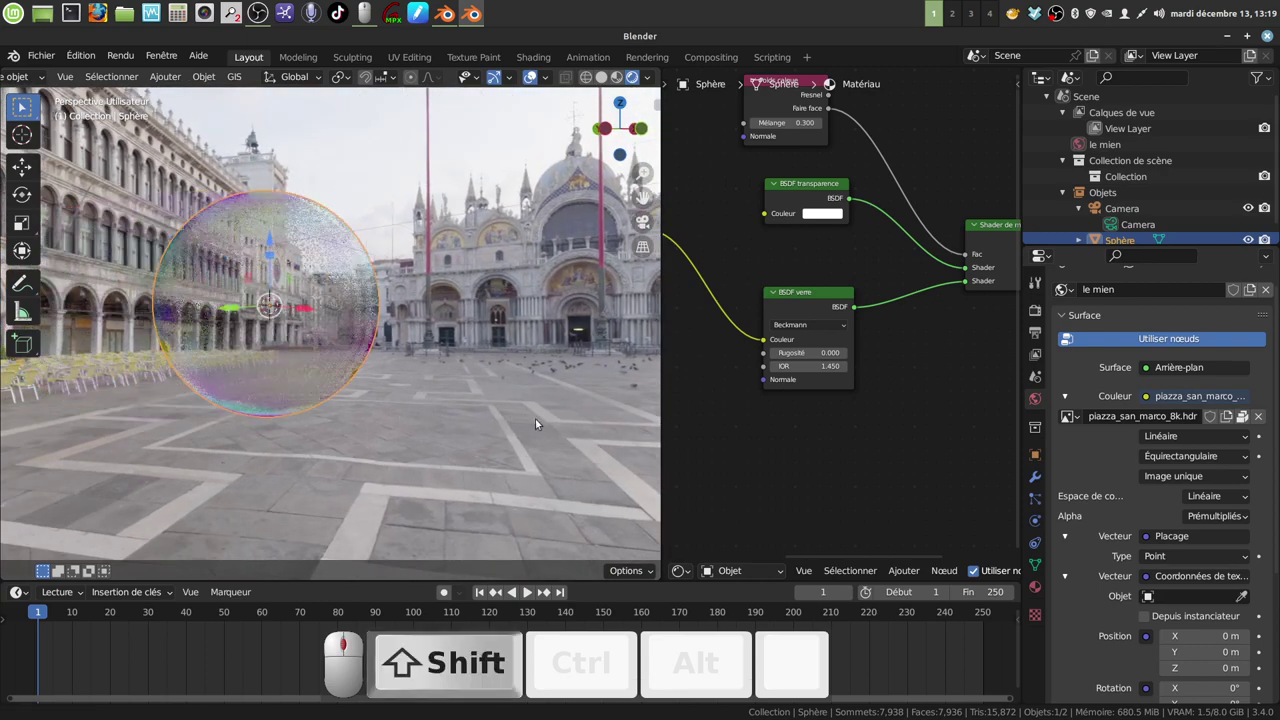
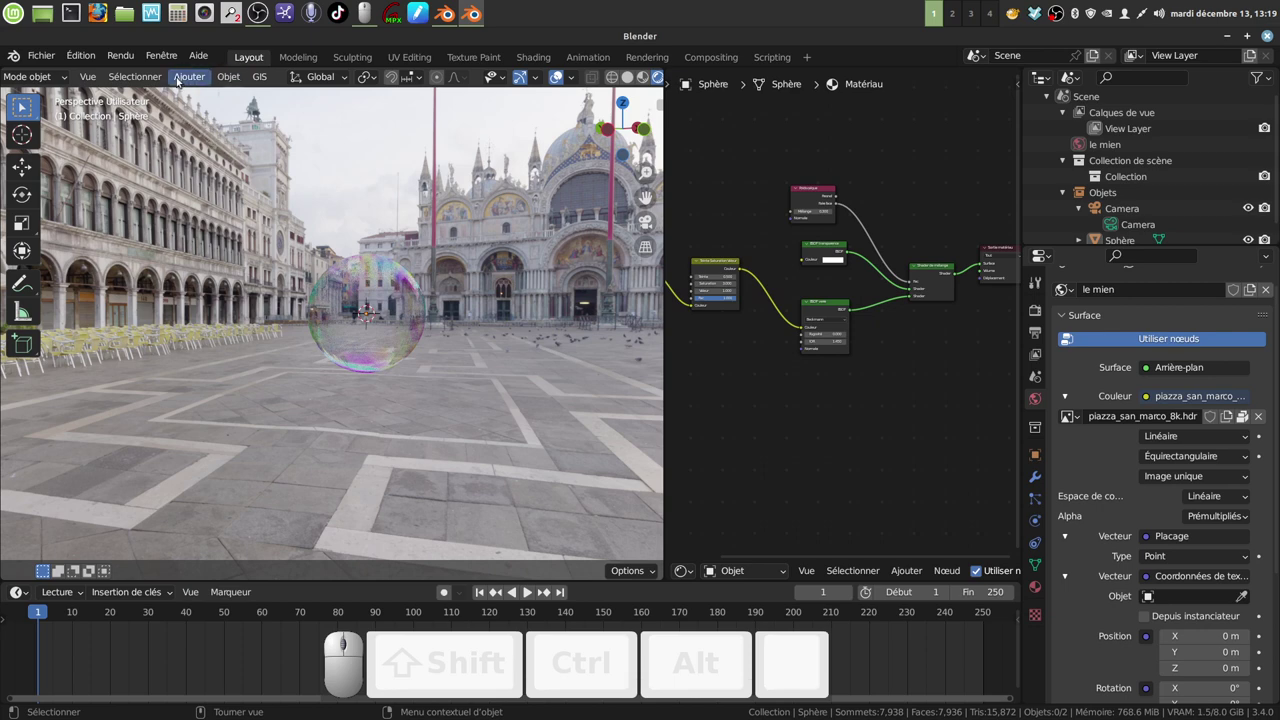
Add a capsule metaball with the bubble material beside the sphere and select it in the viewport
click(185, 79)
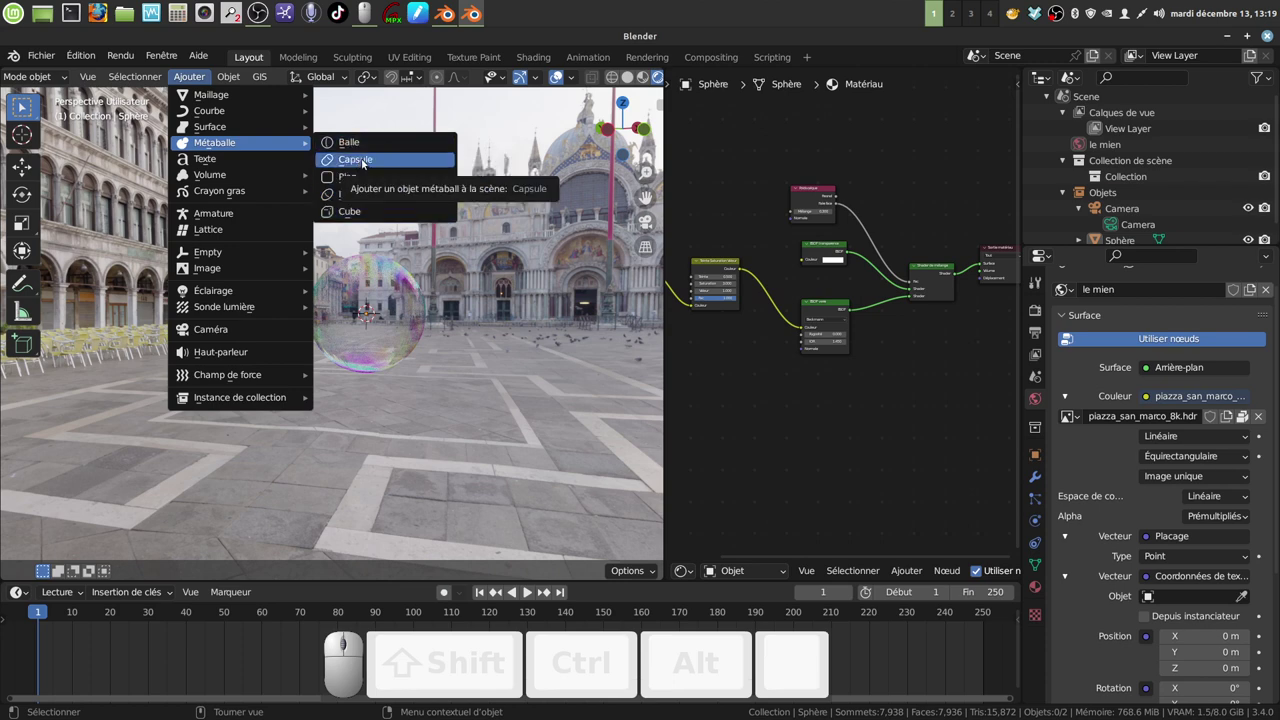
click(364, 159)
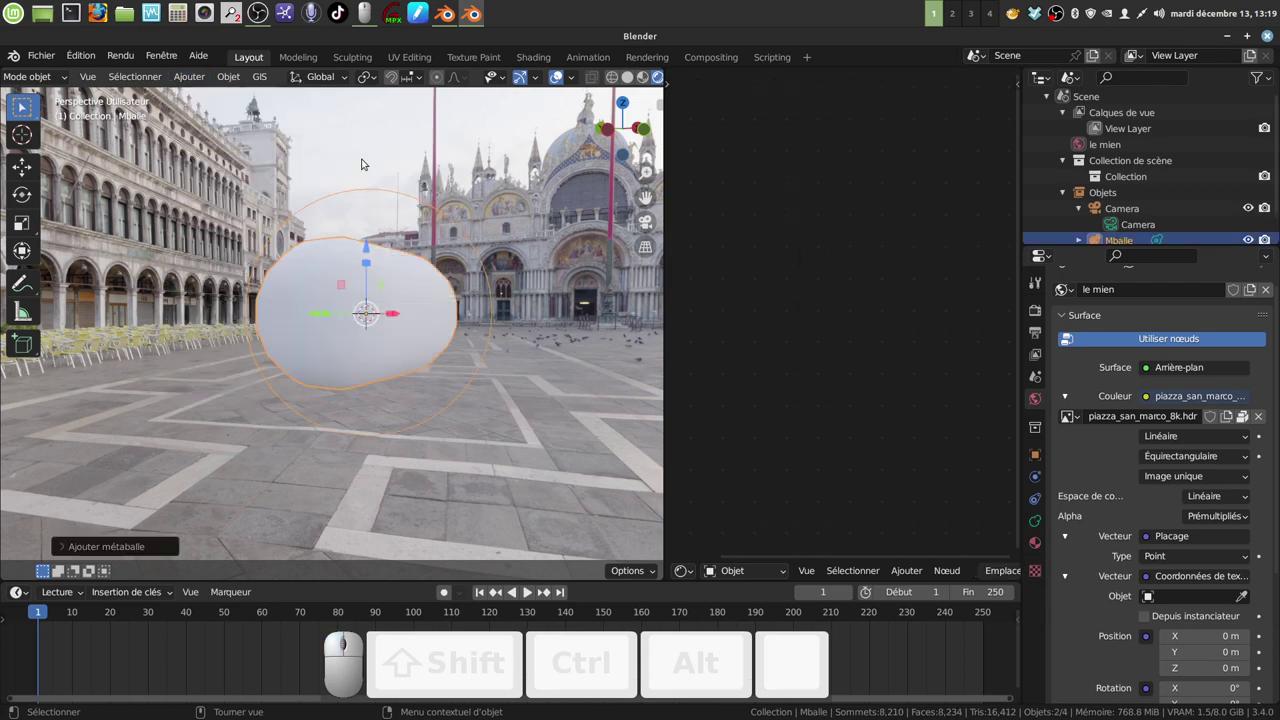
scroll(up, 3)
scroll(up, 3)
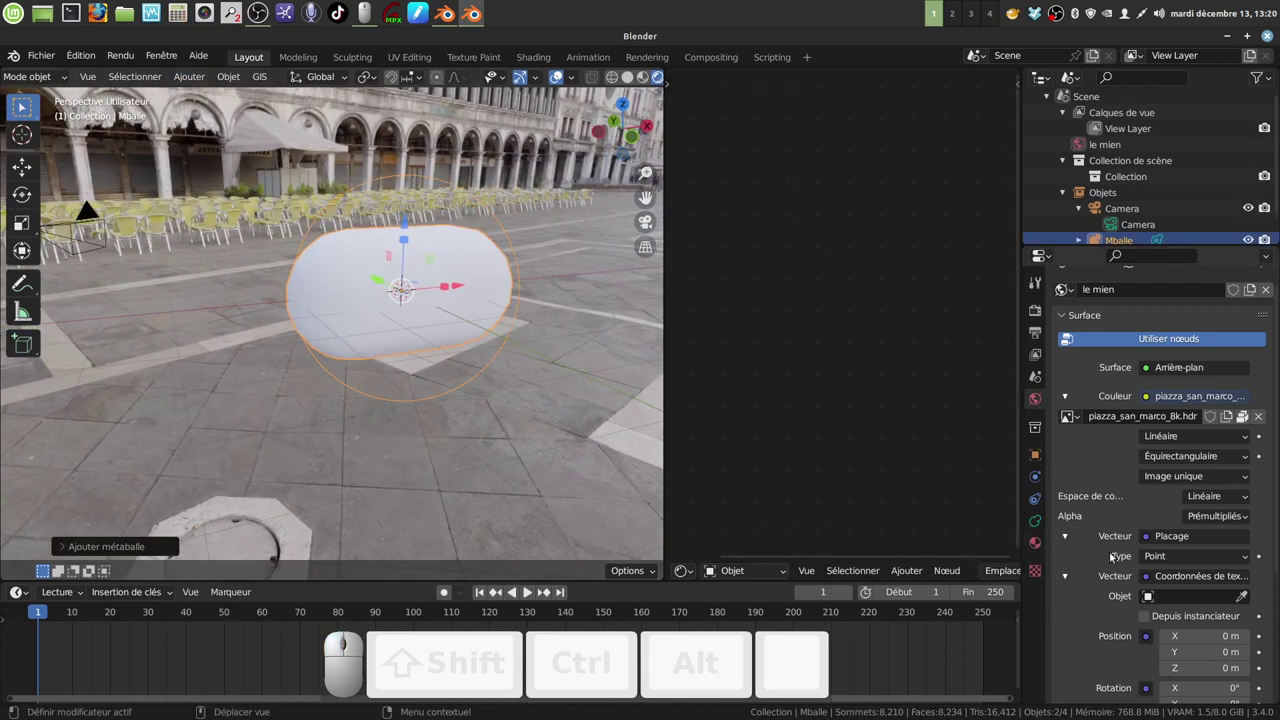
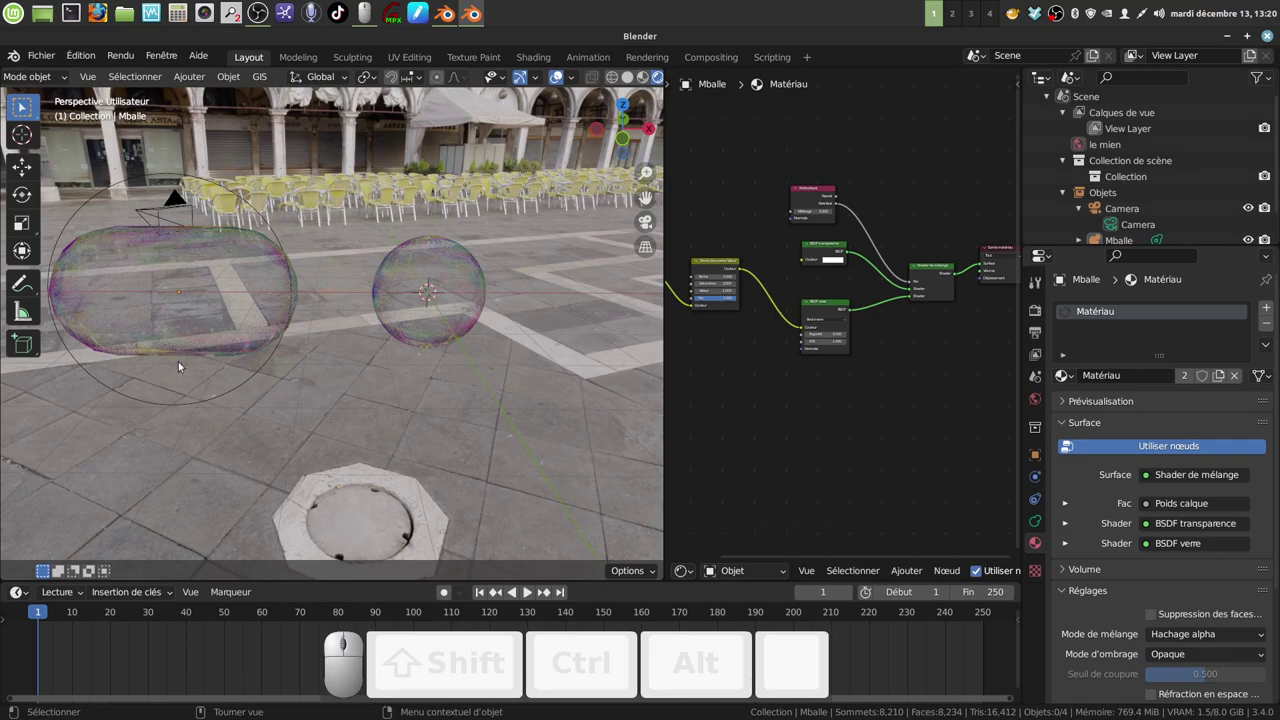
drag(276, 312, 265, 309)
middle_click(299, 304)
click(294, 301)
middle_click(314, 311)
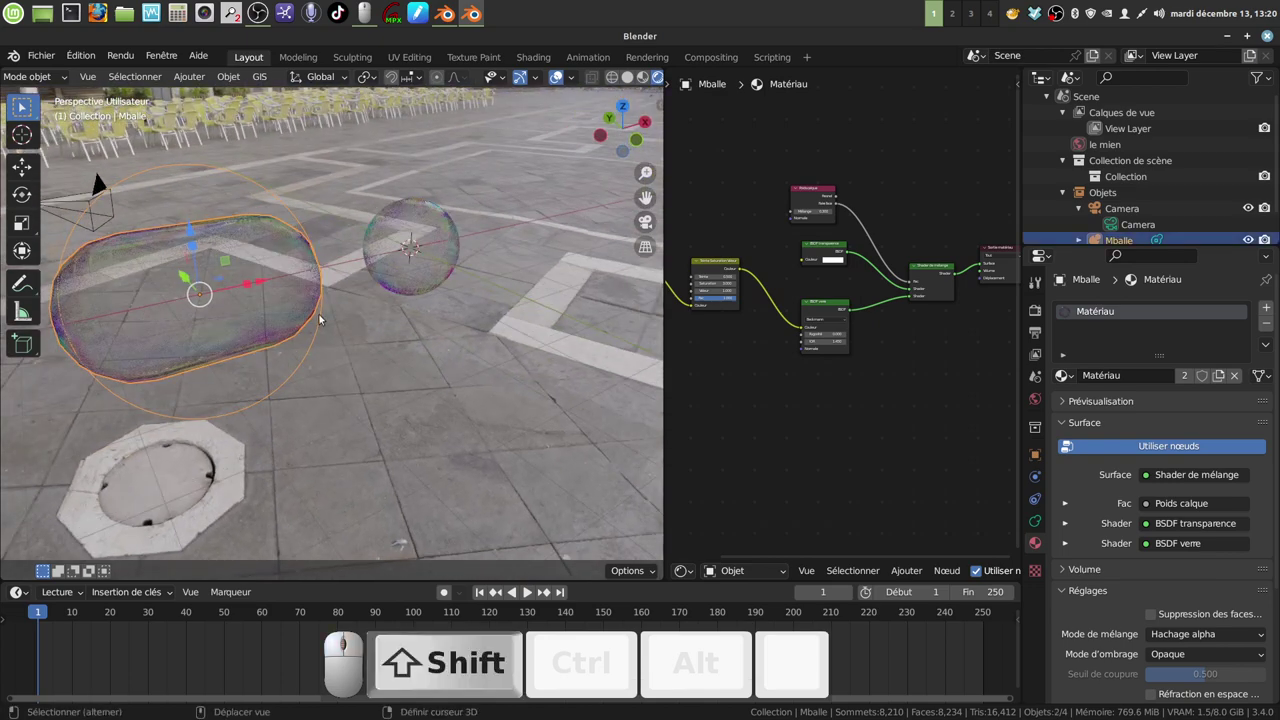
Duplicate the capsule metaball twice and rotate the second copy about the Y axis into place
key(shift+d)
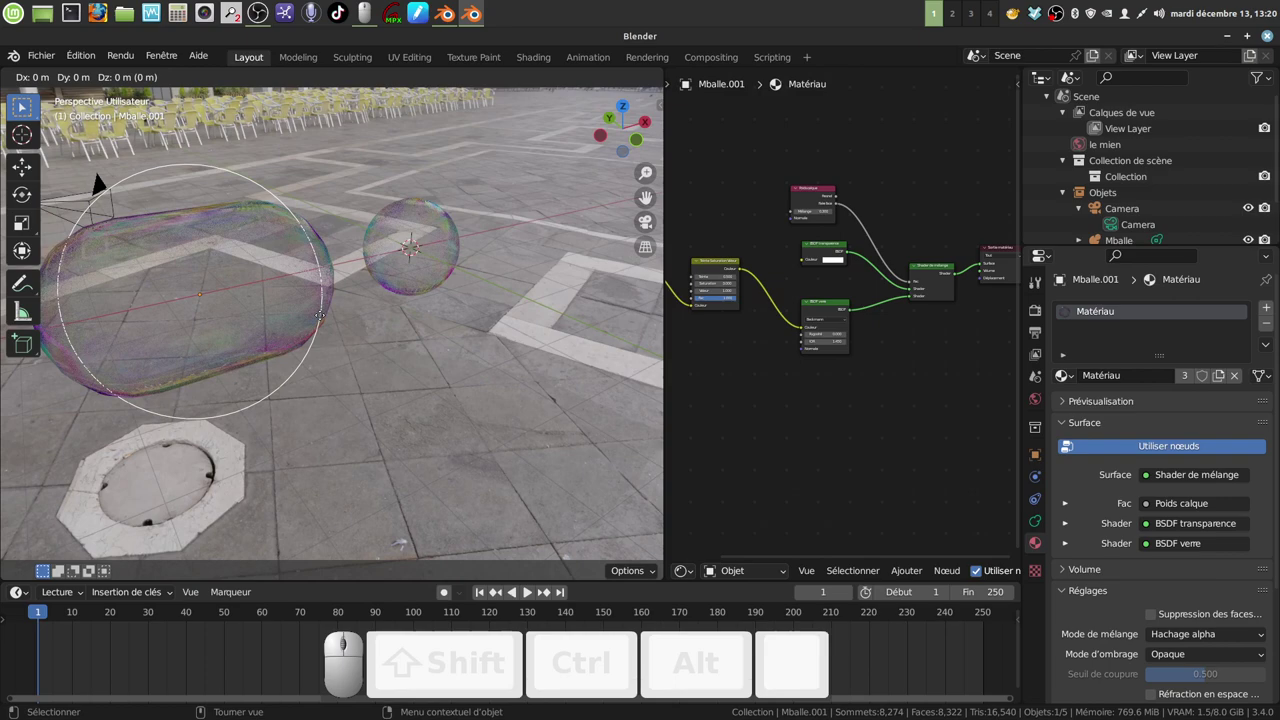
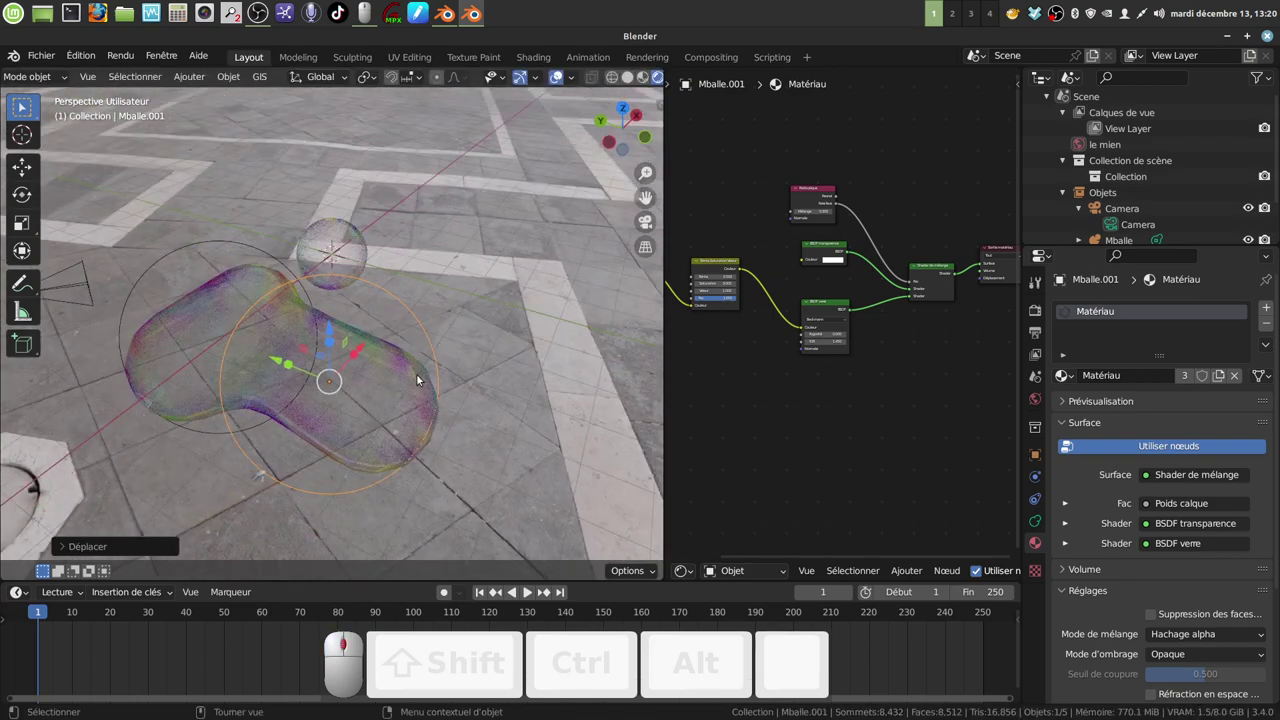
click(183, 318)
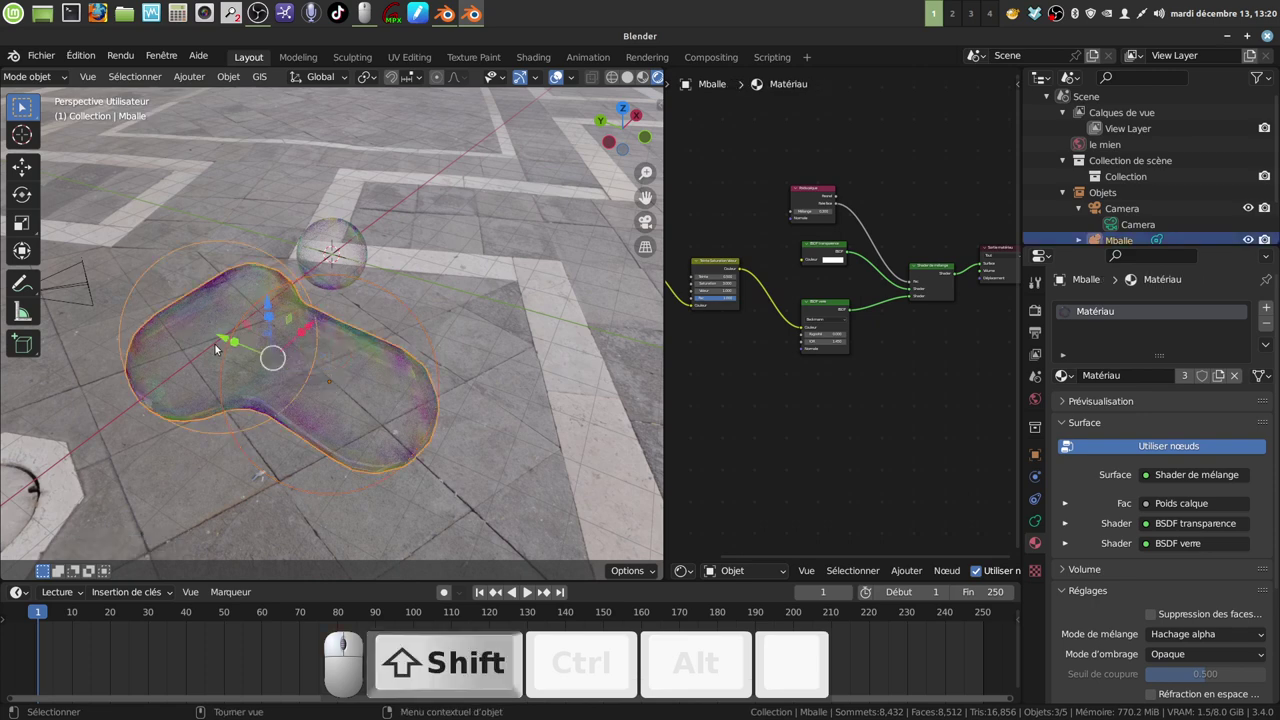
key(shift+d)
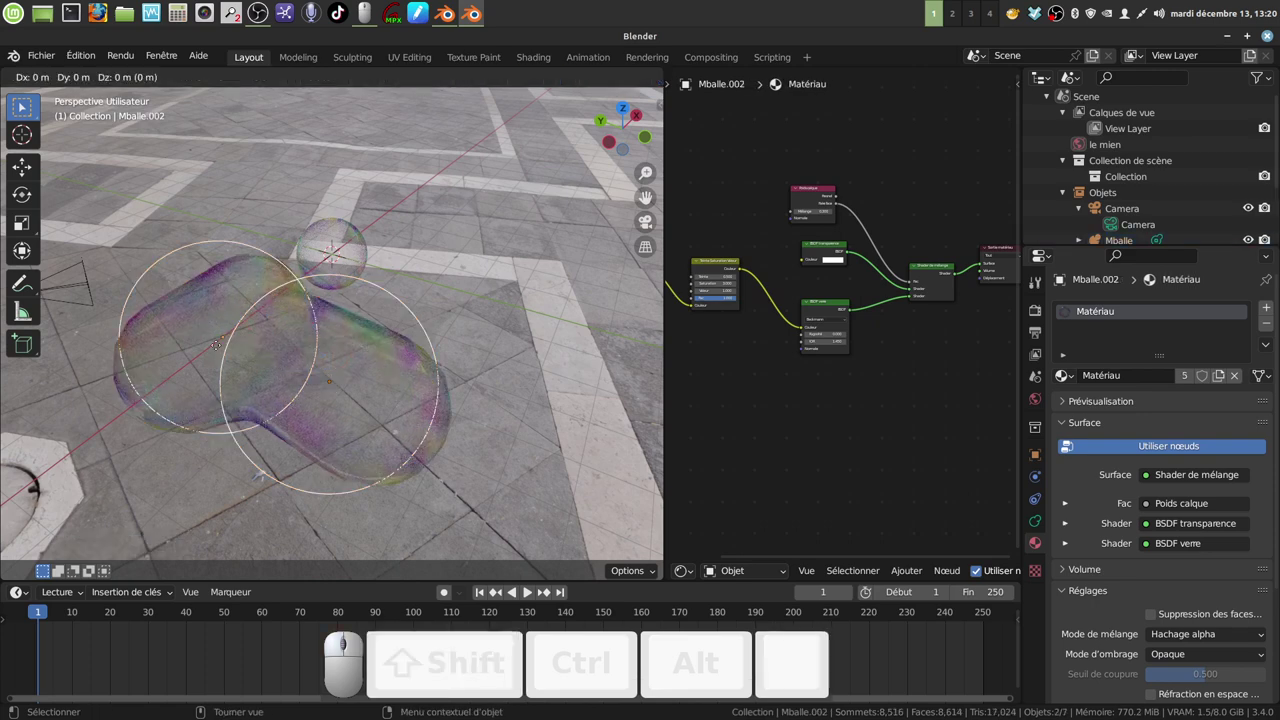
click(221, 346)
key(t)
key(r)
key(y)
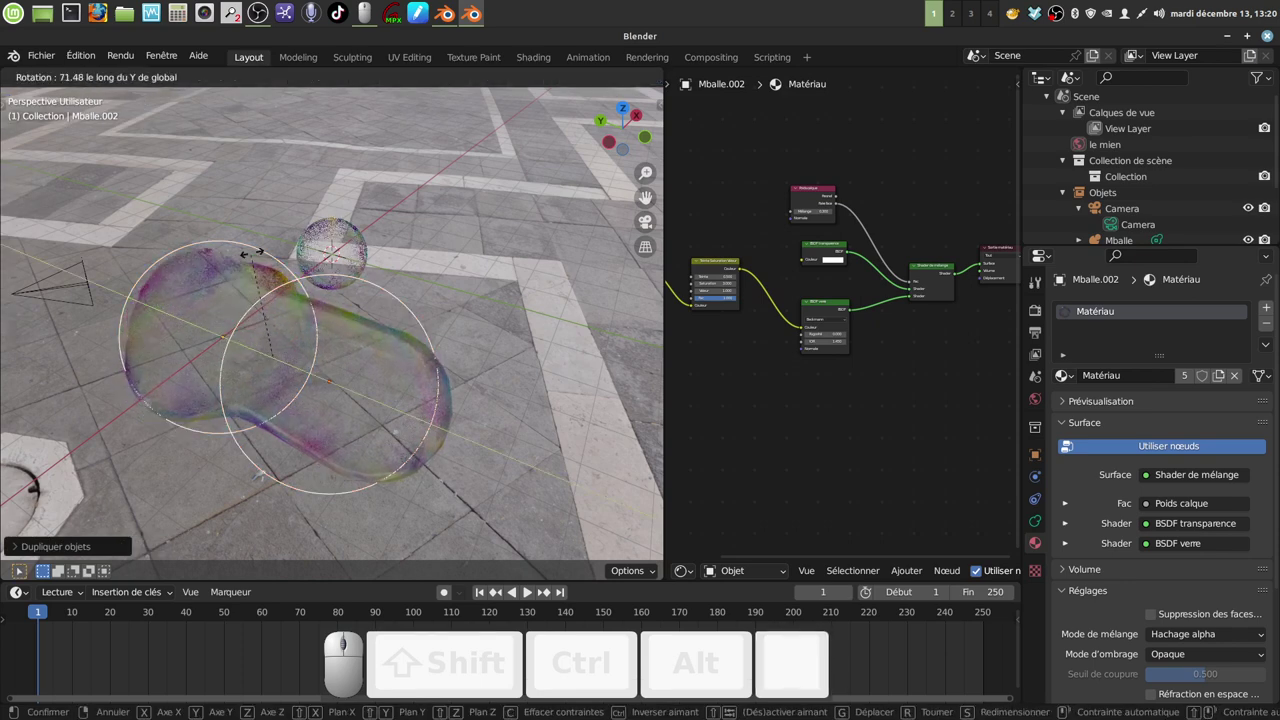
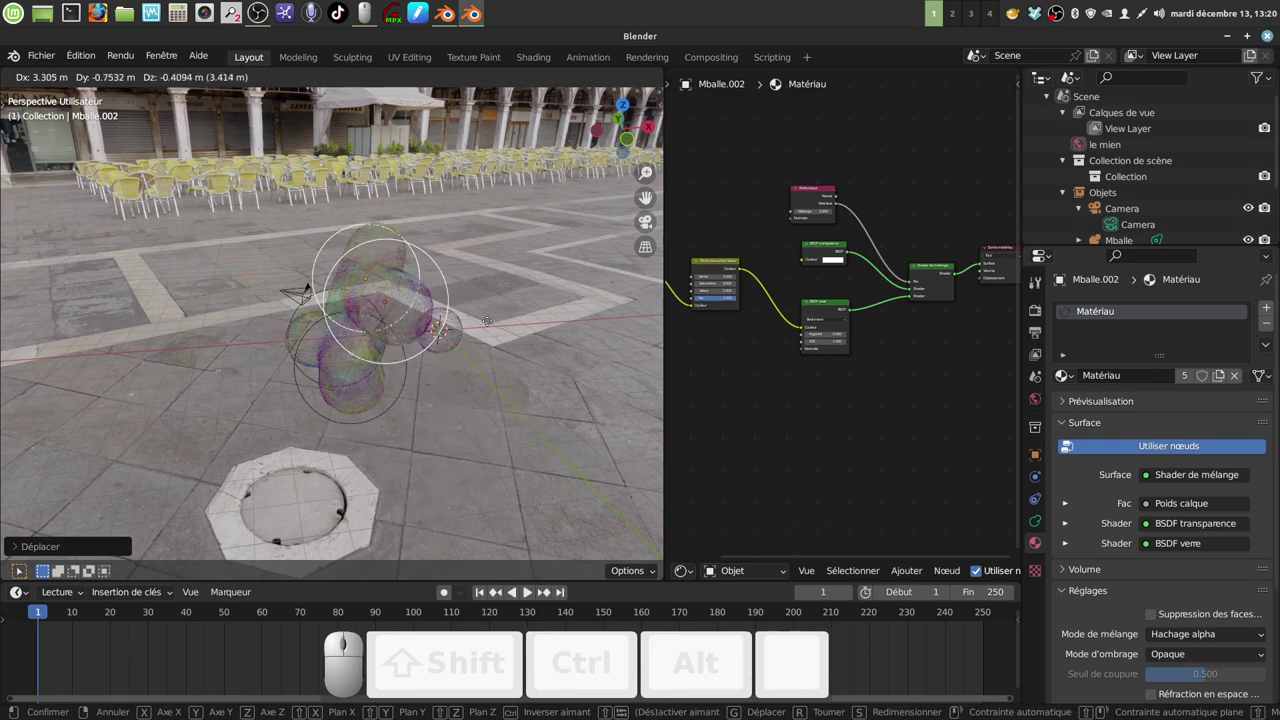
click(495, 326)
Move one metaball lower so the elements fuse into a single lobed bubble cluster
drag(504, 347, 403, 433)
click(403, 426)
scroll(up, 3)
drag(300, 371, 534, 404)
scroll(down, 3)
drag(444, 389, 440, 413)
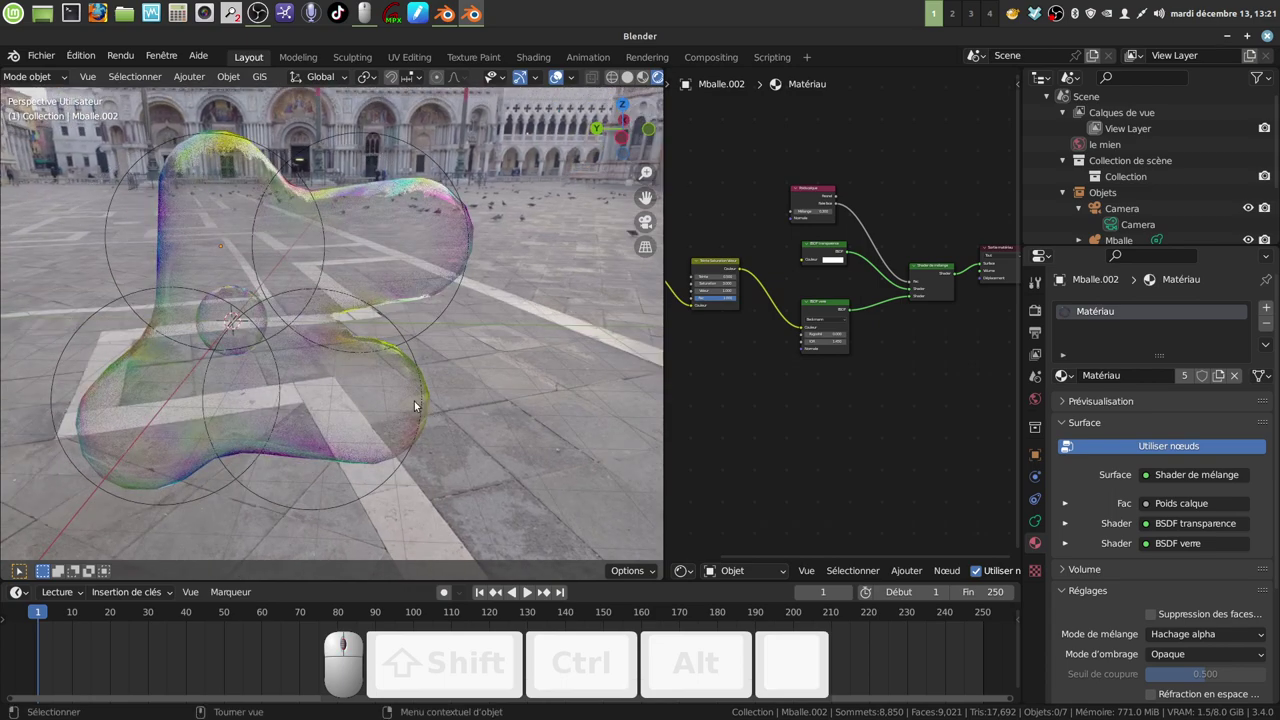
click(383, 391)
scroll(down, 3)
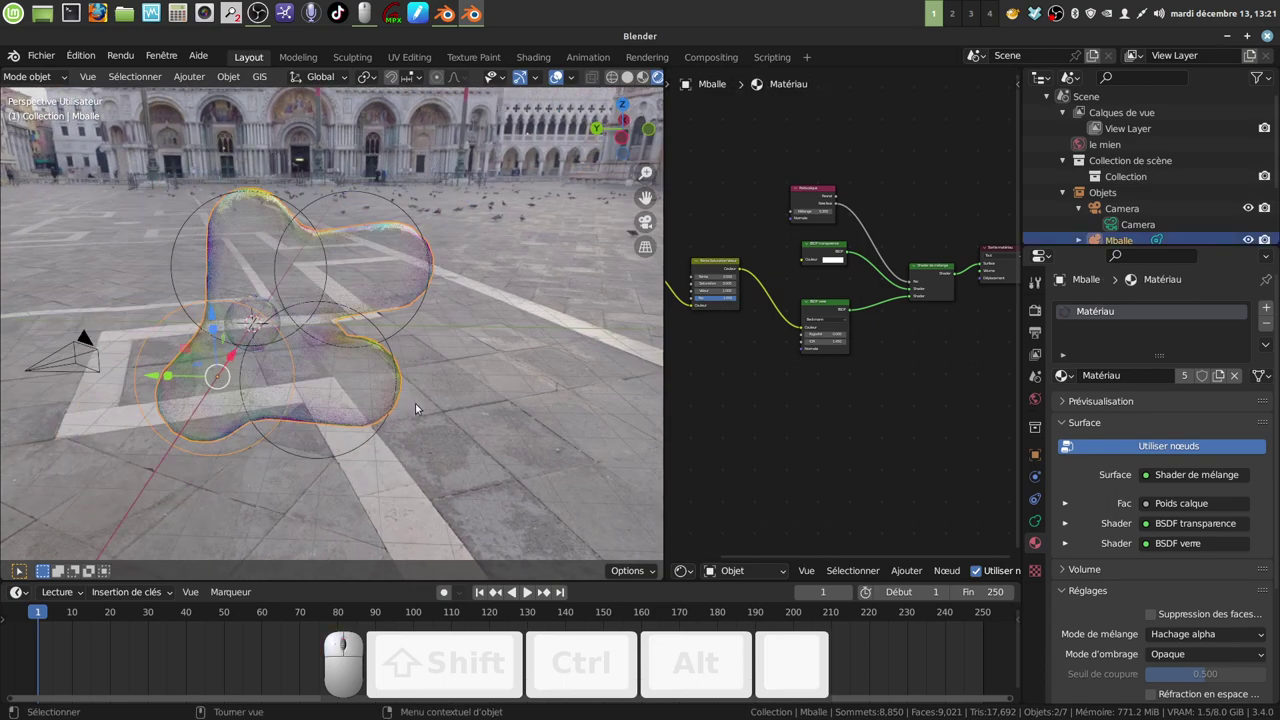
key(g)
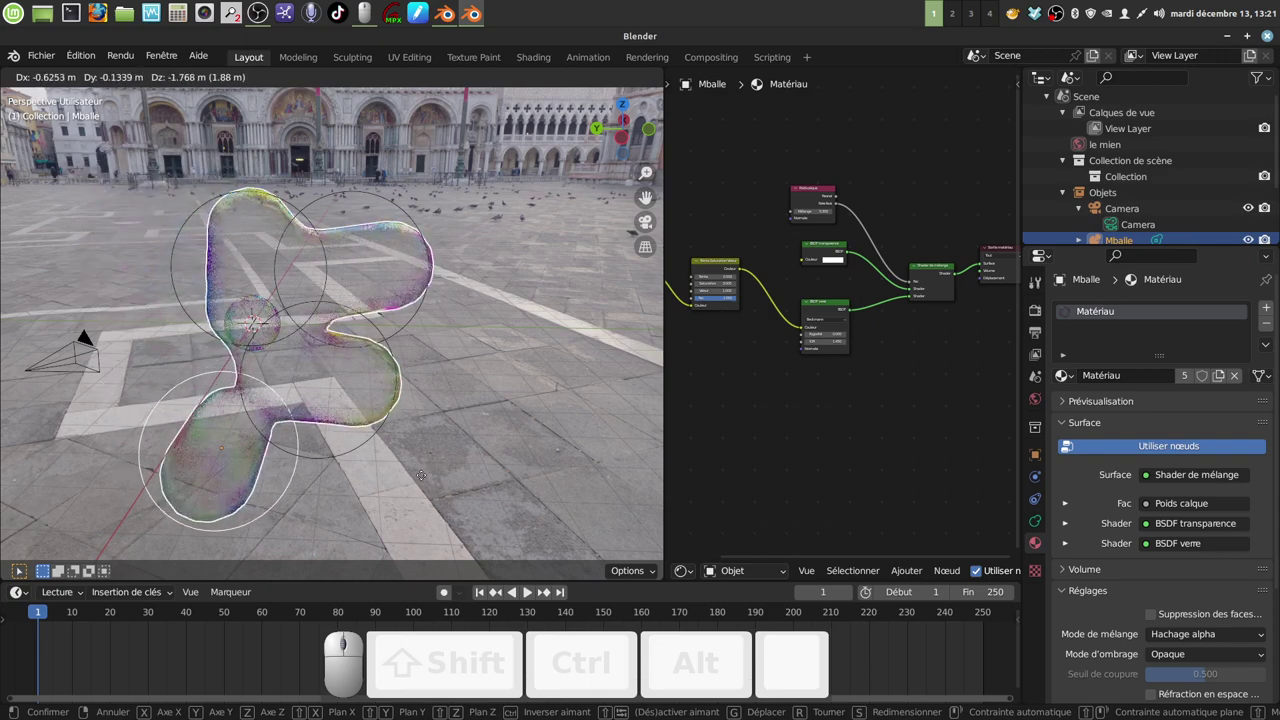
click(404, 326)
Orbit and zoom around the merged bubble cluster to inspect it from several angles
drag(509, 381, 420, 412)
click(430, 413)
middle_click(412, 411)
drag(372, 387, 408, 394)
scroll(up, 3)
drag(405, 360, 384, 352)
scroll(up, 3)
drag(369, 336, 361, 327)
scroll(down, 3)
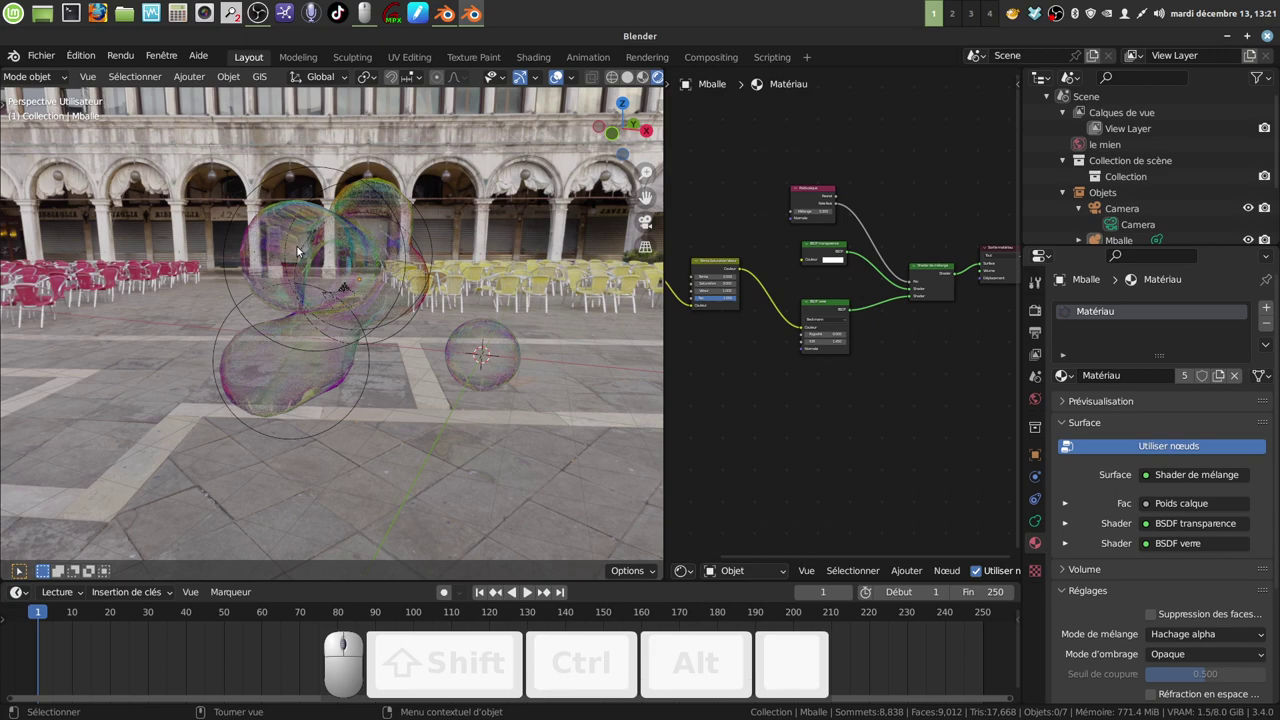
drag(340, 288, 386, 292)
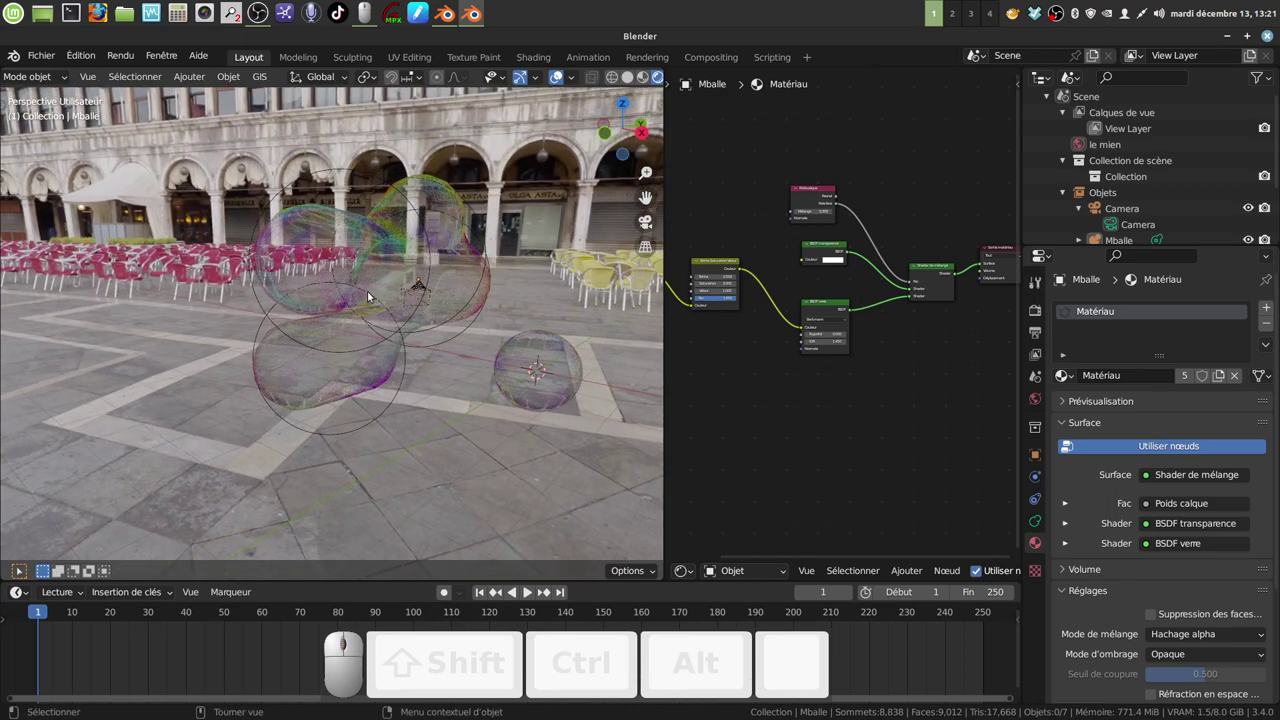
scroll(up, 3)
drag(378, 318, 380, 318)
scroll(down, 3)
drag(380, 316, 438, 260)
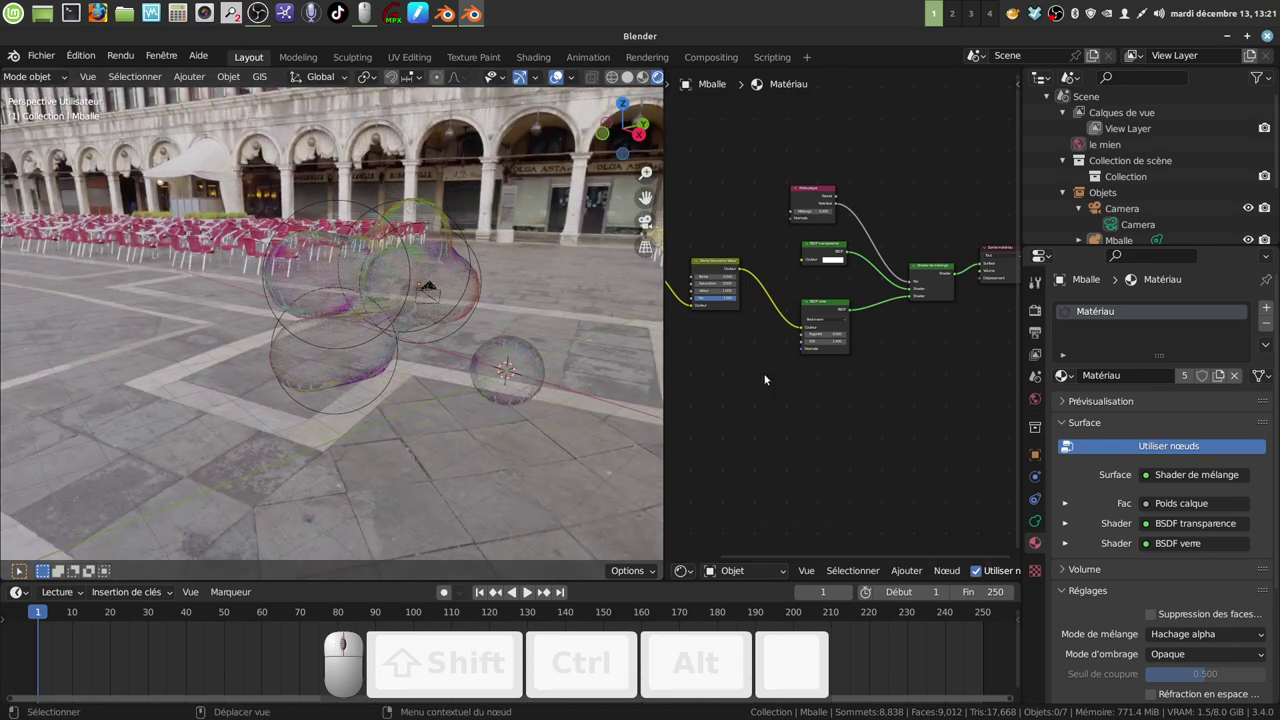
scroll(up, 3)
drag(506, 420, 365, 247)
drag(402, 330, 390, 313)
middle_click(390, 313)
drag(408, 307, 474, 385)
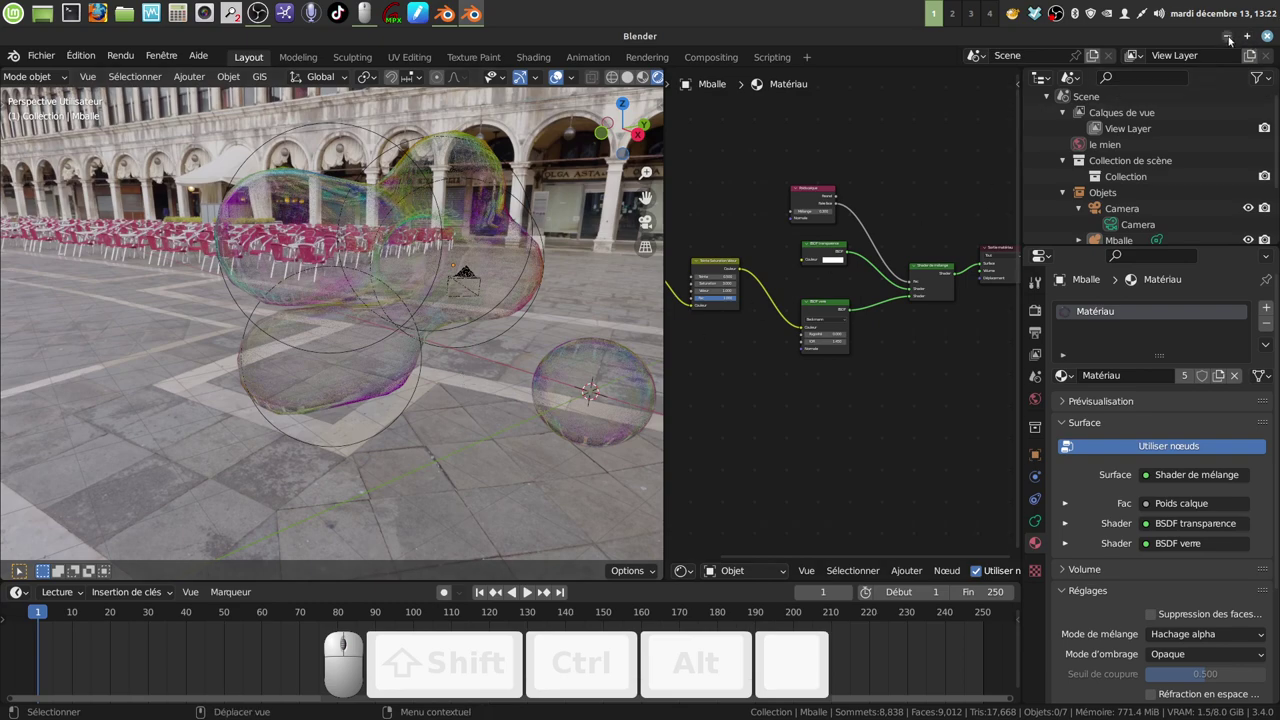
Minimise the Blender window to reveal the Linux desktop
click(1233, 39)
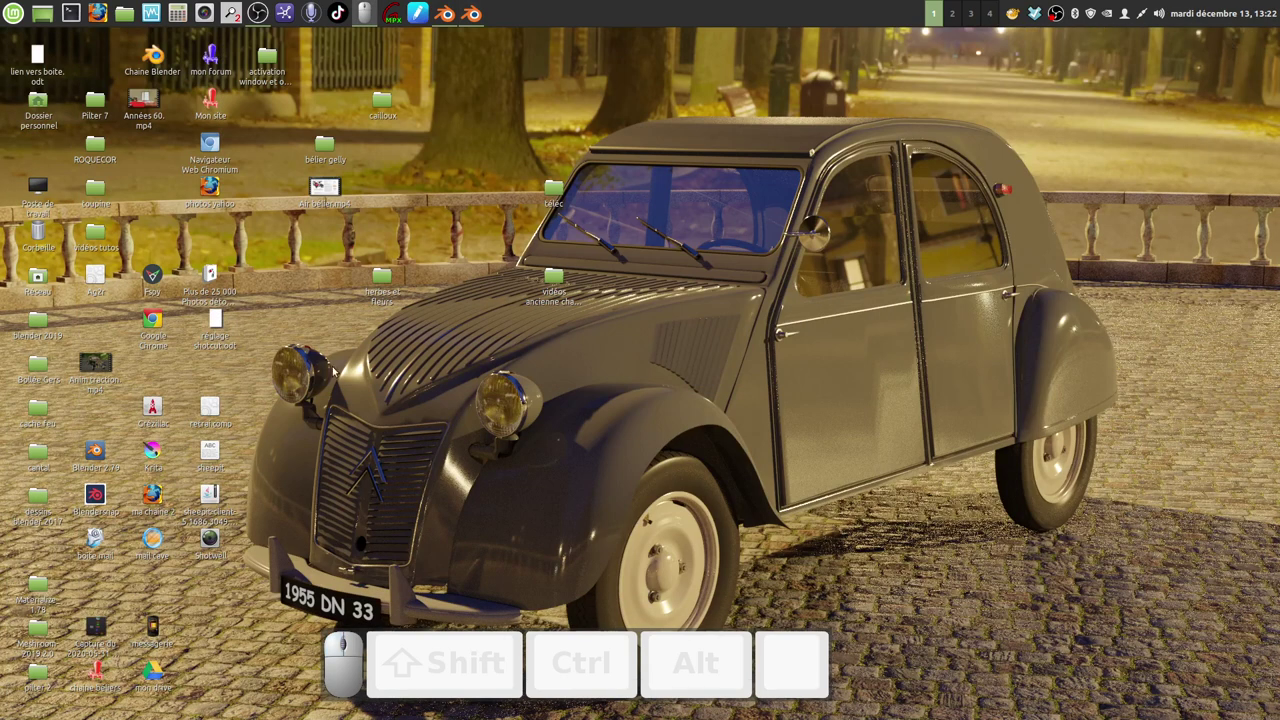
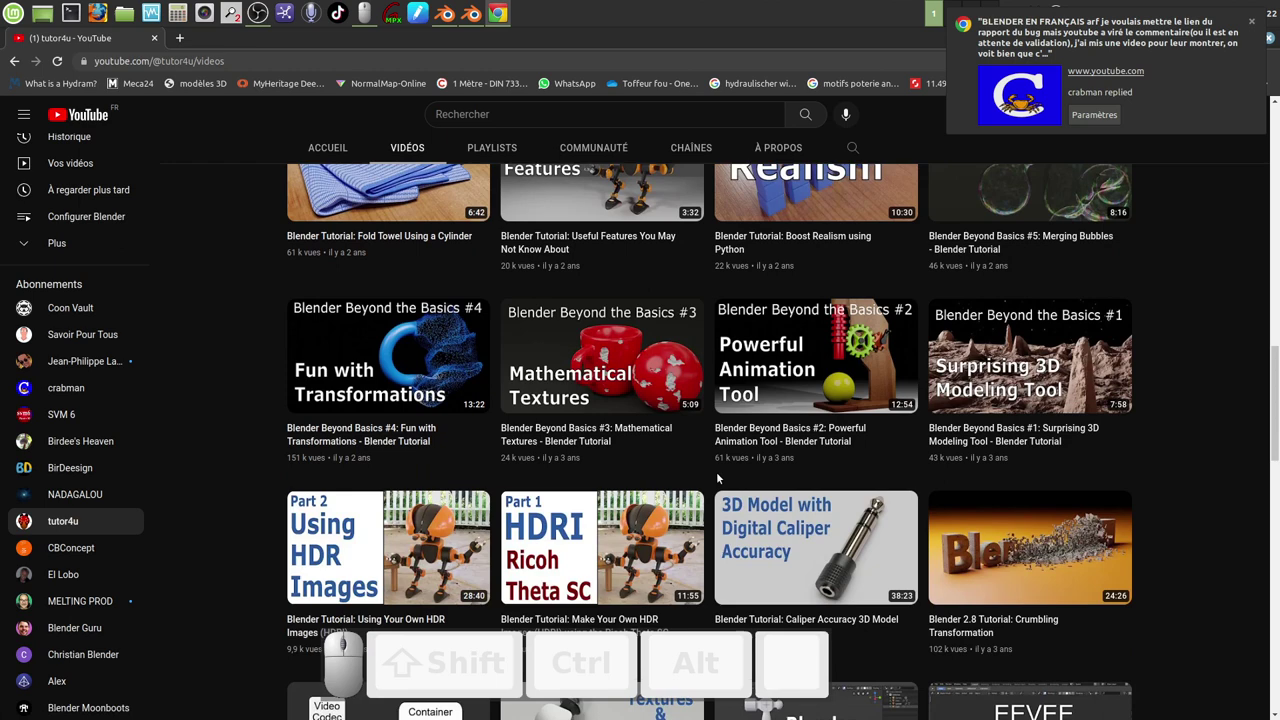
scroll(down, 3)
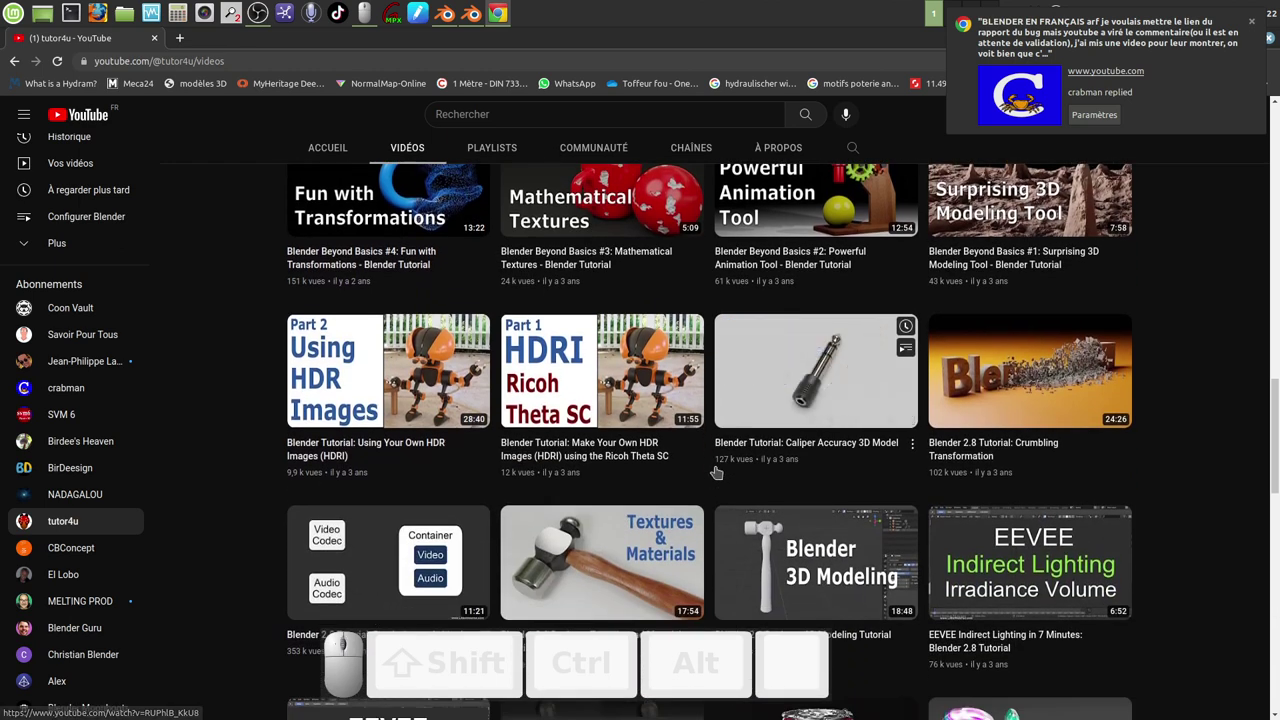
scroll(up, 3)
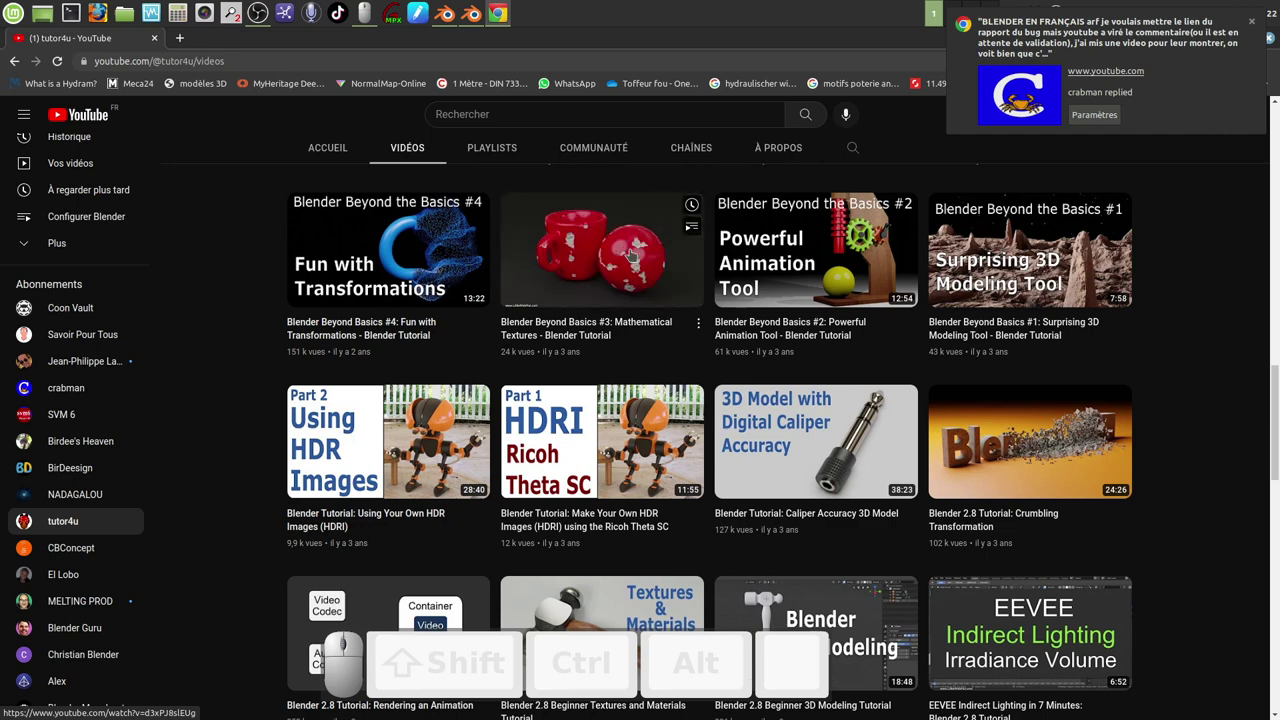
scroll(down, 3)
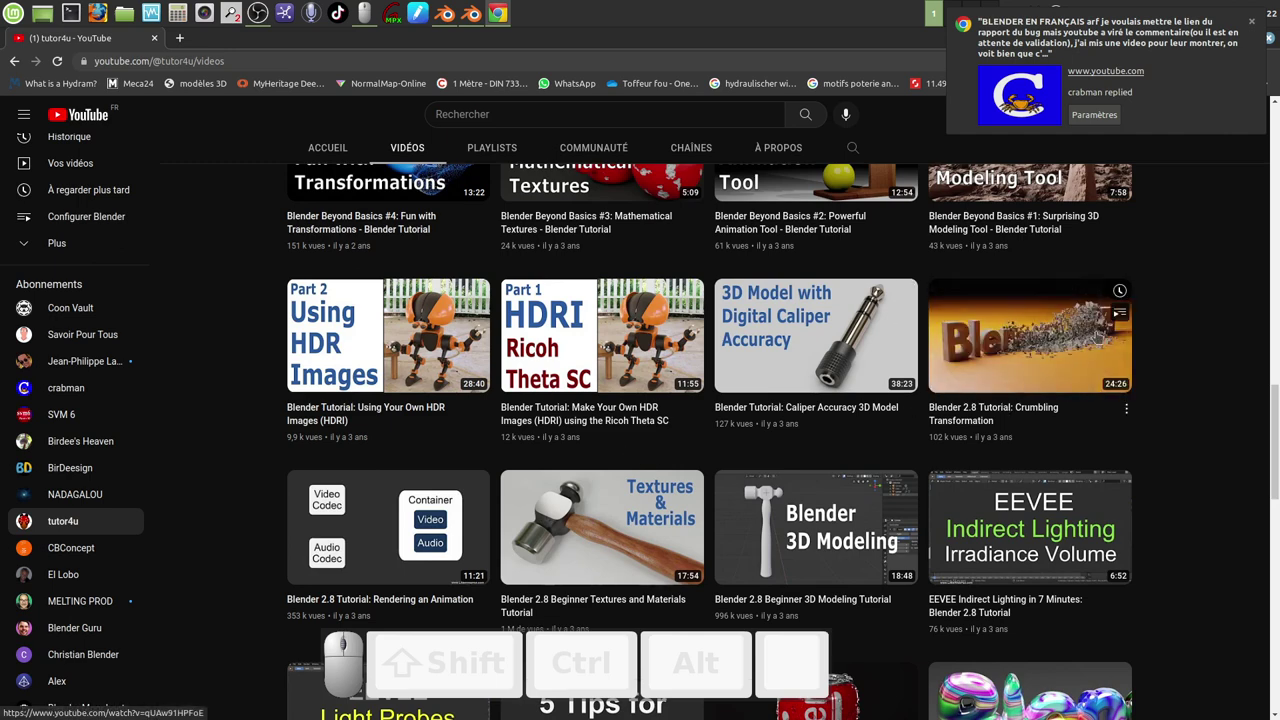
scroll(up, 3)
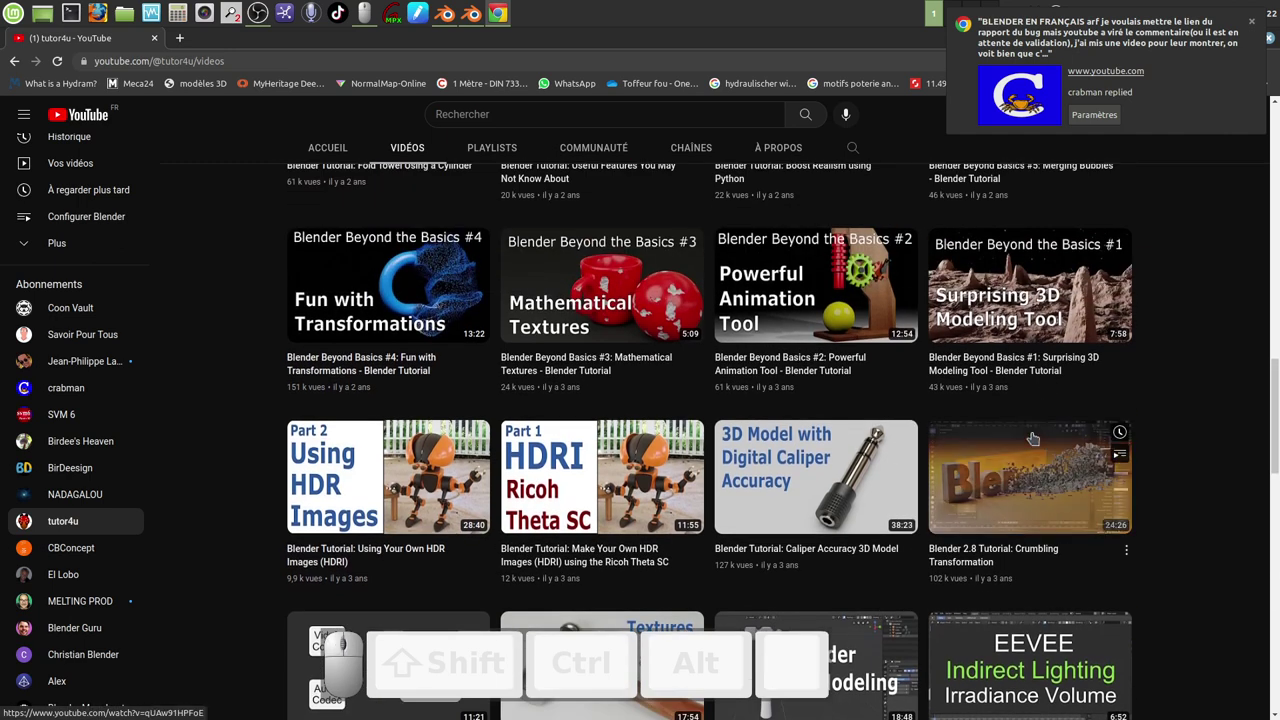
scroll(up, 3)
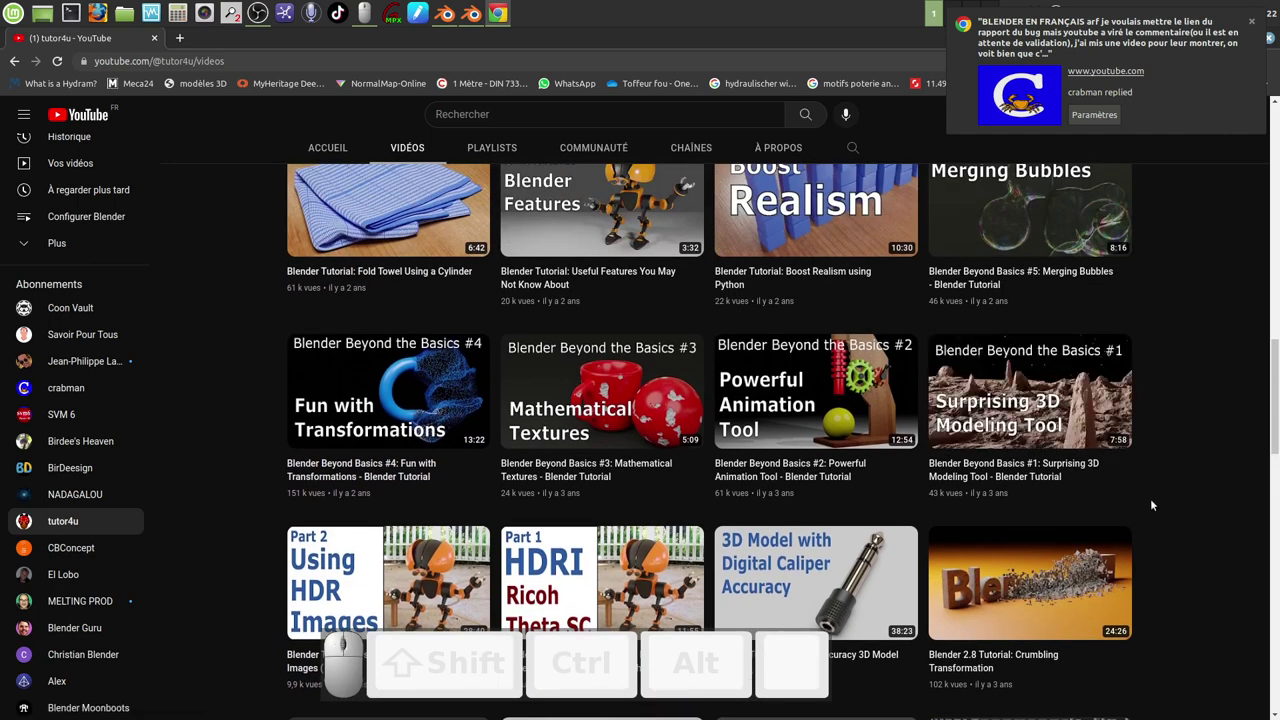
scroll(up, 3)
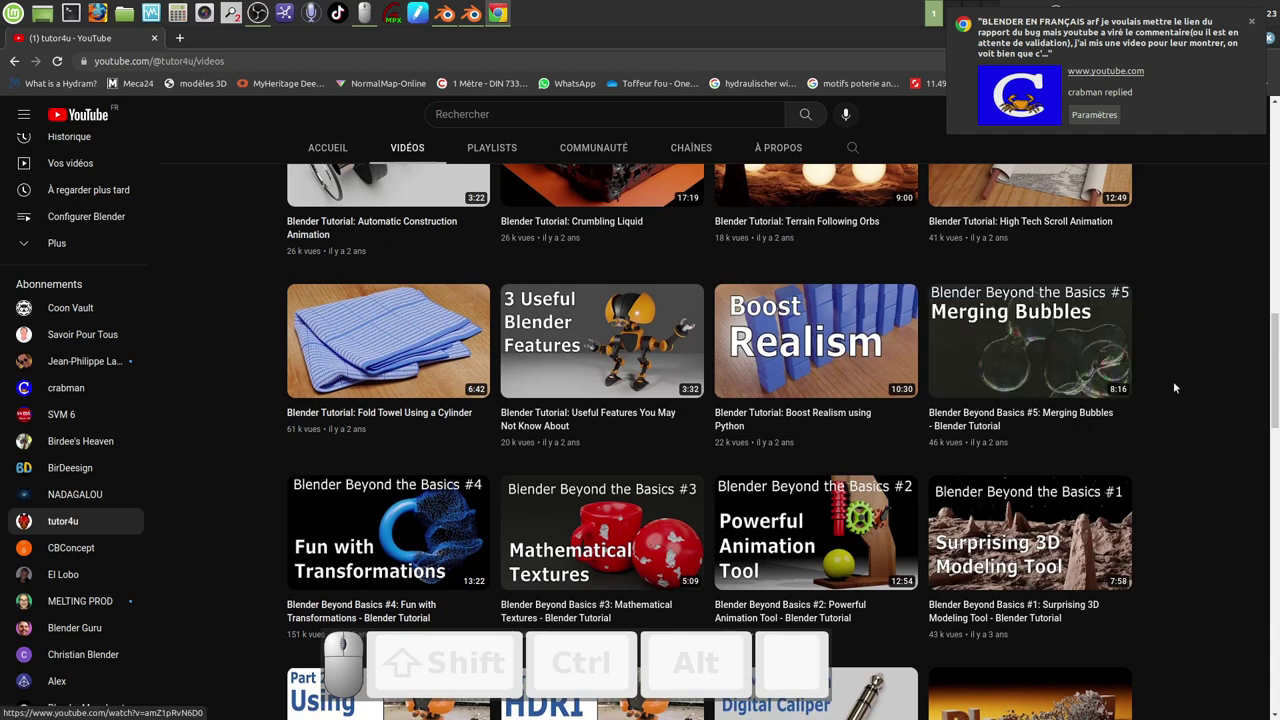
scroll(up, 3)
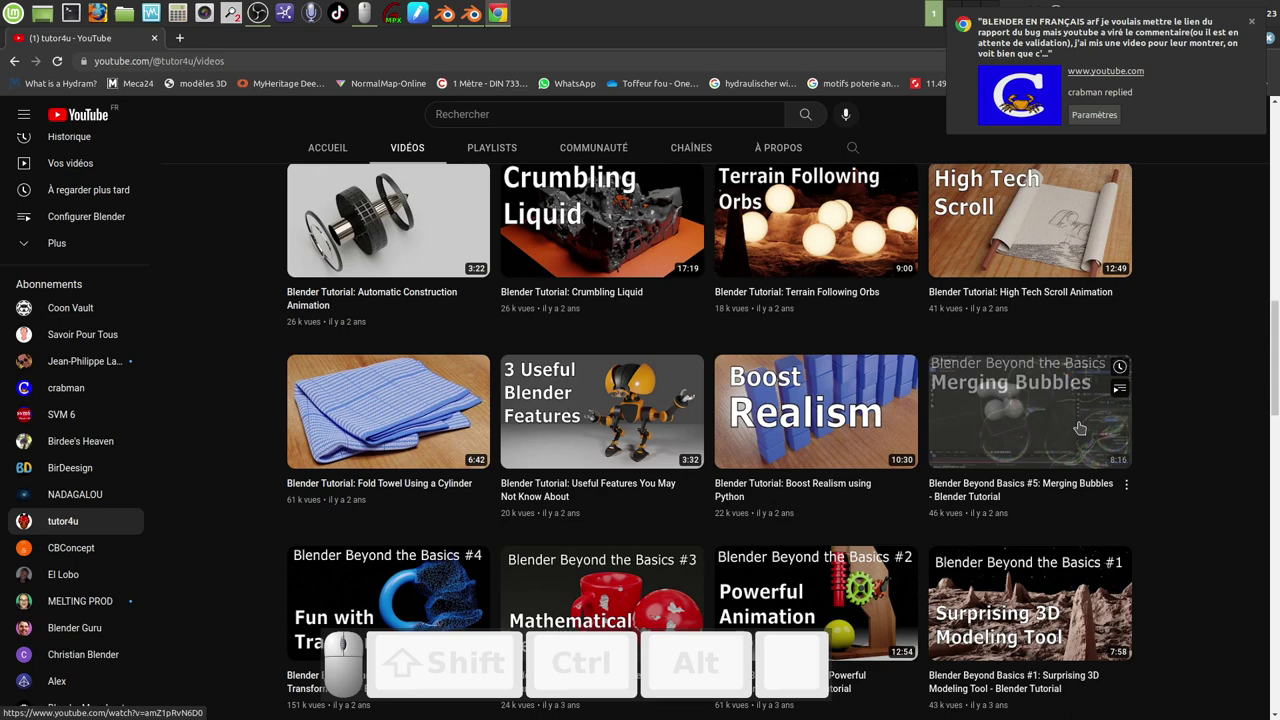
scroll(up, 3)
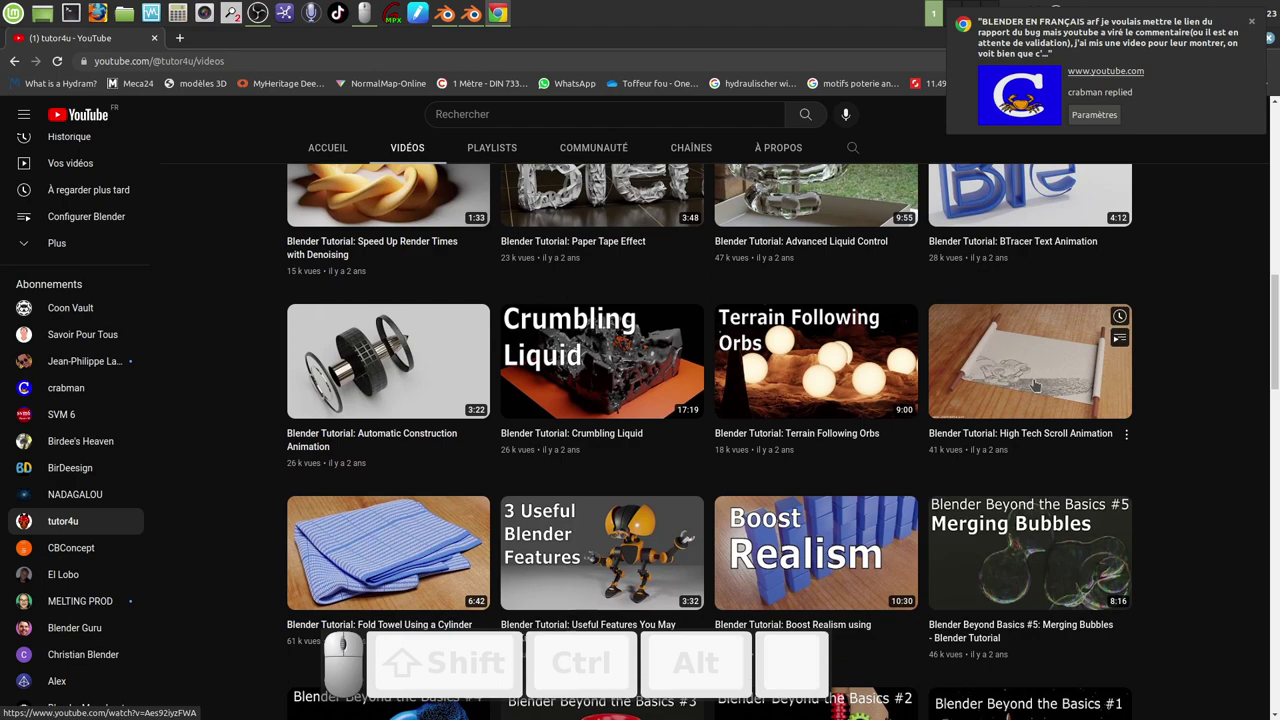
scroll(up, 3)
scroll(up, 3)
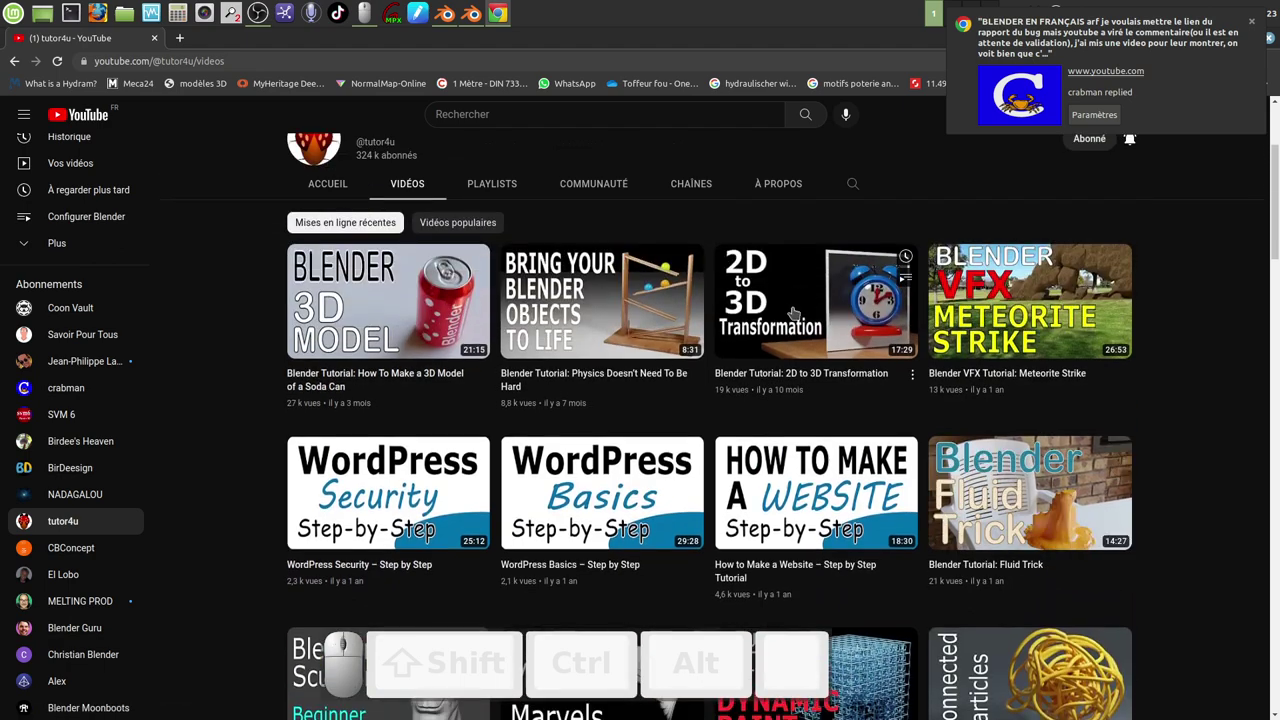
scroll(up, 3)
scroll(down, 3)
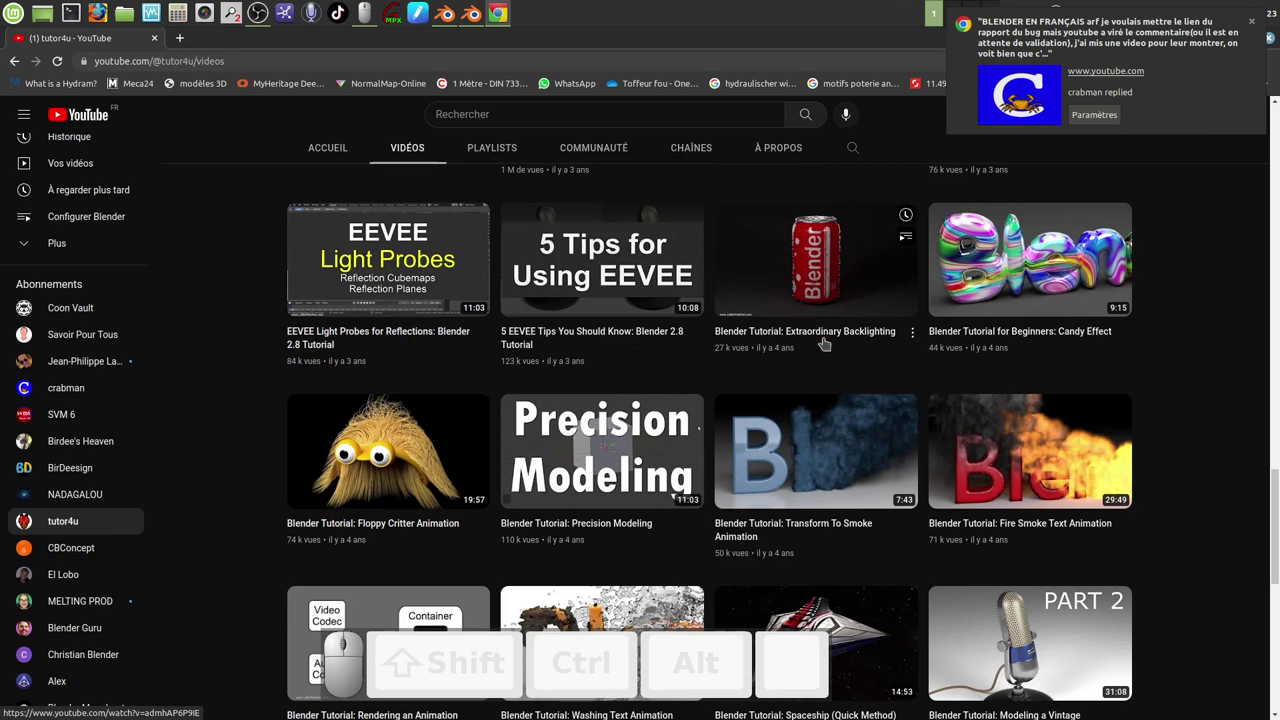
scroll(down, 3)
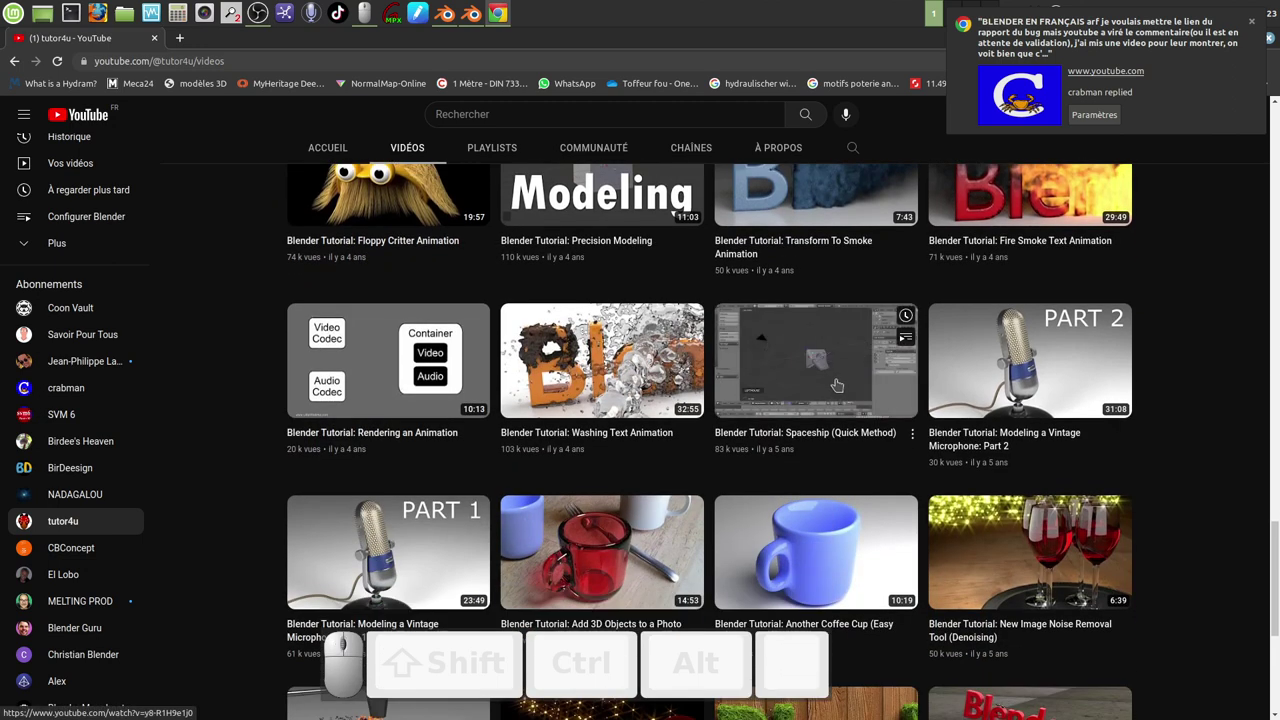
scroll(down, 3)
scroll(down, 3)
scroll(up, 3)
scroll(down, 3)
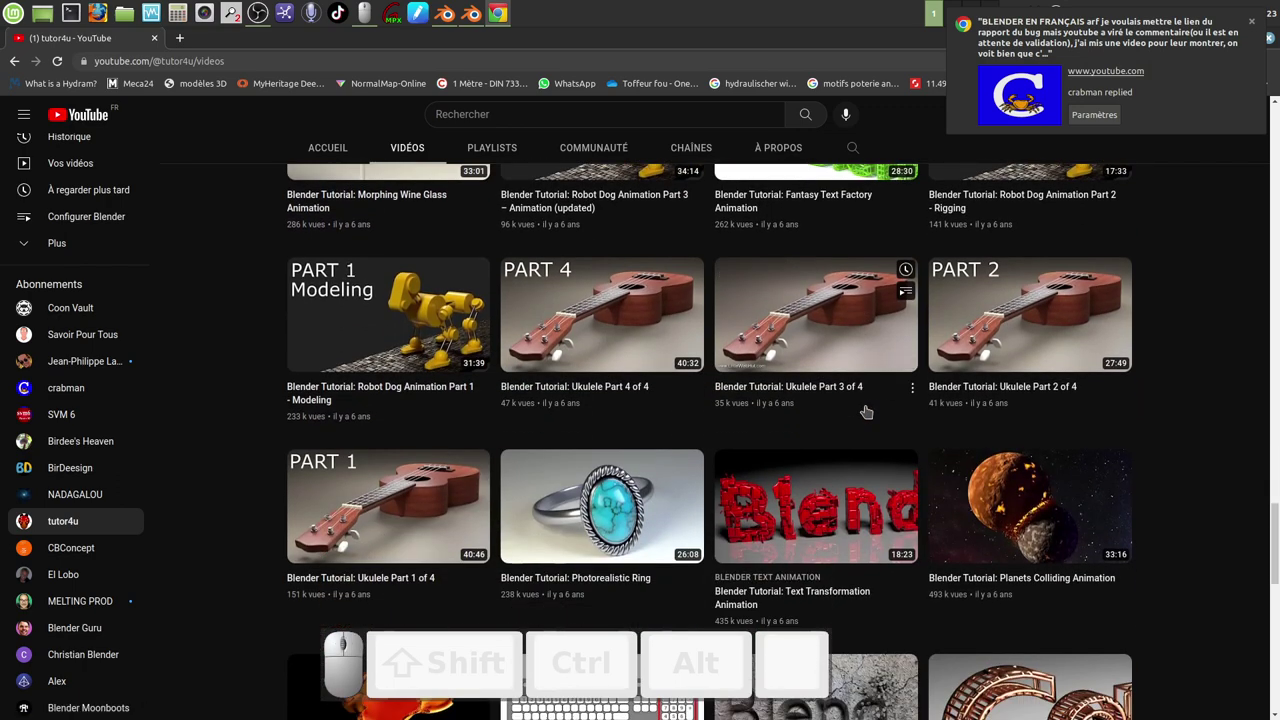
scroll(down, 3)
scroll(down, 3)
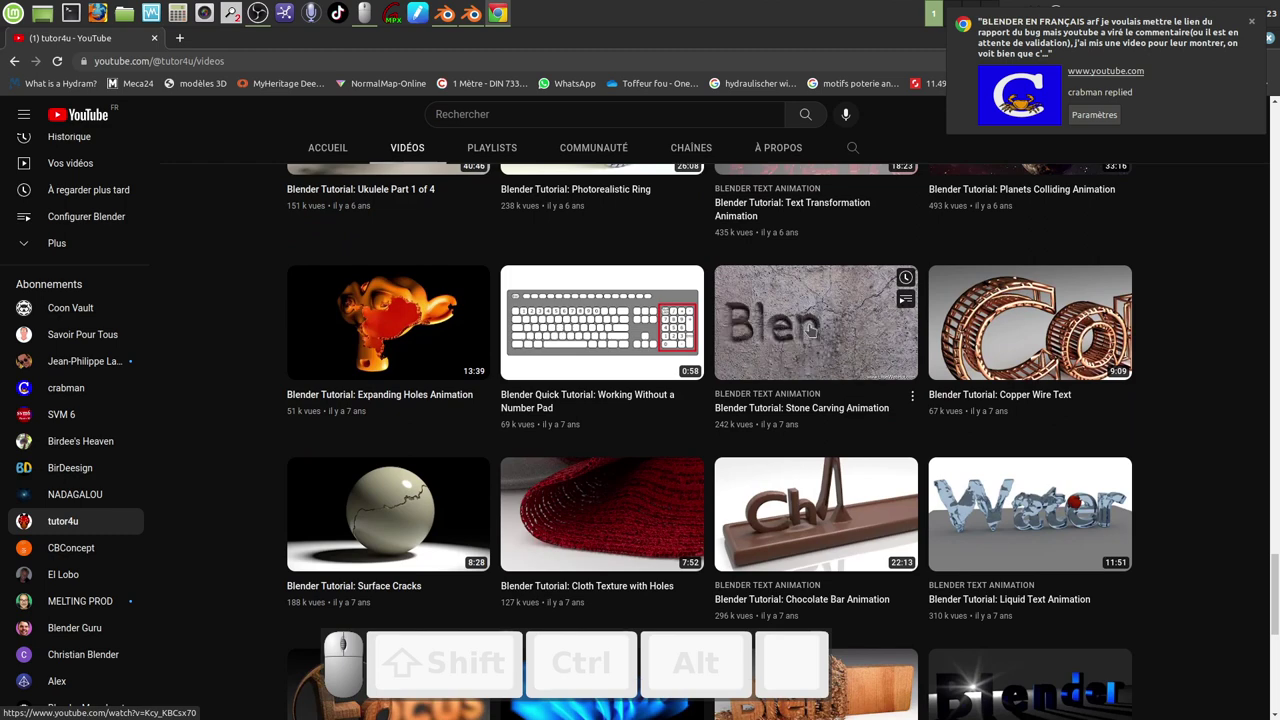
scroll(down, 3)
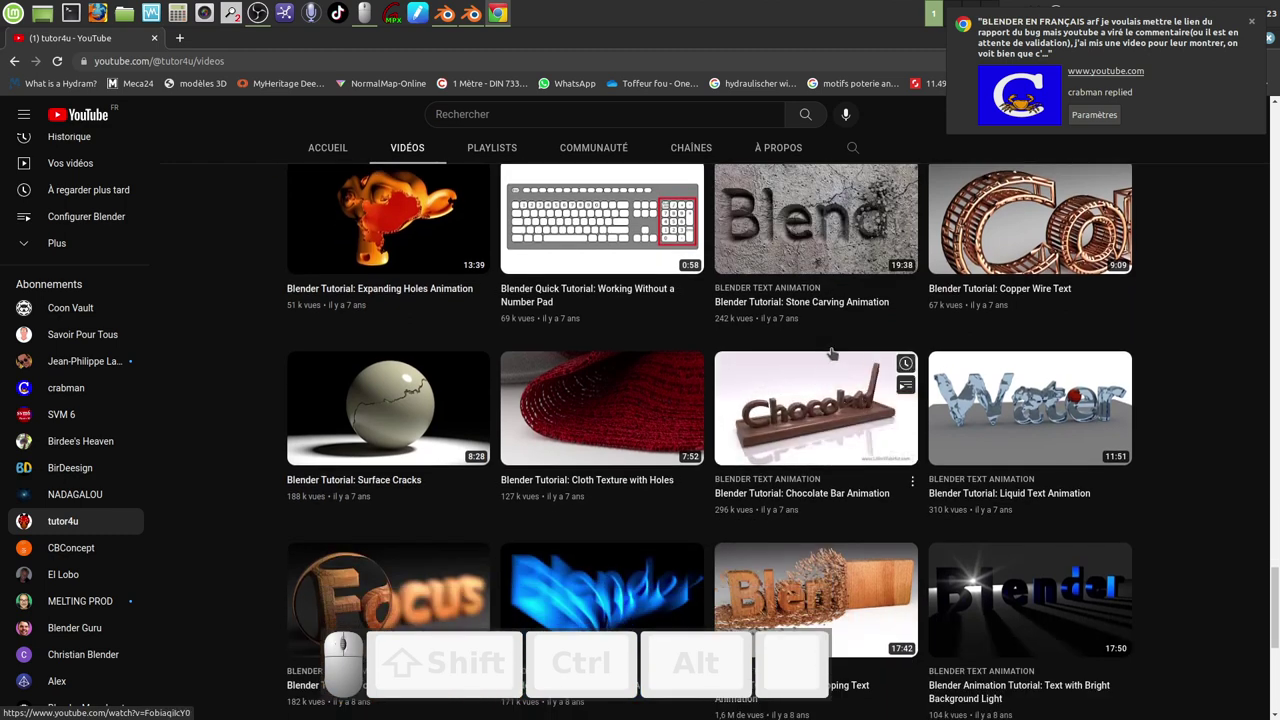
scroll(down, 3)
scroll(up, 3)
scroll(up, 3)
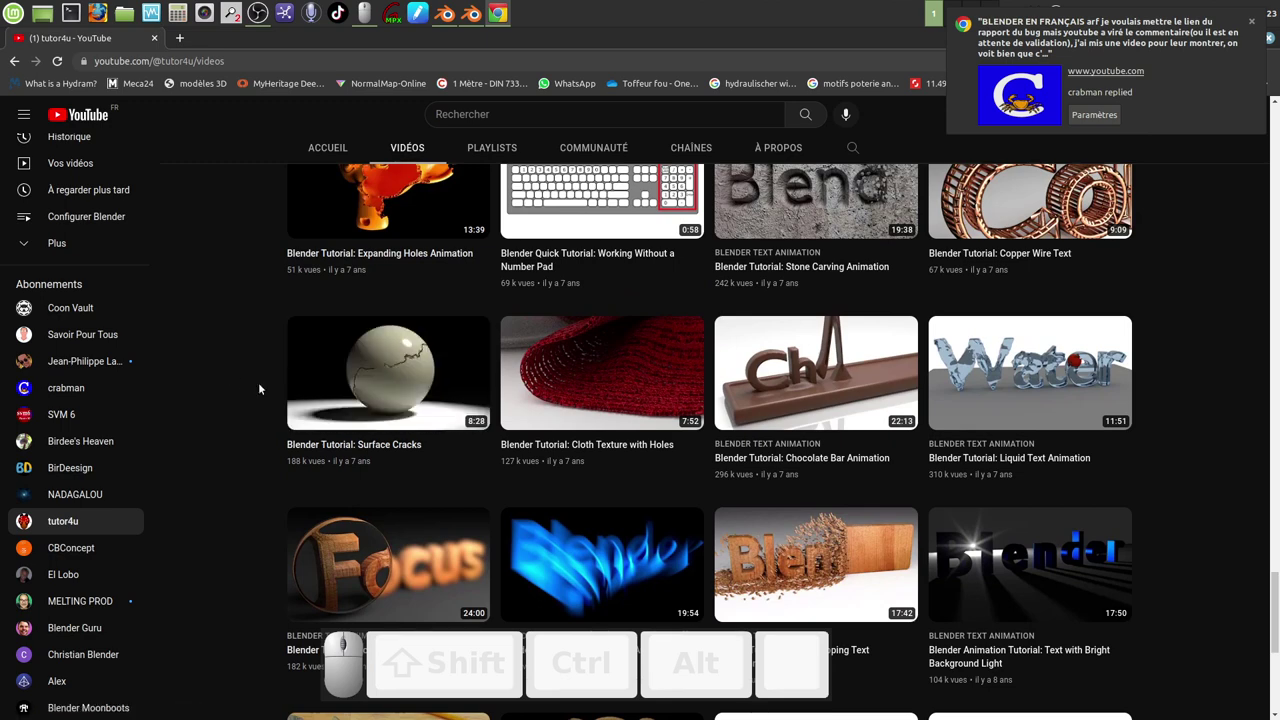
scroll(down, 3)
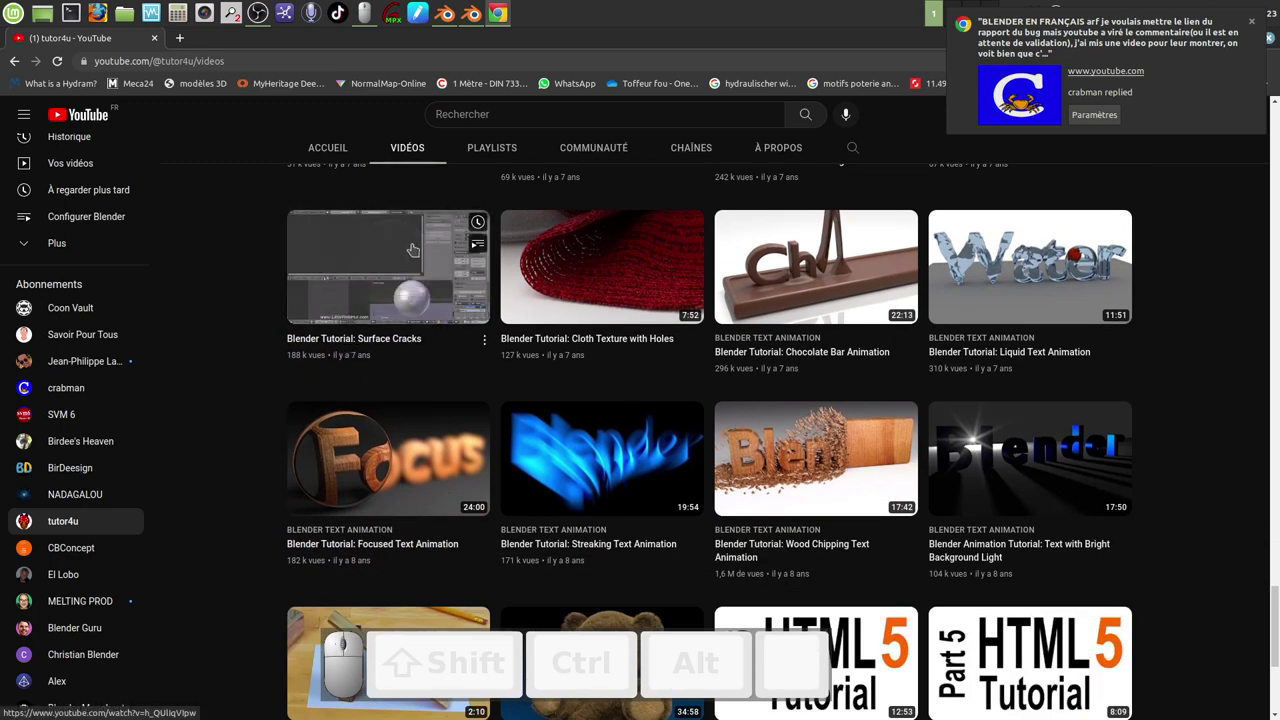
Scroll back to the newest tutor4u uploads and dismiss the comment reply notification
scroll(down, 3)
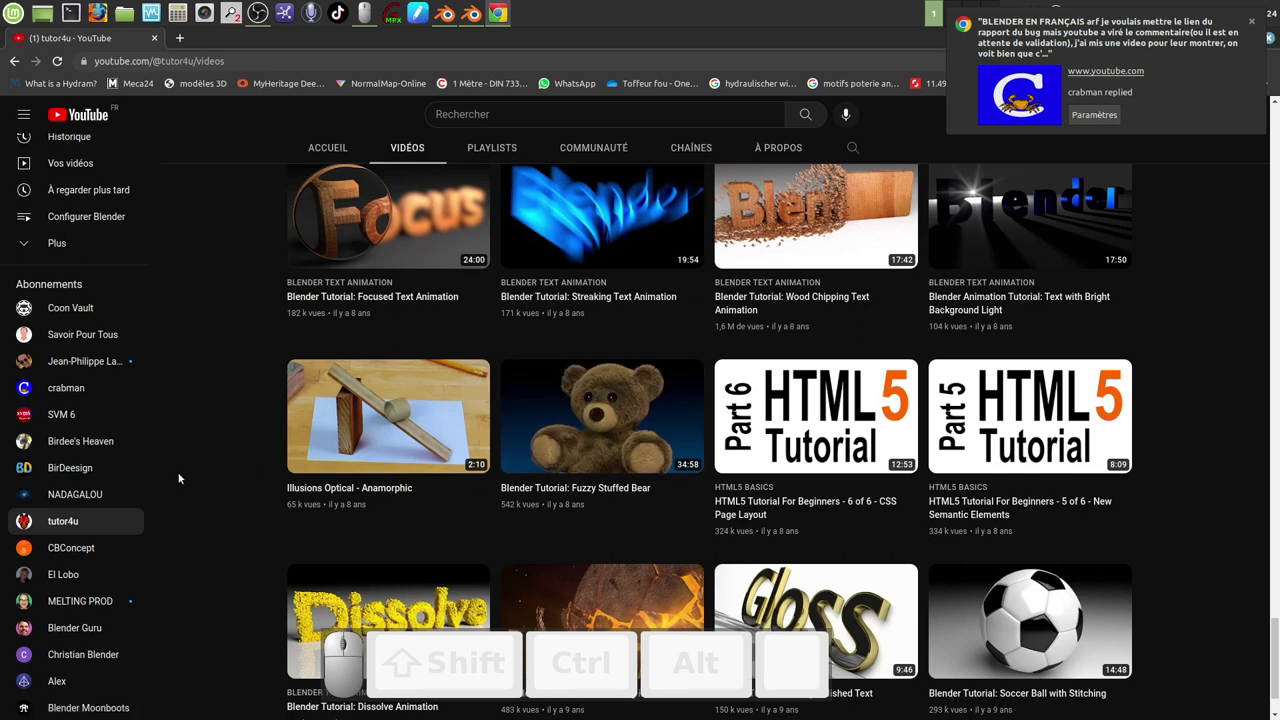
scroll(down, 3)
scroll(up, 3)
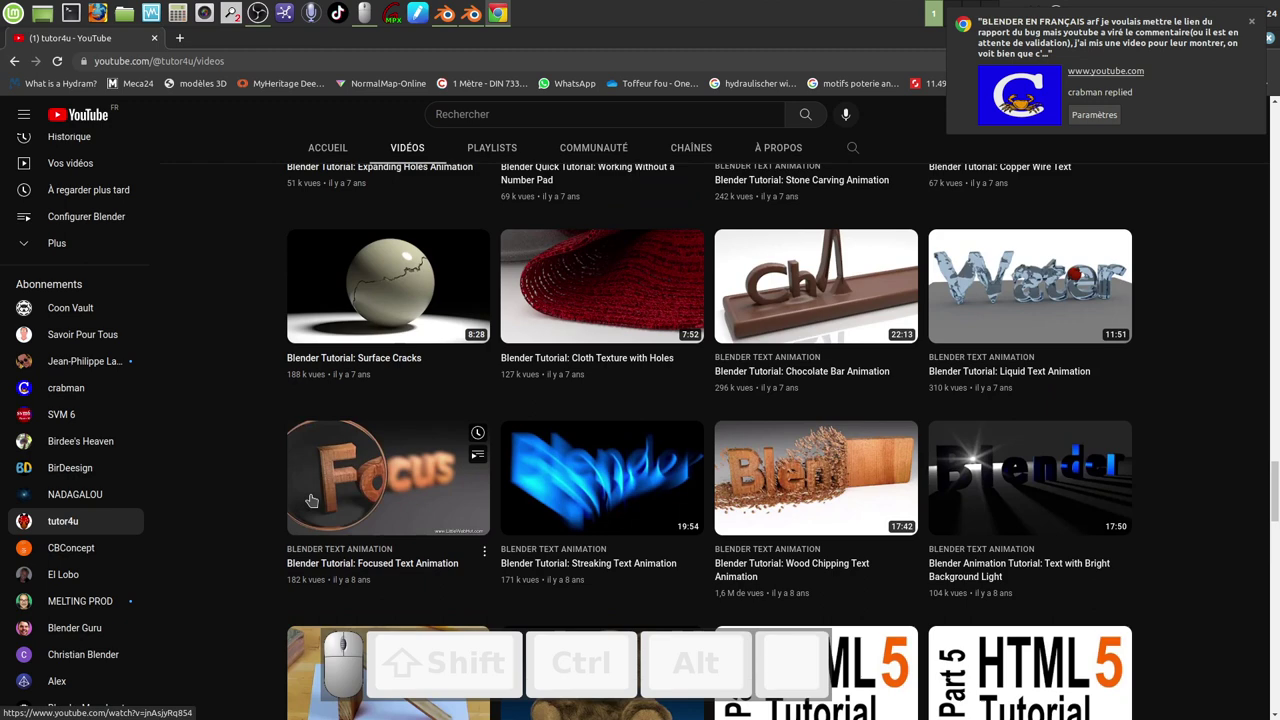
scroll(up, 3)
scroll(up, 3)
scroll(up, 3)
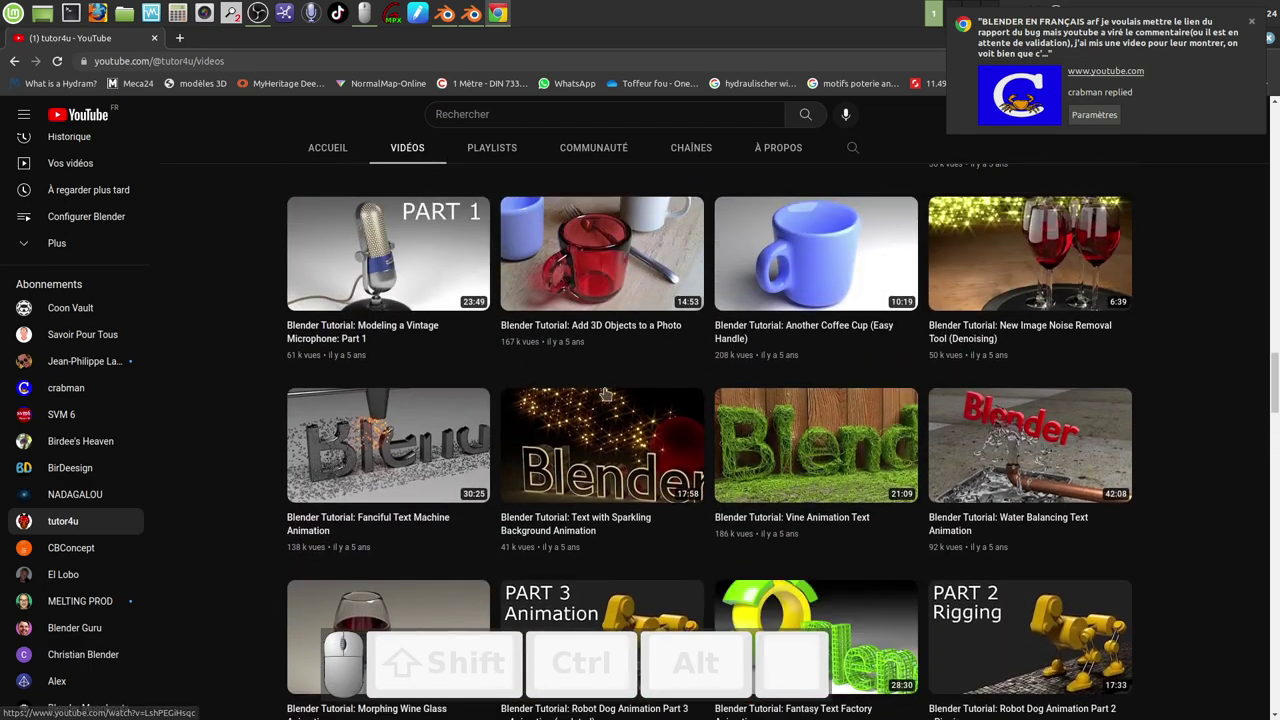
scroll(up, 3)
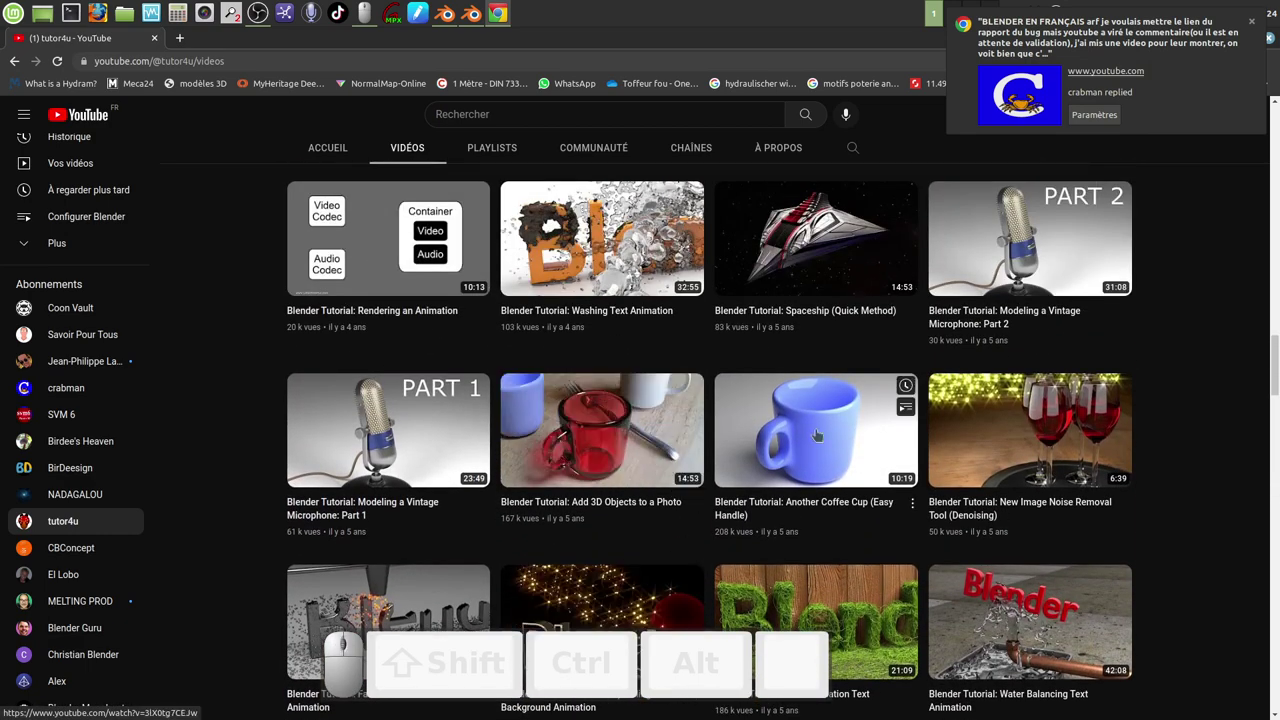
scroll(up, 3)
scroll(up, 3)
scroll(up, 3)
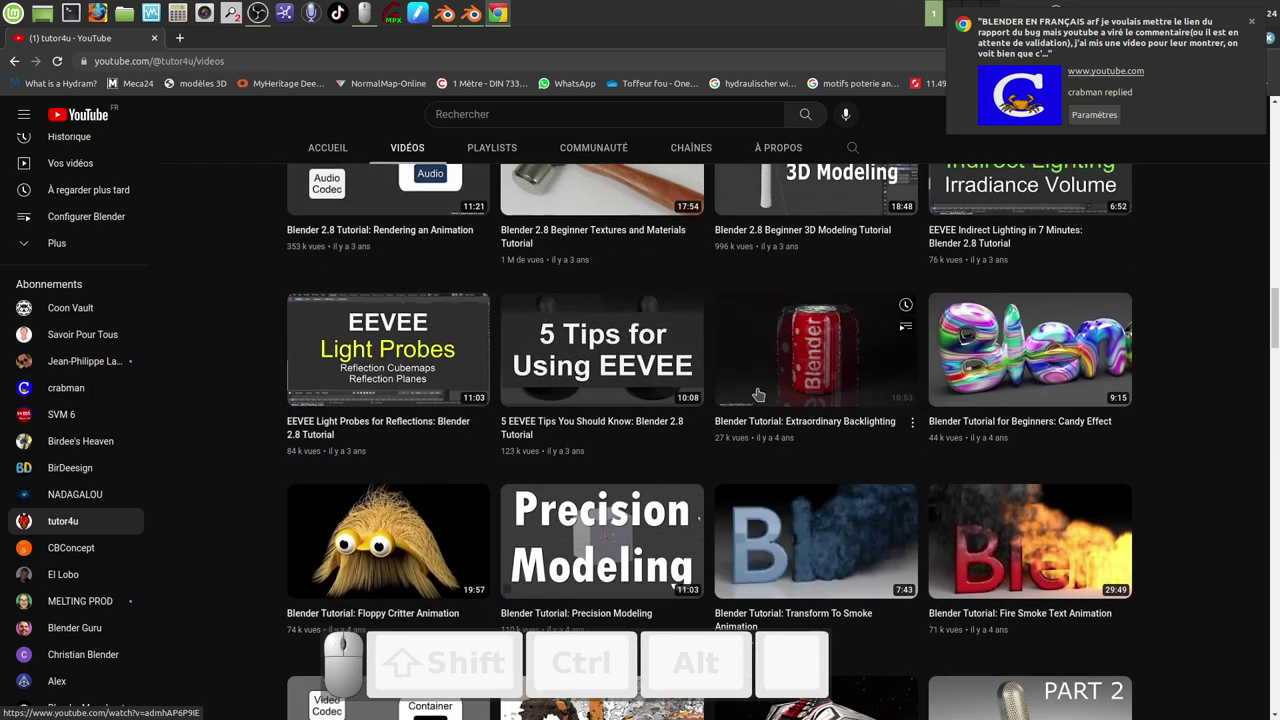
scroll(up, 3)
scroll(up, 3)
scroll(up, 3)
scroll(up, 3)
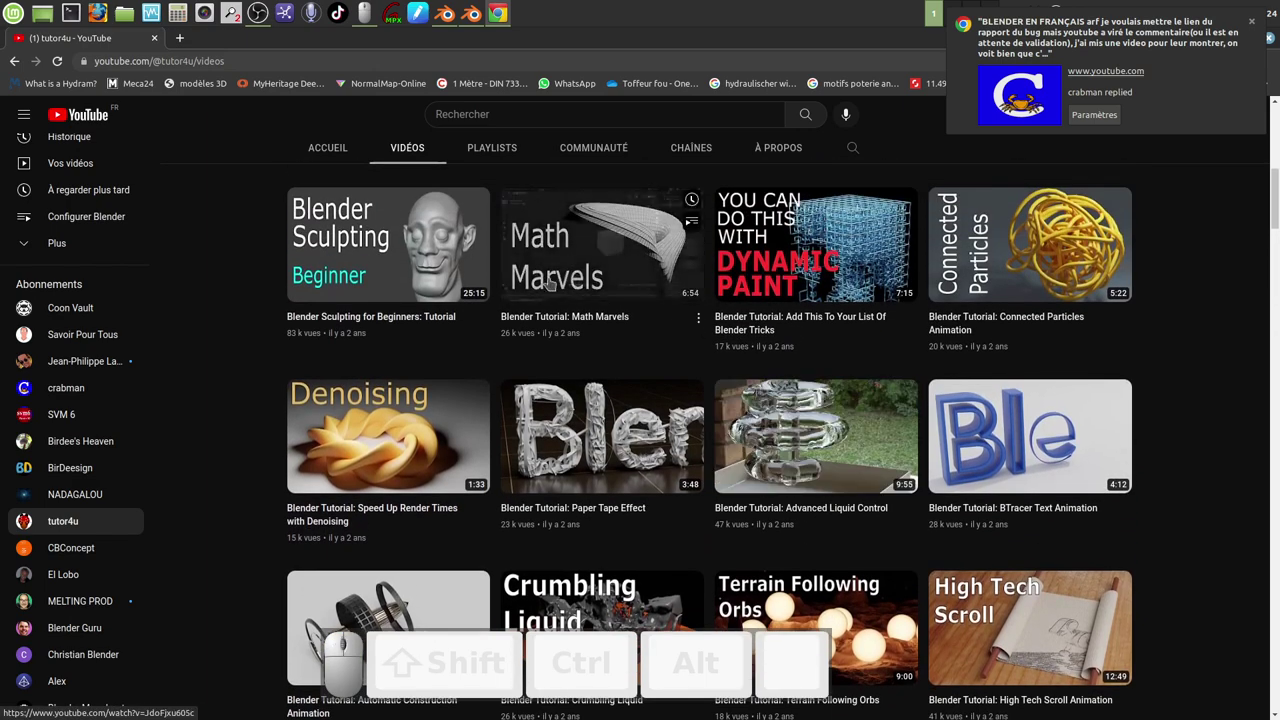
scroll(up, 3)
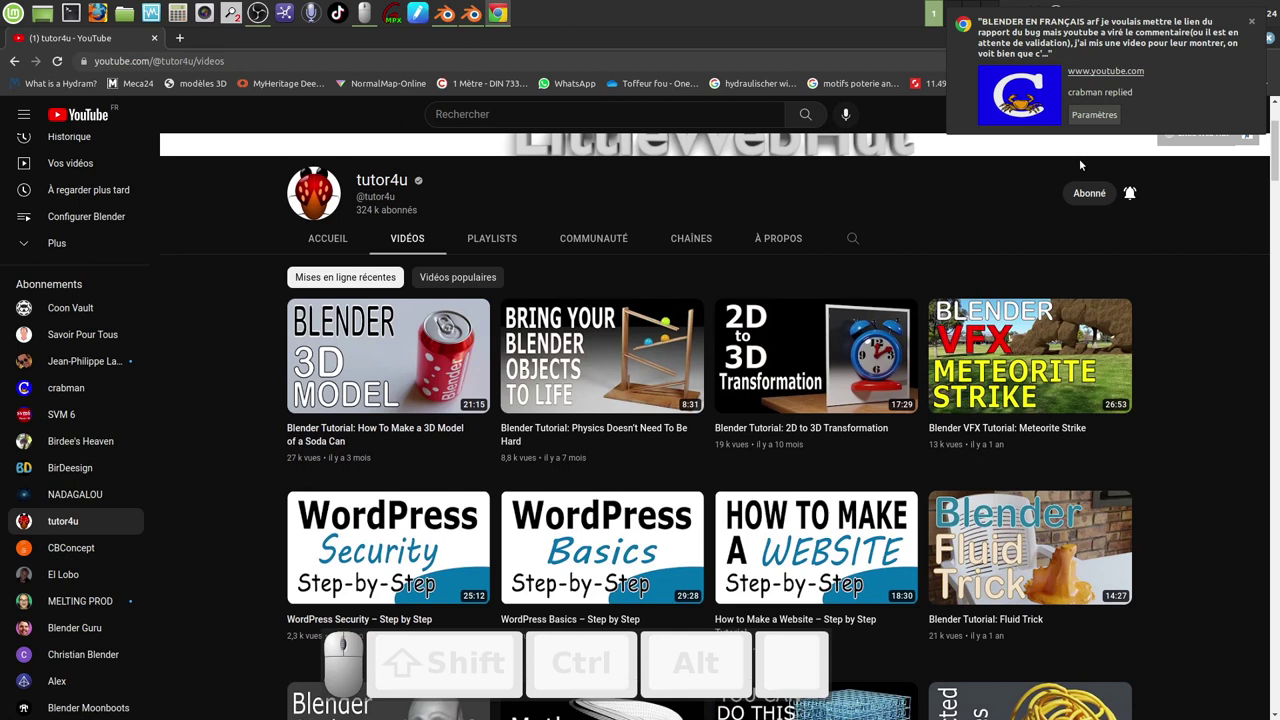
click(1257, 24)
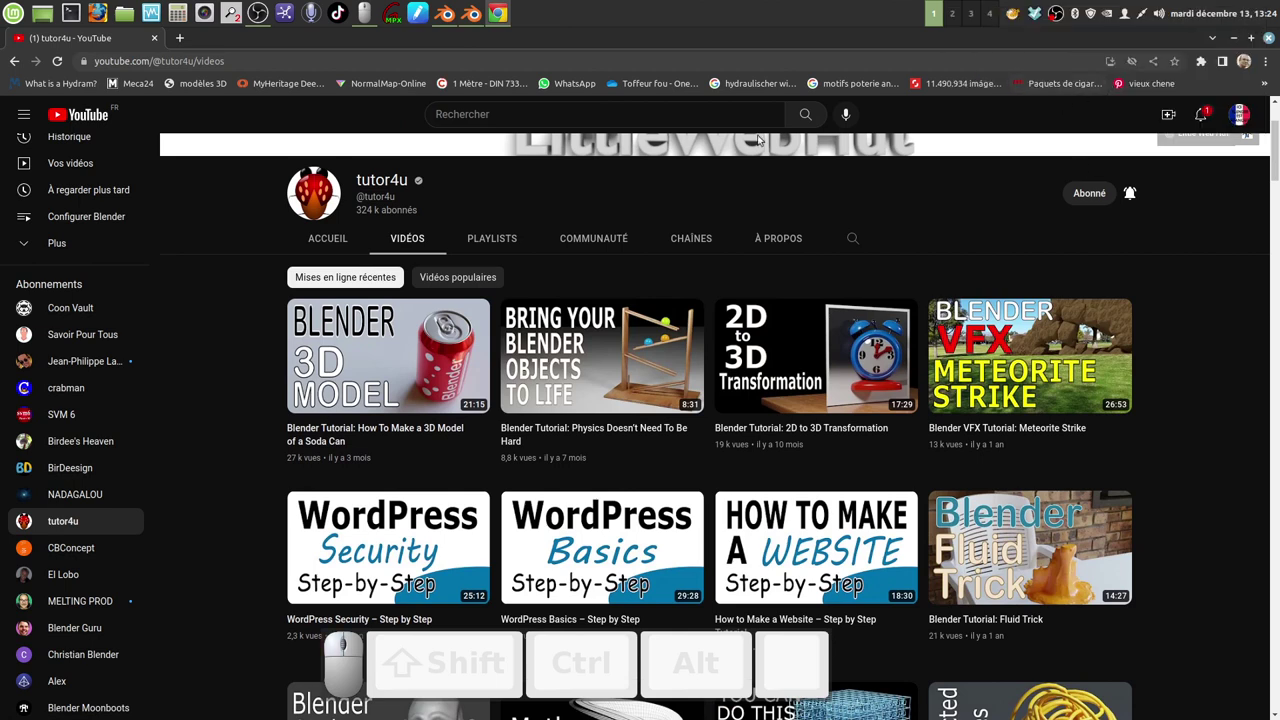